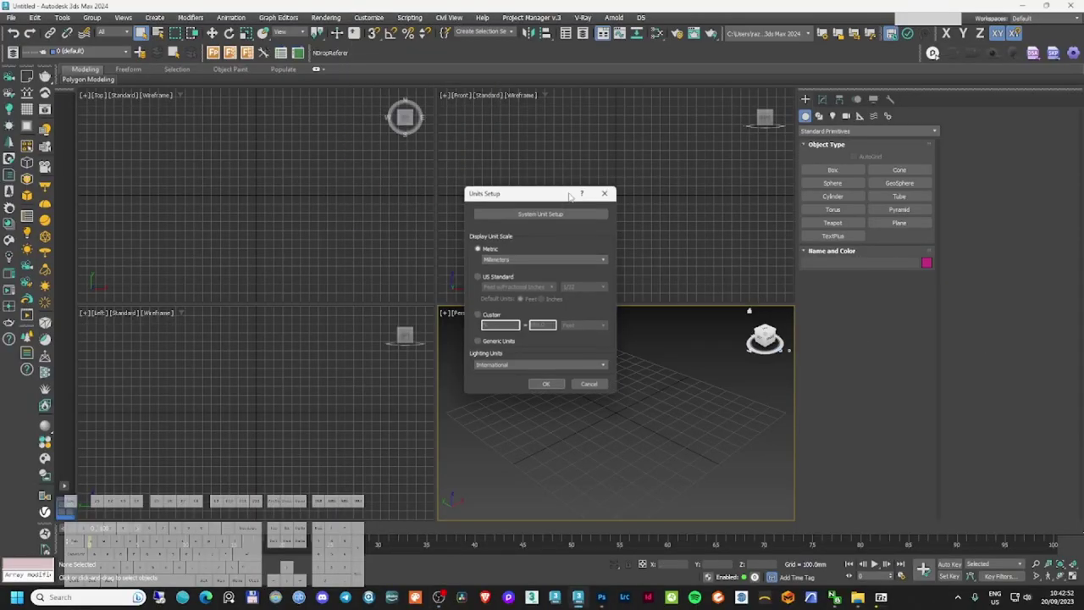
- Set display units to Centimeters and the system unit scale to Centimeters
{"action": "left_click", "coordinate": [500, 263]}
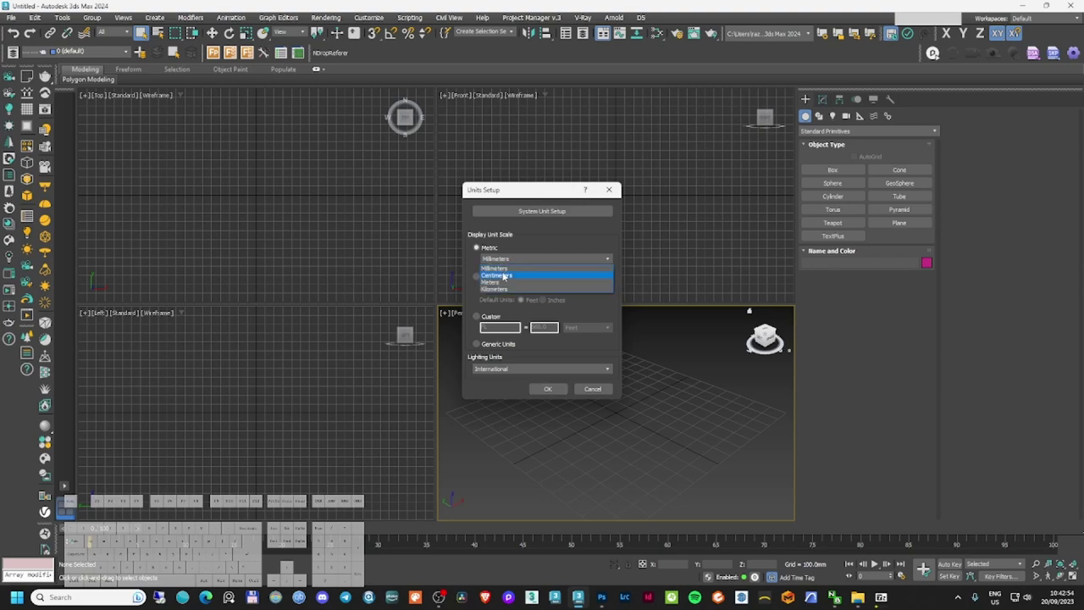
{"action": "left_click", "coordinate": [507, 275]}
{"action": "left_click", "coordinate": [535, 213]}
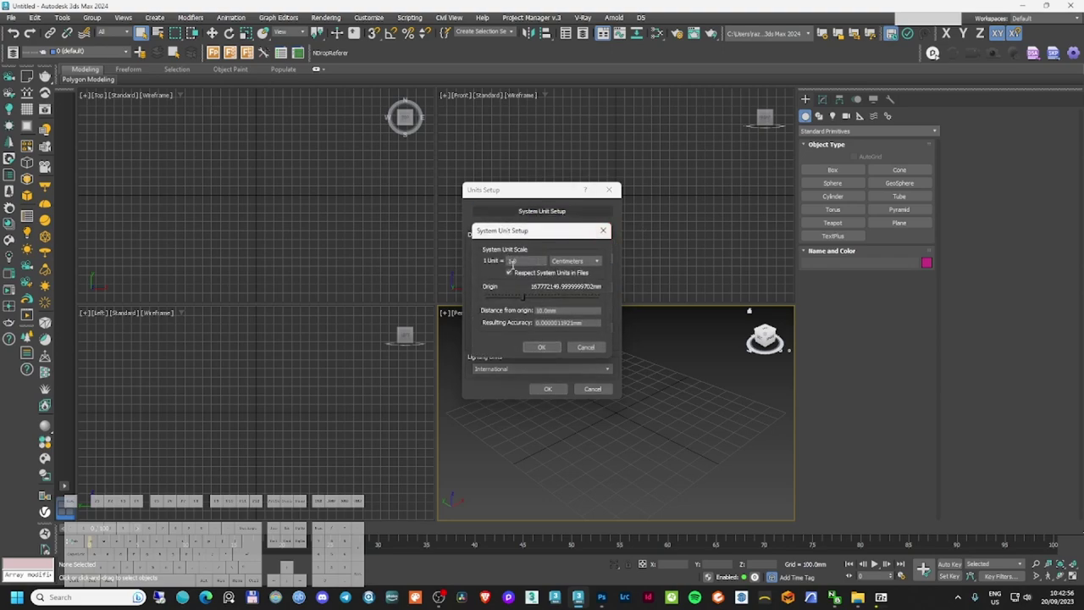
{"action": "left_click", "coordinate": [550, 353]}
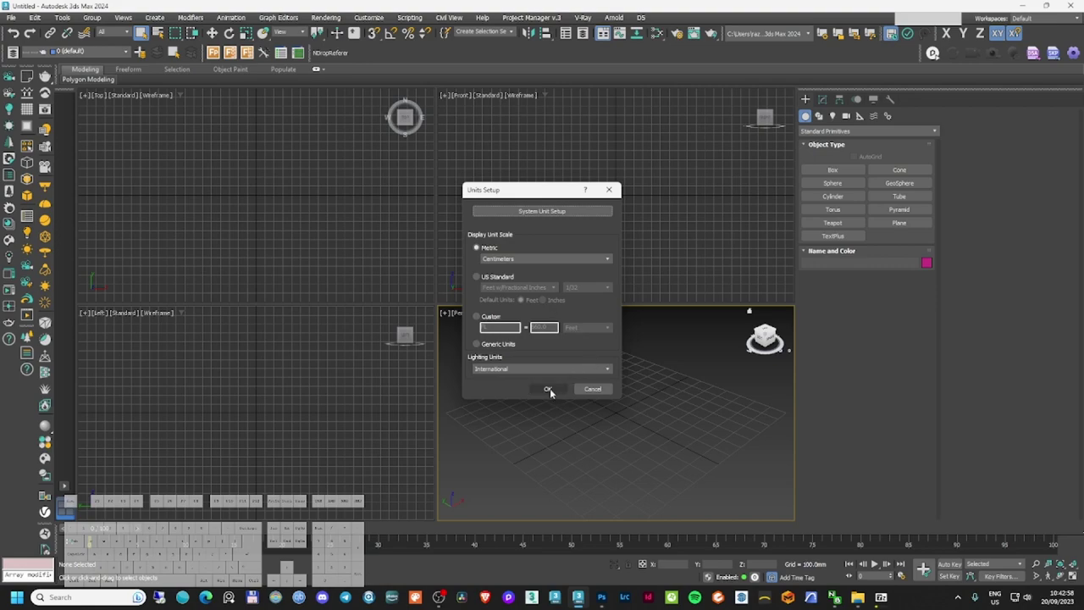
- Apply the centimetre units and load the barn photo onto a reference plane
{"action": "left_click", "coordinate": [538, 257]}
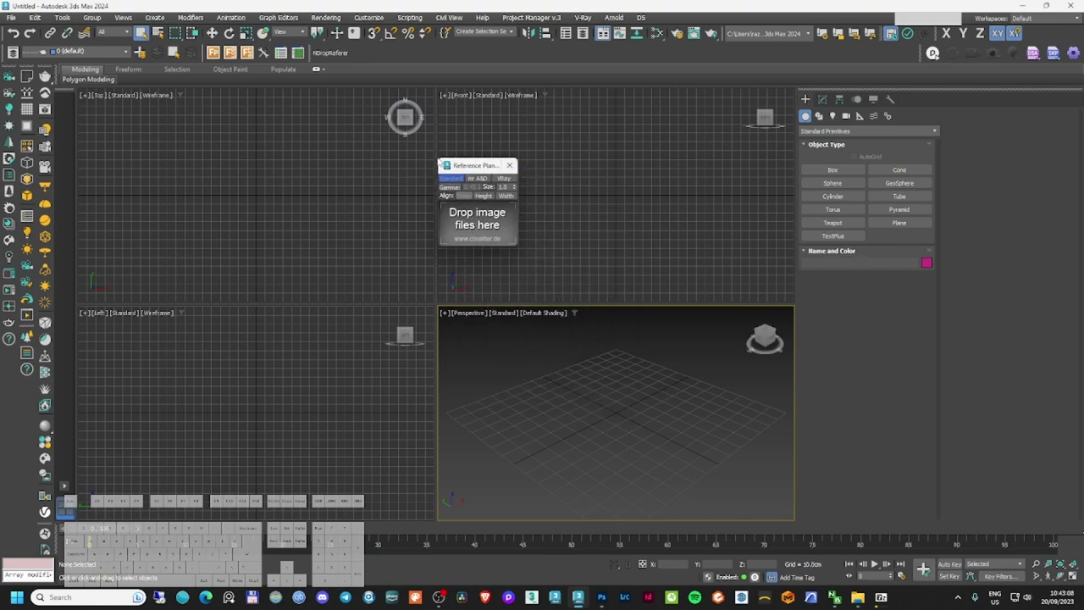
{"action": "left_click", "coordinate": [507, 216]}
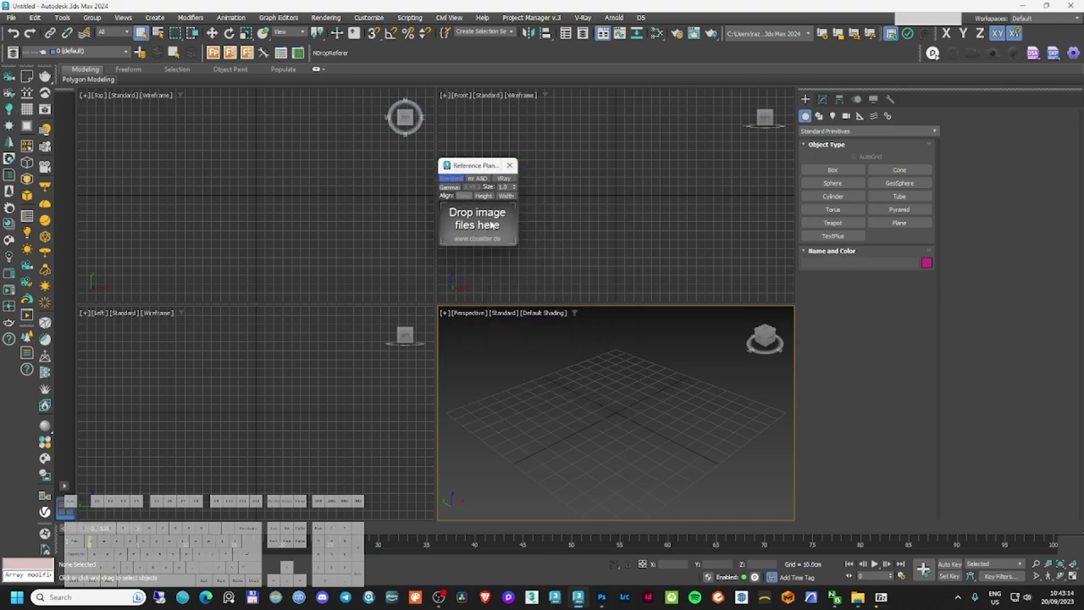
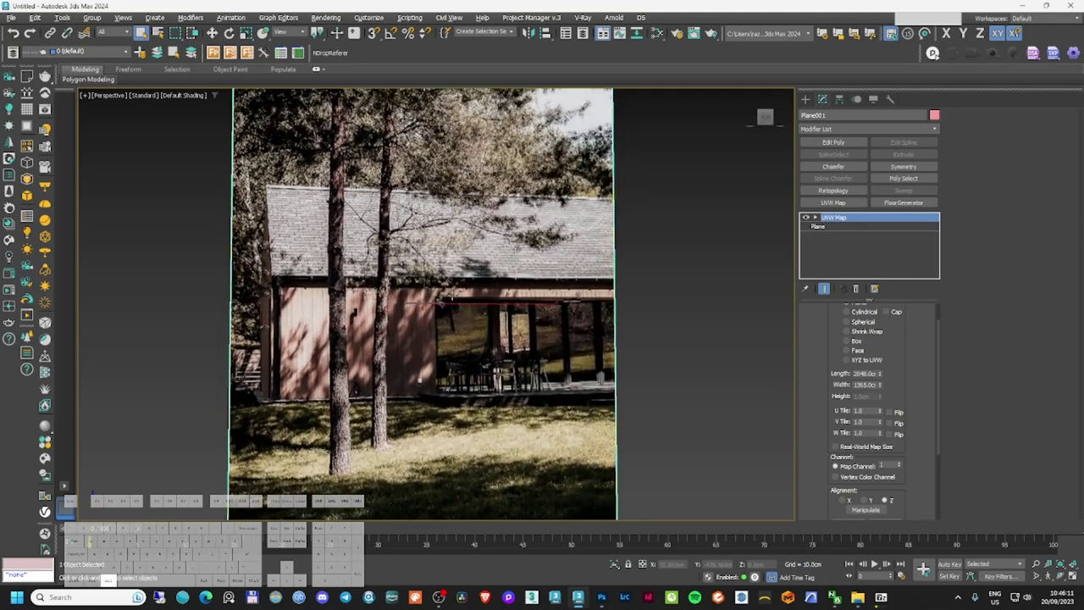
- Switch the viewport to a front view of the barn reference photo
{"action": "key", "text": "f"}
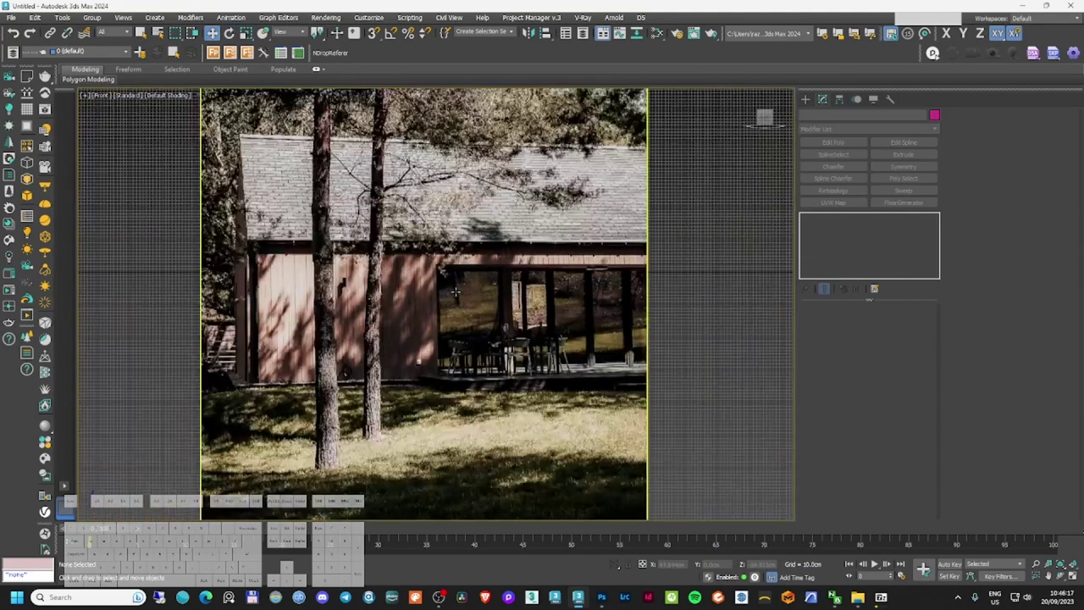
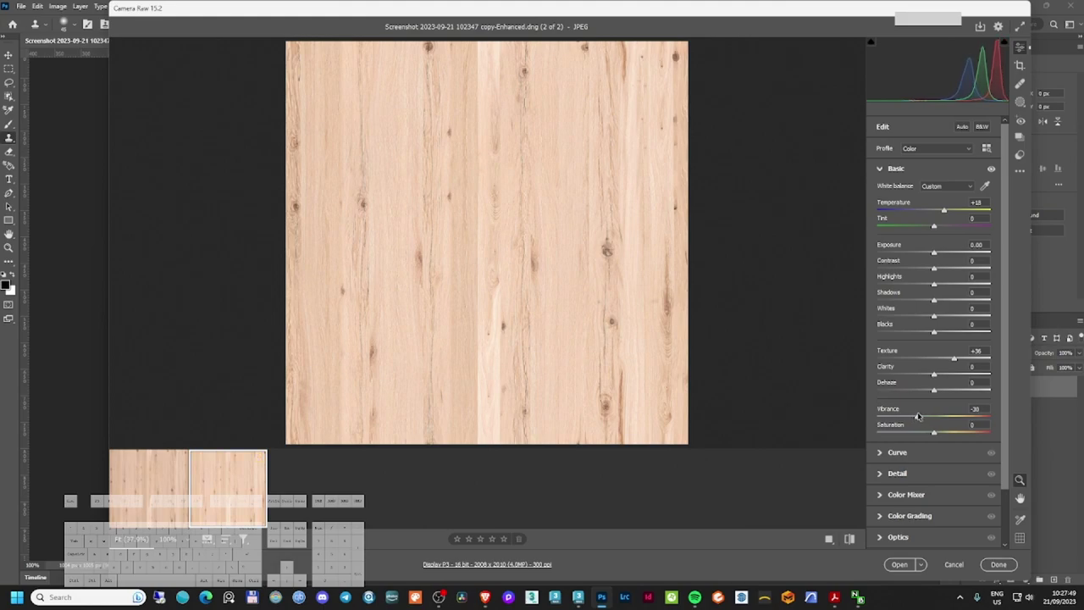
- Apply the Camera Raw adjustments and open the enhanced wood texture as a new document
{"action": "left_click", "coordinate": [67, 18]}
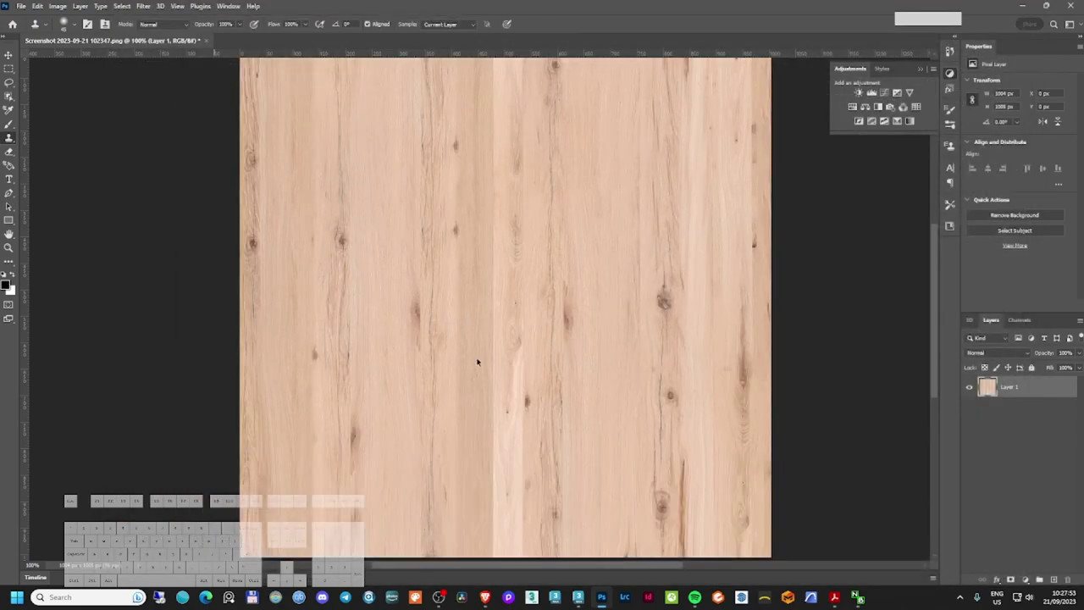
{"action": "key", "text": "ctrl+alt+space"}
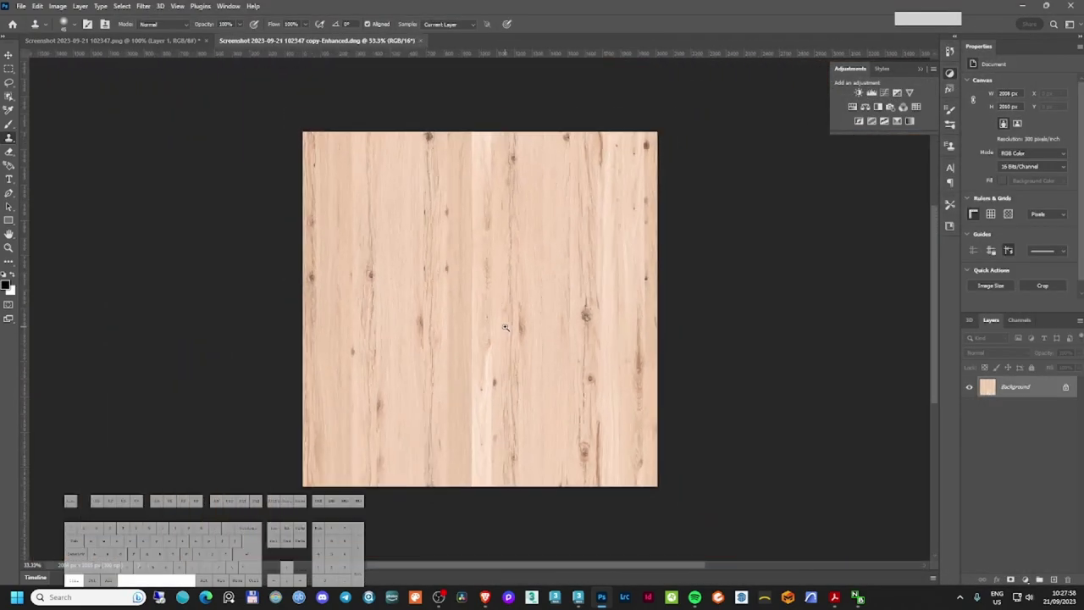
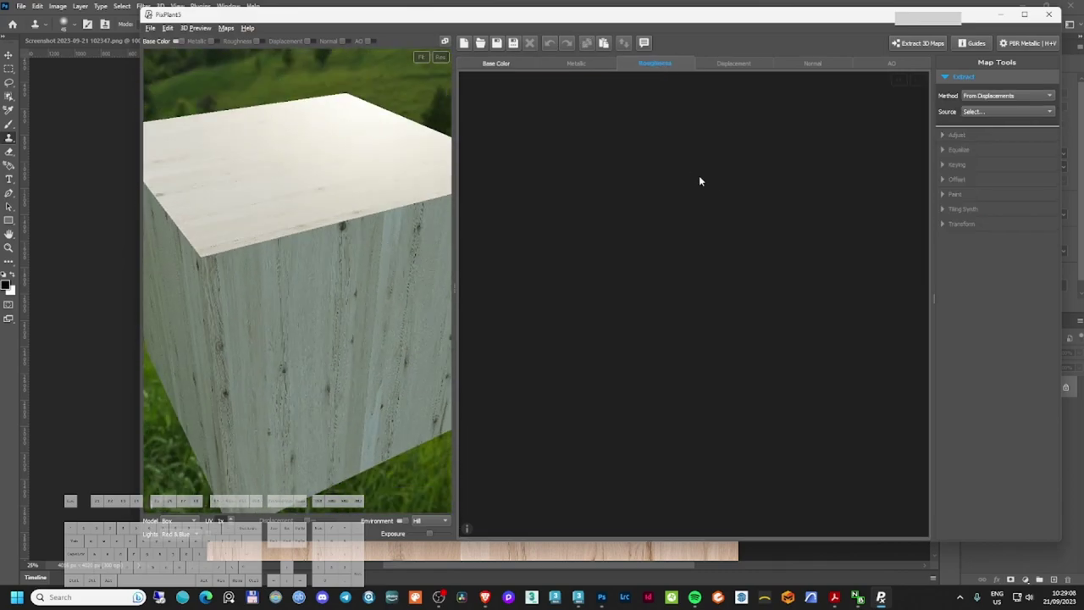
- Generate a normal map from the wood texture, tweak its Detail, and bring up the 3D map extraction options
{"action": "left_click", "coordinate": [805, 61]}
{"action": "left_click", "coordinate": [991, 125]}
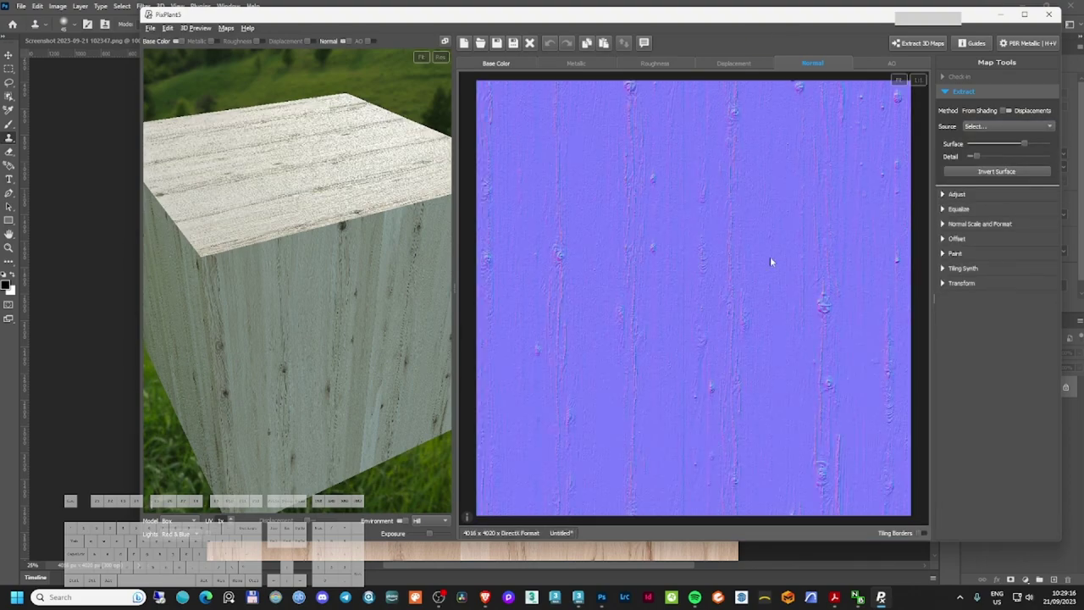
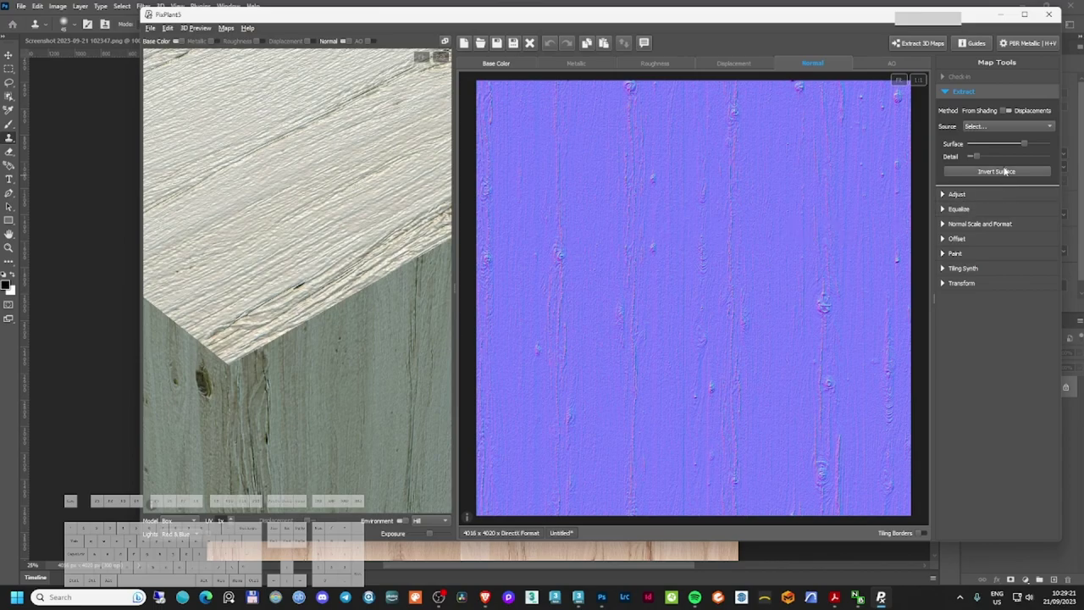
{"action": "left_click", "coordinate": [1028, 158]}
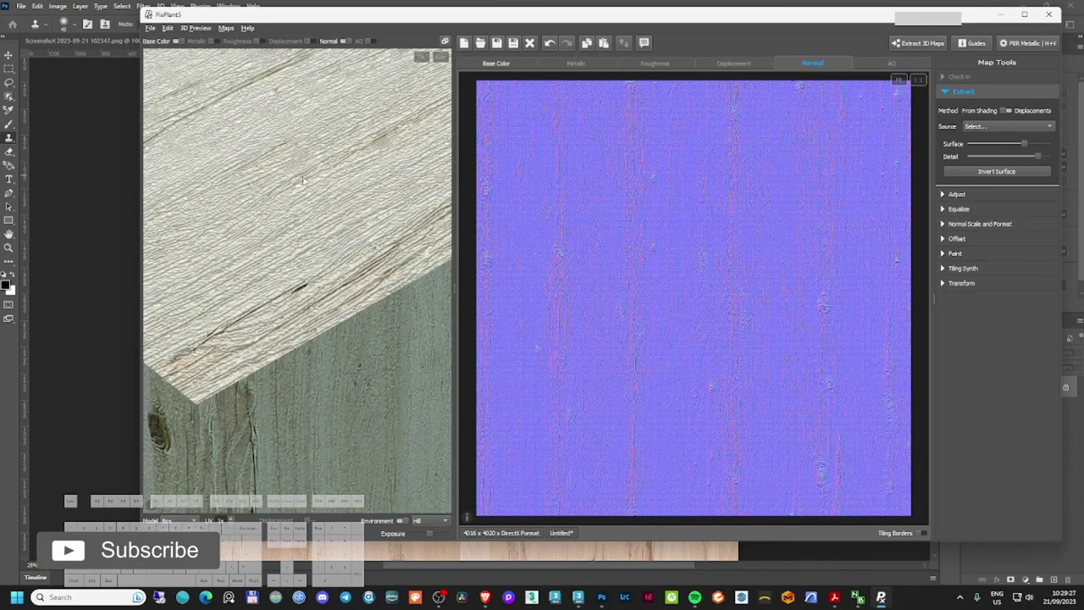
{"action": "left_click", "coordinate": [978, 160]}
{"action": "left_click", "coordinate": [1016, 157]}
{"action": "left_click", "coordinate": [982, 156]}
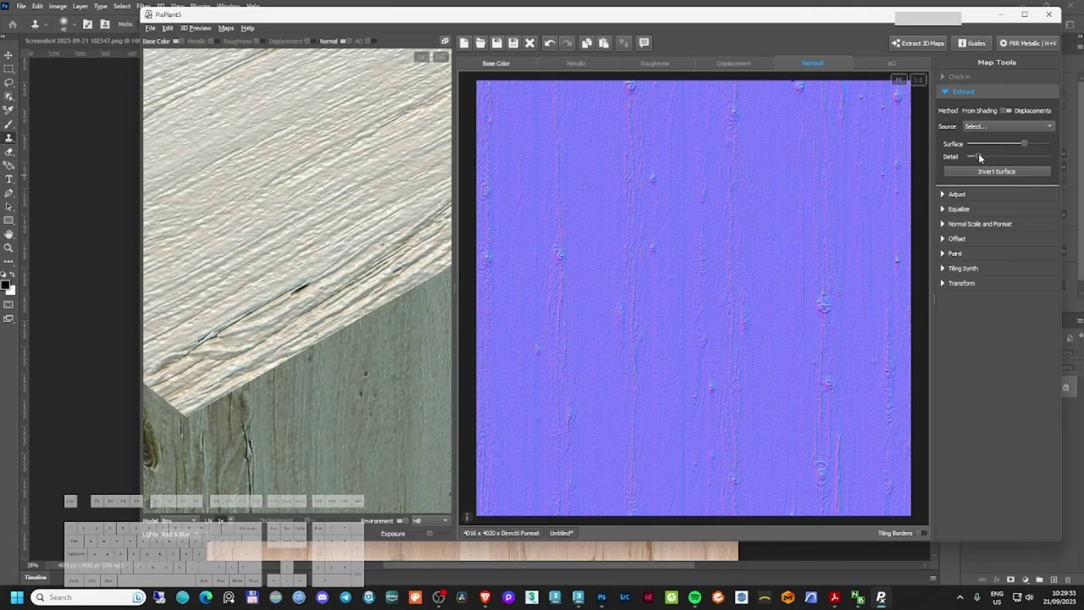
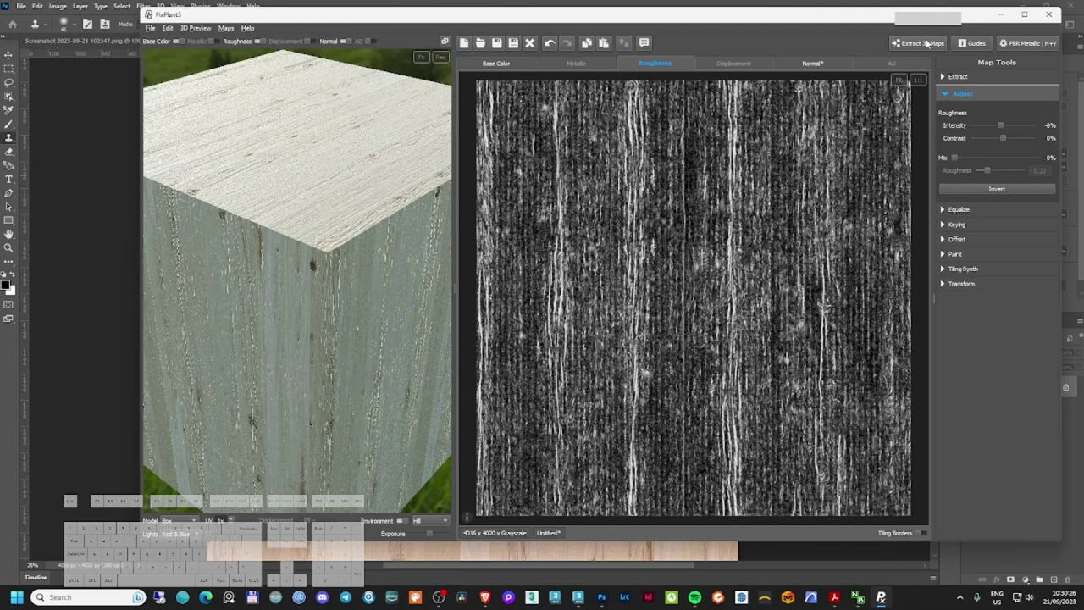
{"action": "right_click", "coordinate": [922, 47]}
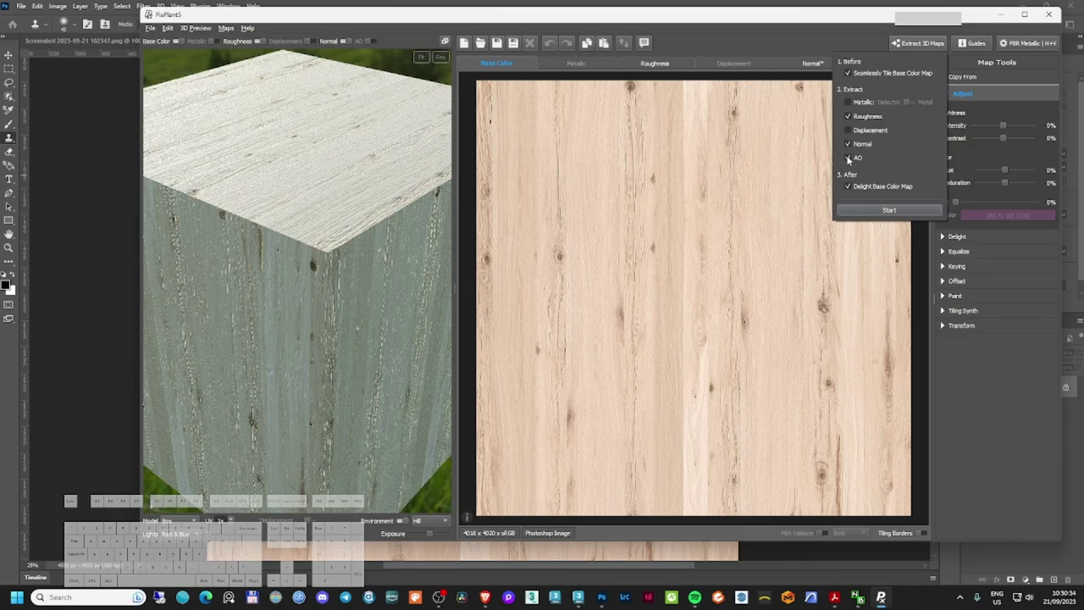
- Untick AO, save base colour, roughness and normal maps as PNG with automatic names, and return to 3ds Max
{"action": "left_click", "coordinate": [851, 158]}
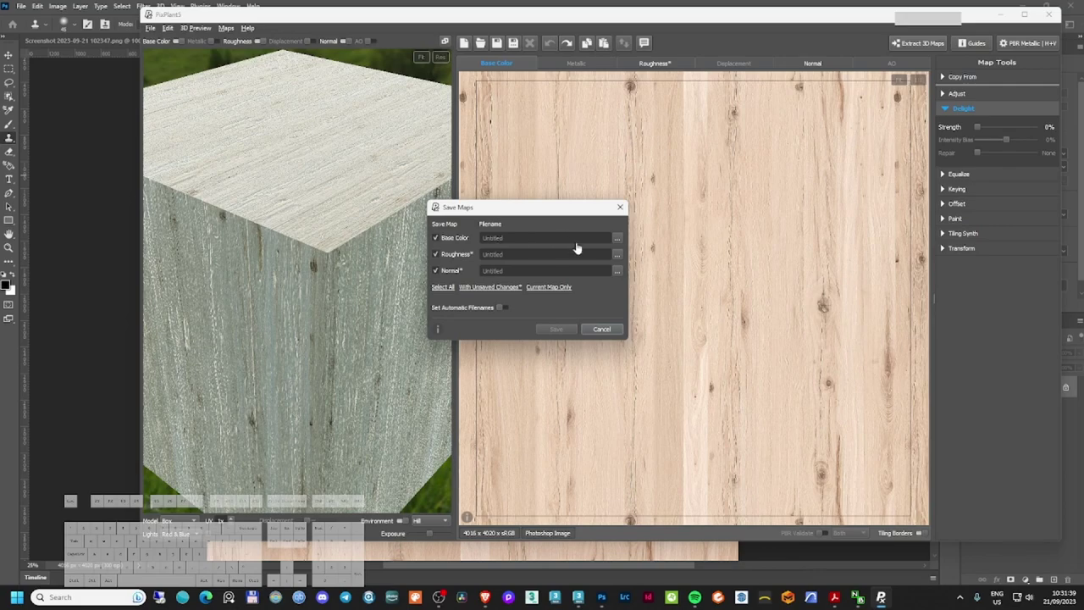
{"action": "left_click", "coordinate": [506, 308]}
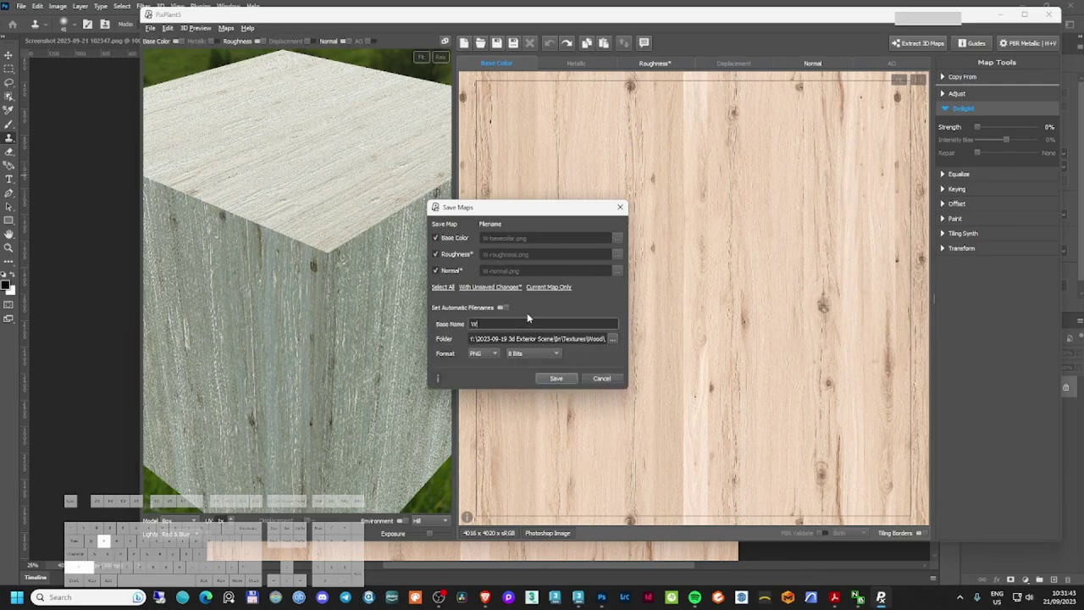
{"action": "left_click", "coordinate": [497, 355]}
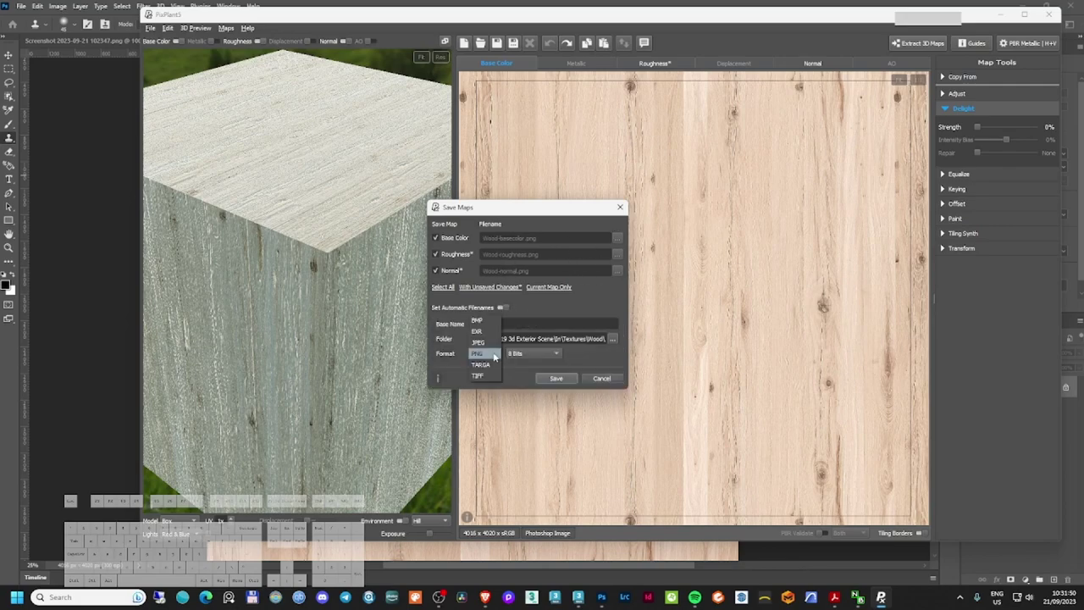
{"action": "left_click", "coordinate": [606, 356]}
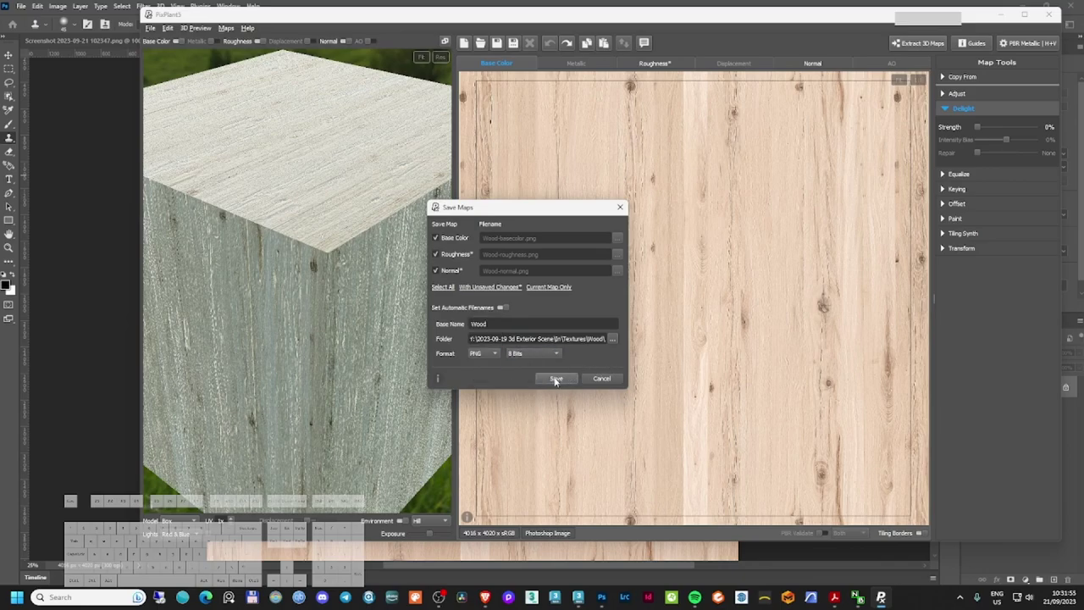
{"action": "left_click", "coordinate": [558, 380]}
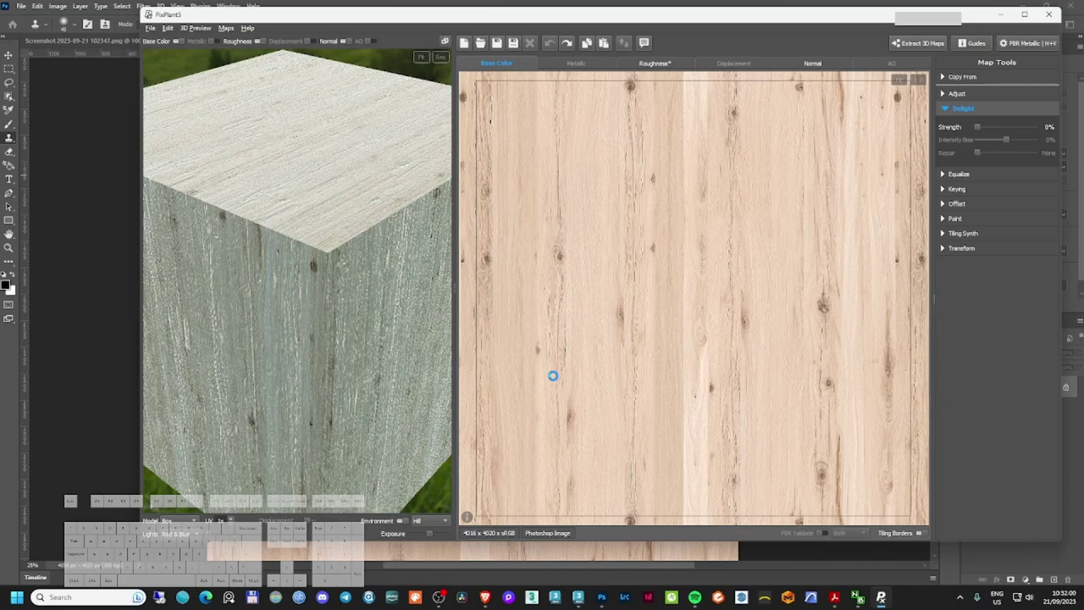
{"action": "left_click", "coordinate": [483, 182]}
- Maximize the Slate Material Editor, rename View1 to 'wood', then put the editor away
{"action": "key", "text": "m"}
{"action": "left_click", "coordinate": [427, 88]}
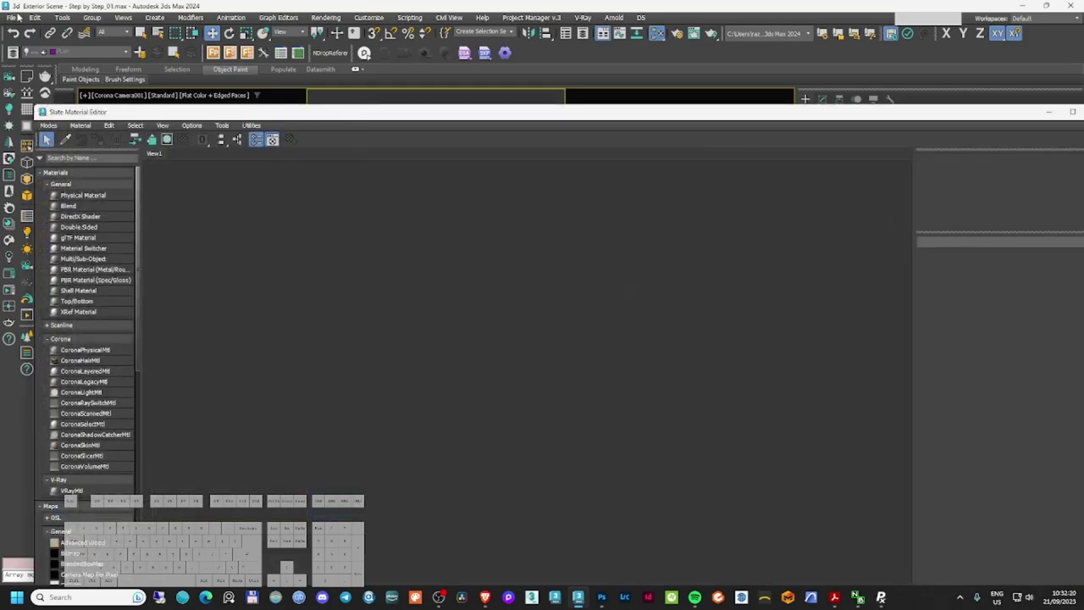
{"action": "left_click", "coordinate": [143, 50]}
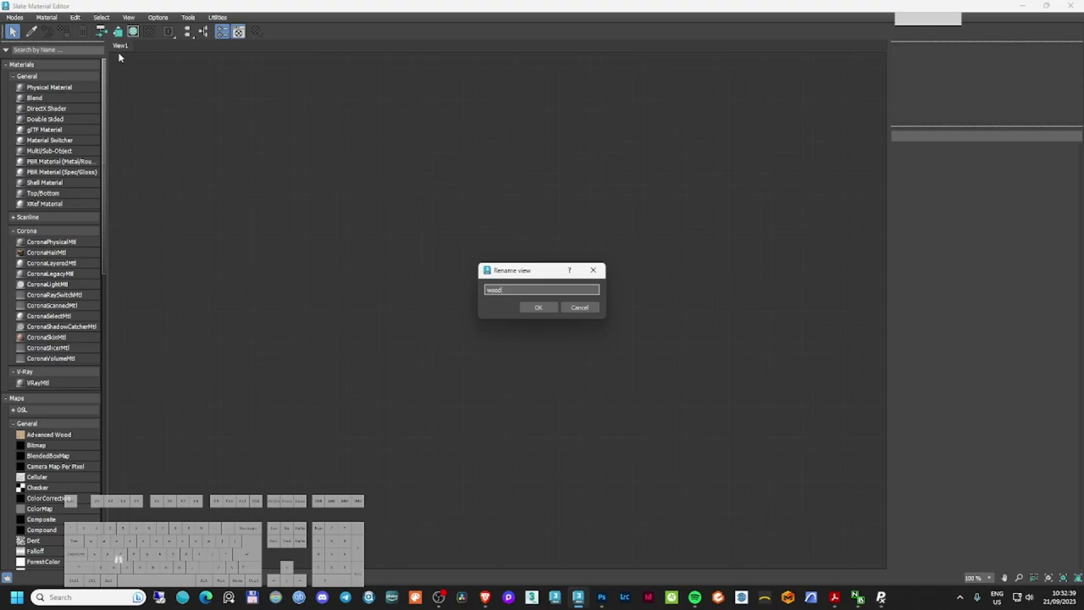
{"action": "left_click", "coordinate": [18, 235]}
{"action": "left_click", "coordinate": [17, 235]}
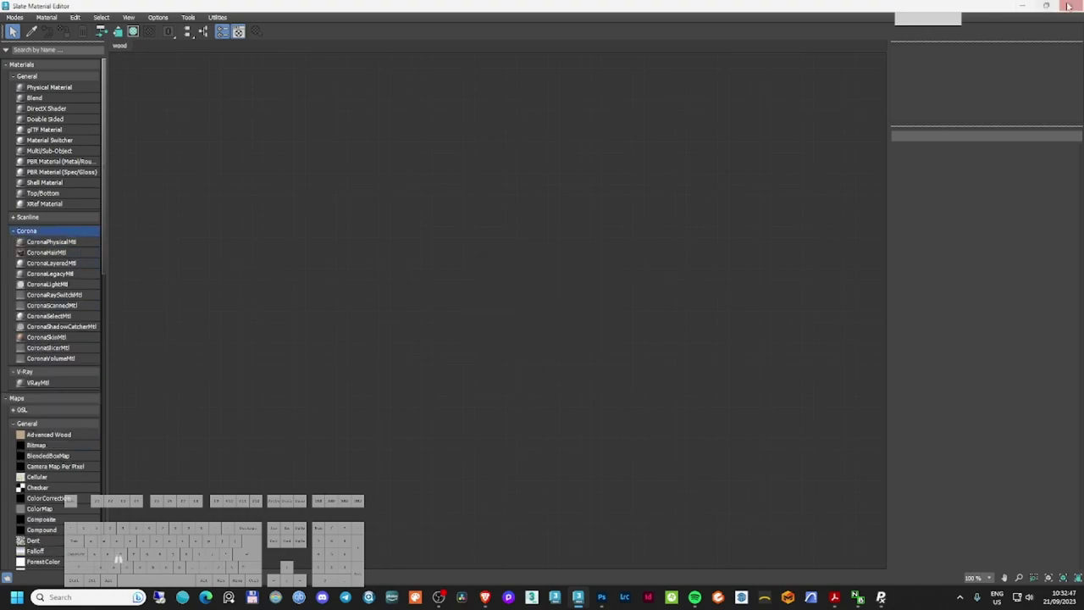
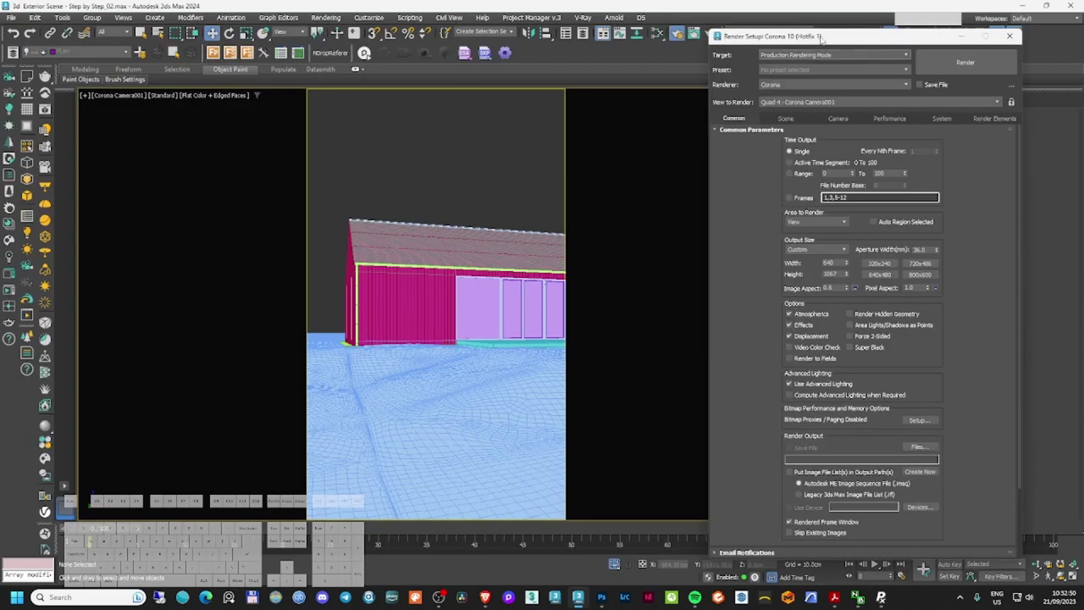
- Close Render Setup and reopen the Slate Material Editor on the wood view
{"action": "left_click", "coordinate": [269, 46]}
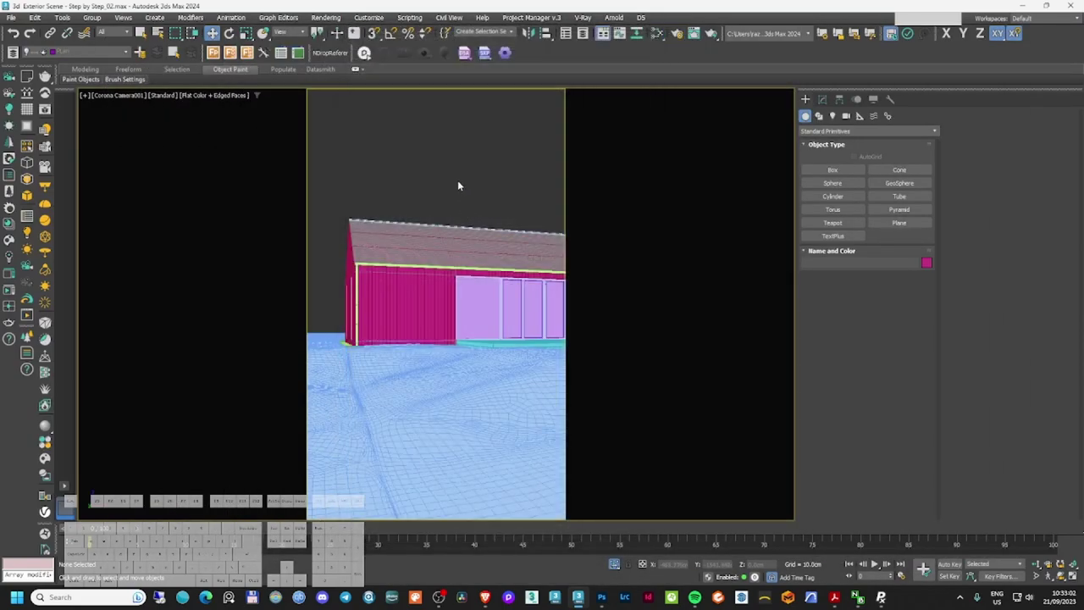
{"action": "key", "text": "m"}
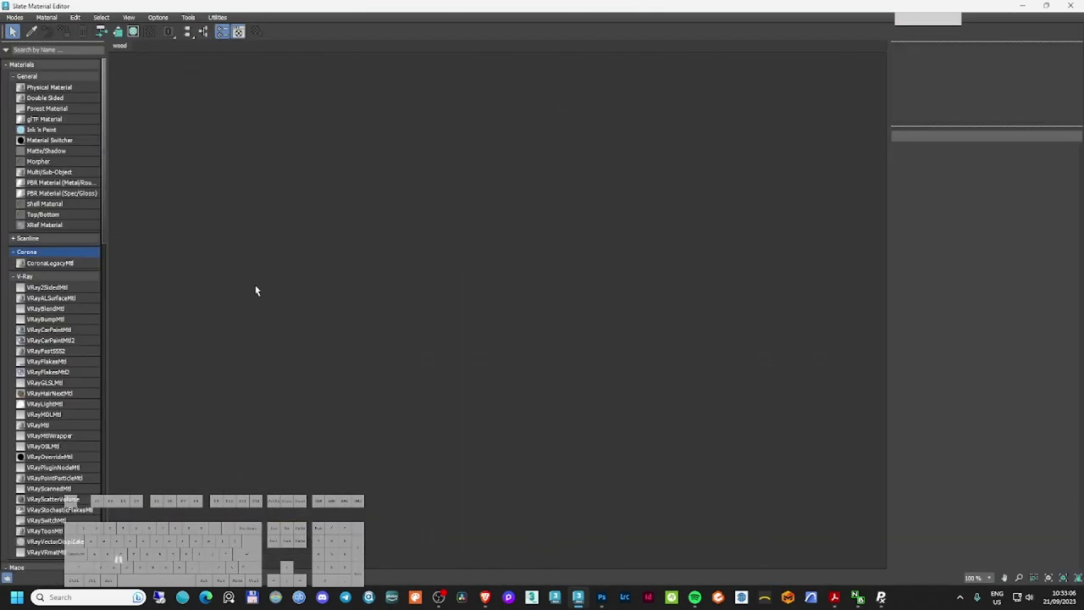
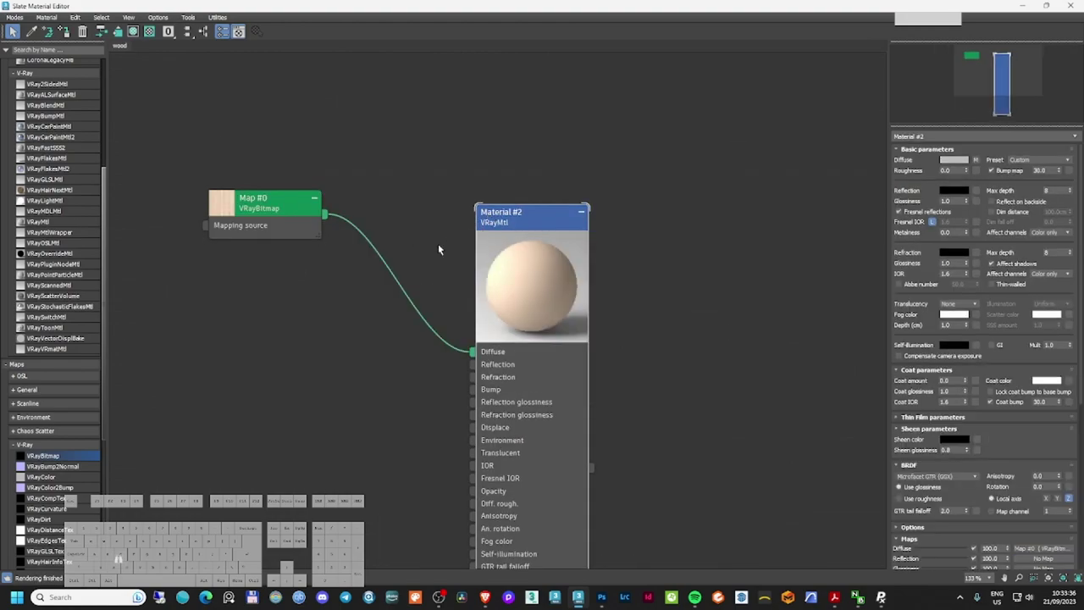
- Turn off real-world scale on the wood bitmap and add a VRayUVWRandomizer to its Mapping source
{"action": "double_click", "coordinate": [16, 29]}
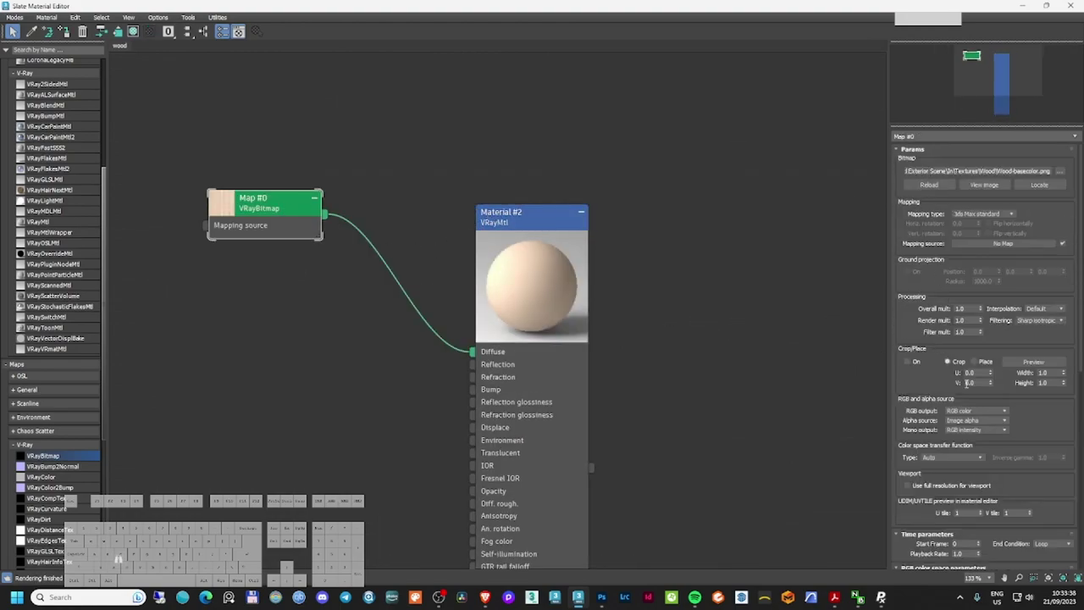
{"action": "left_click", "coordinate": [15, 29]}
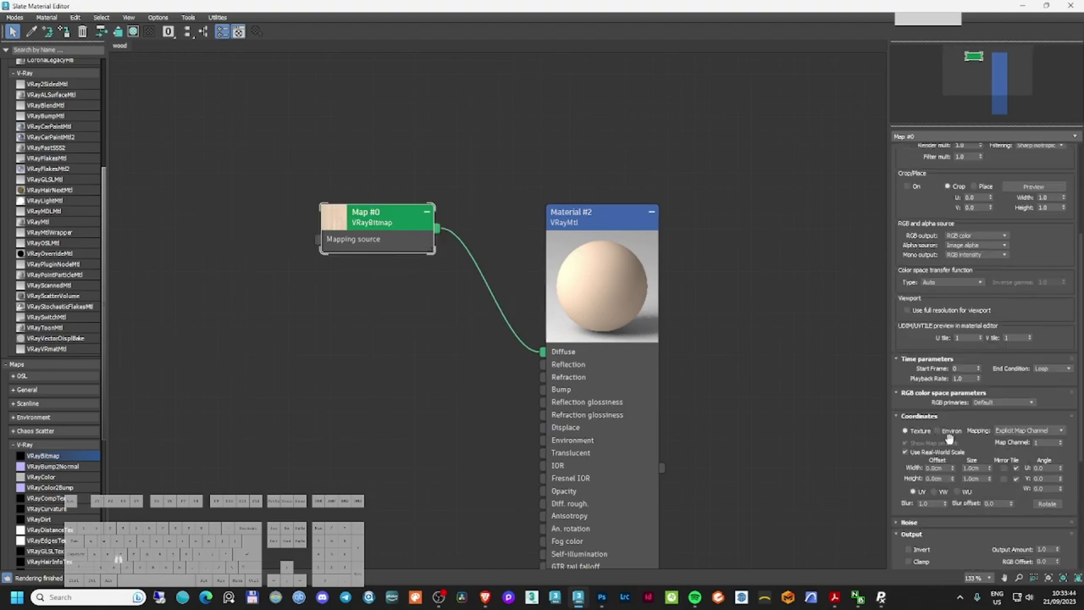
{"action": "left_click", "coordinate": [15, 29]}
{"action": "right_click", "coordinate": [15, 29]}
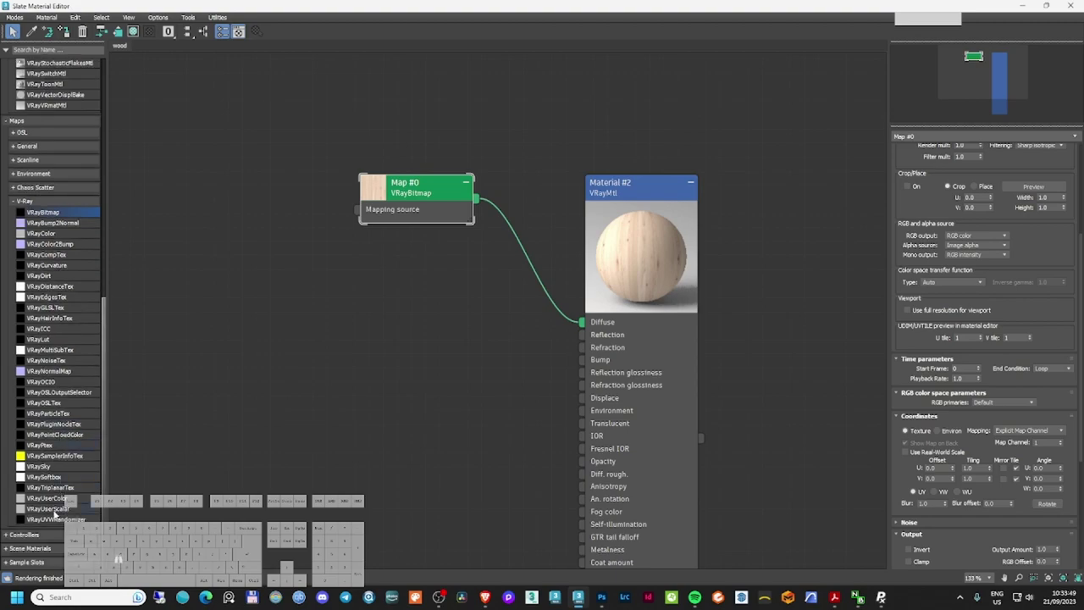
{"action": "left_click", "coordinate": [16, 28]}
{"action": "left_click", "coordinate": [15, 29]}
{"action": "left_click", "coordinate": [15, 29]}
{"action": "left_click", "coordinate": [15, 28]}
- Set the UVW randomizer size to 200 cm in both width fields
{"action": "double_click", "coordinate": [15, 29]}
{"action": "left_click", "coordinate": [15, 28]}
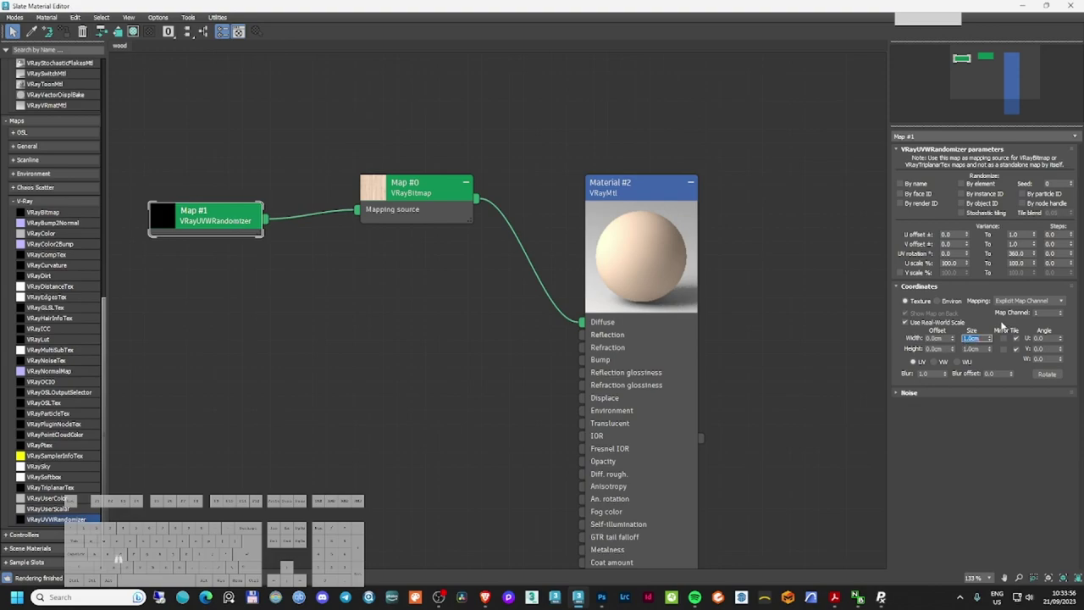
{"action": "key", "text": "KP_2"}
{"action": "key", "text": "KP_0"}
{"action": "key", "text": "Tab"}
{"action": "key", "text": "KP_2"}
{"action": "key", "text": "KP_0"}
{"action": "key", "text": "KP_0"}
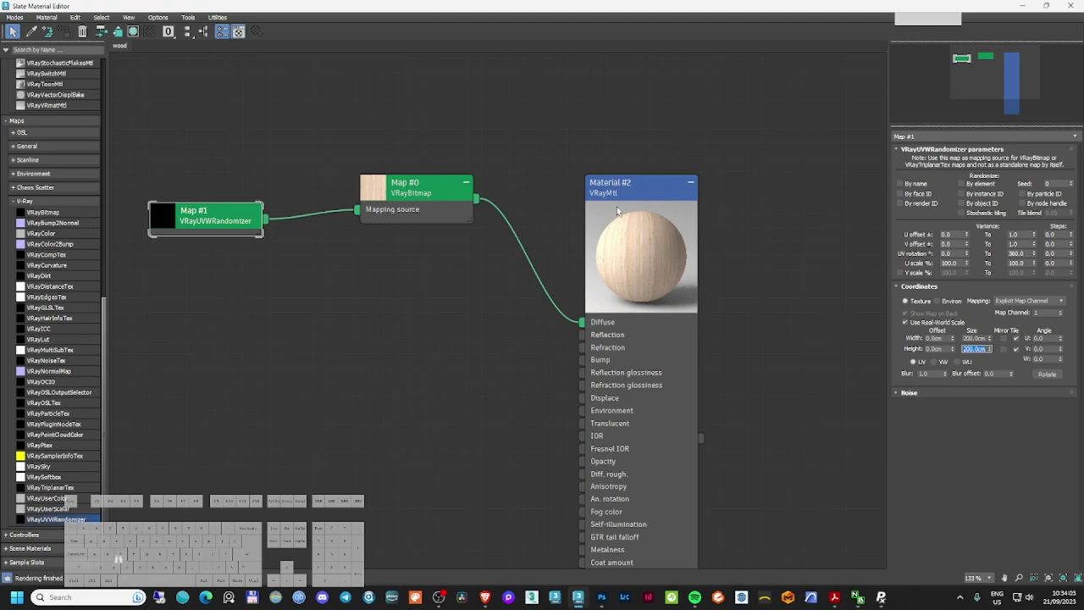
- Add a second VRayBitmap sharing the randomizer and open its settings
{"action": "left_click", "coordinate": [15, 29]}
{"action": "left_click", "coordinate": [15, 29]}
{"action": "left_click", "coordinate": [15, 29]}
{"action": "left_click", "coordinate": [15, 29]}
{"action": "double_click", "coordinate": [16, 29]}
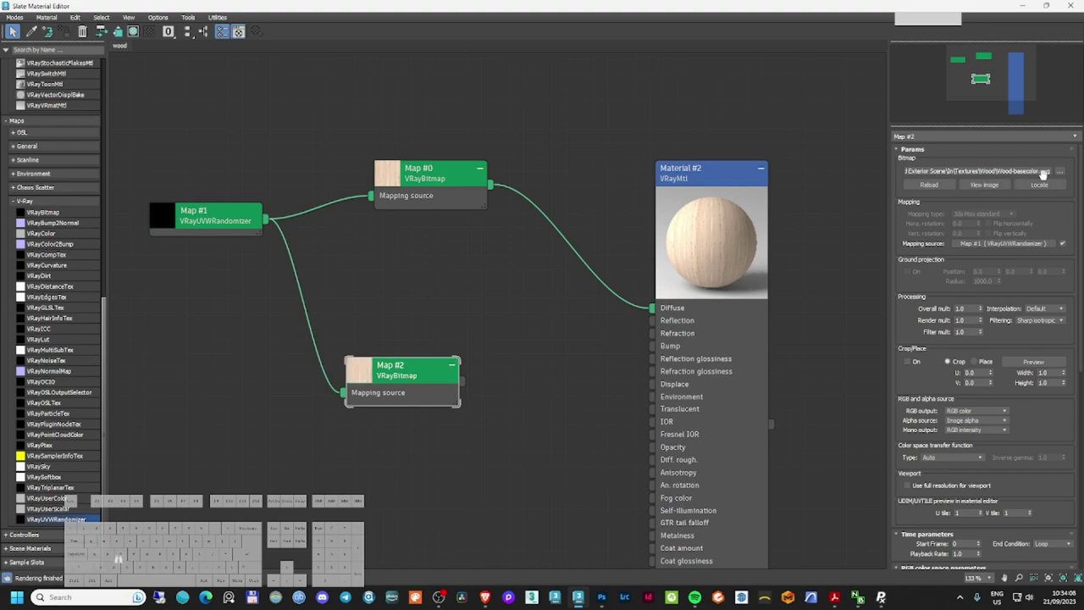
- Browse for the second bitmap's file and choose Wood-normal.png
{"action": "left_click", "coordinate": [16, 28]}
{"action": "scroll", "scroll_direction": "down", "scroll_amount": 3}
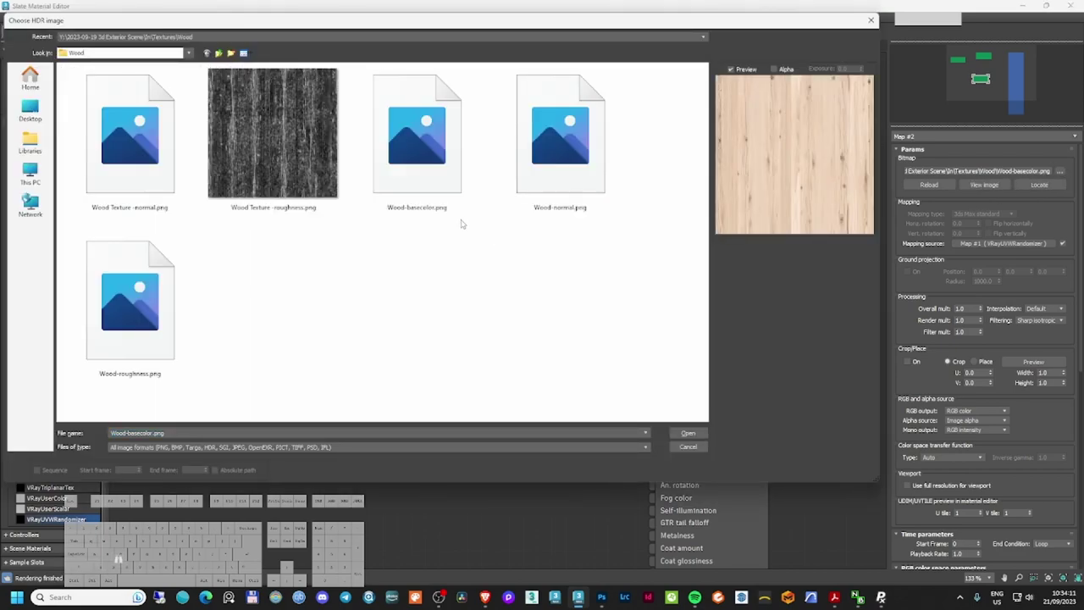
{"action": "left_click", "coordinate": [528, 160]}
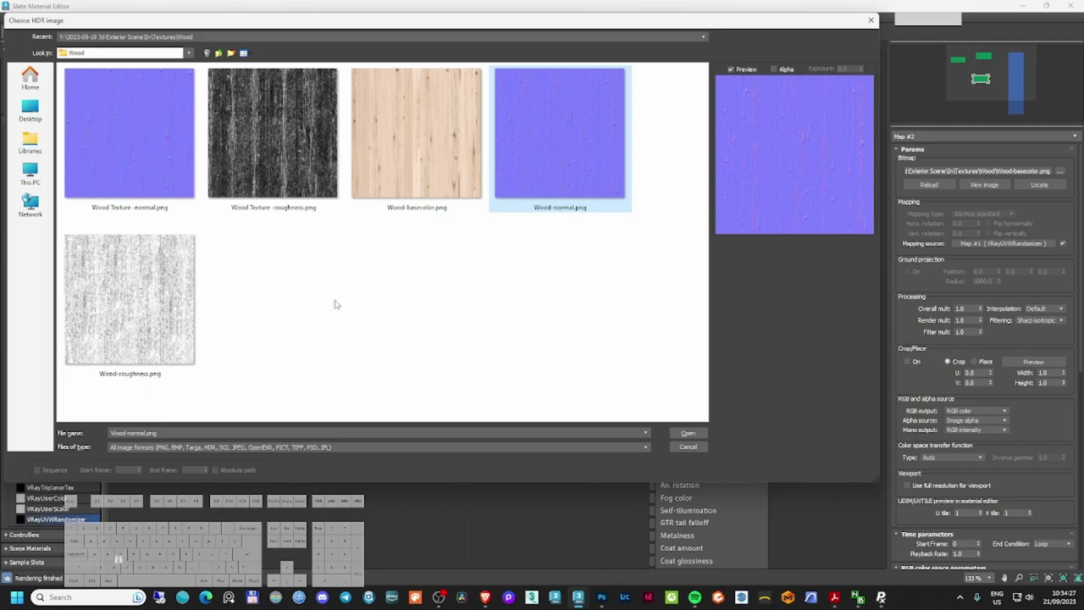
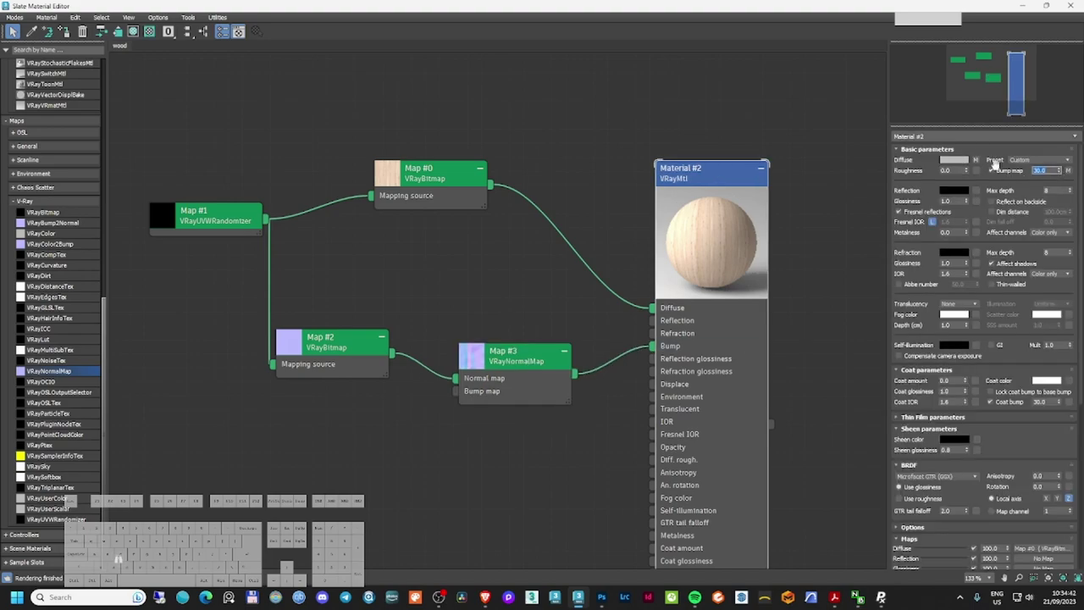
- Raise the wood material's bump amount to 100
{"action": "key", "text": "KP_1"}
{"action": "key", "text": "KP_0"}
{"action": "key", "text": "KP_0"}
{"action": "key", "text": "KP_Enter"}
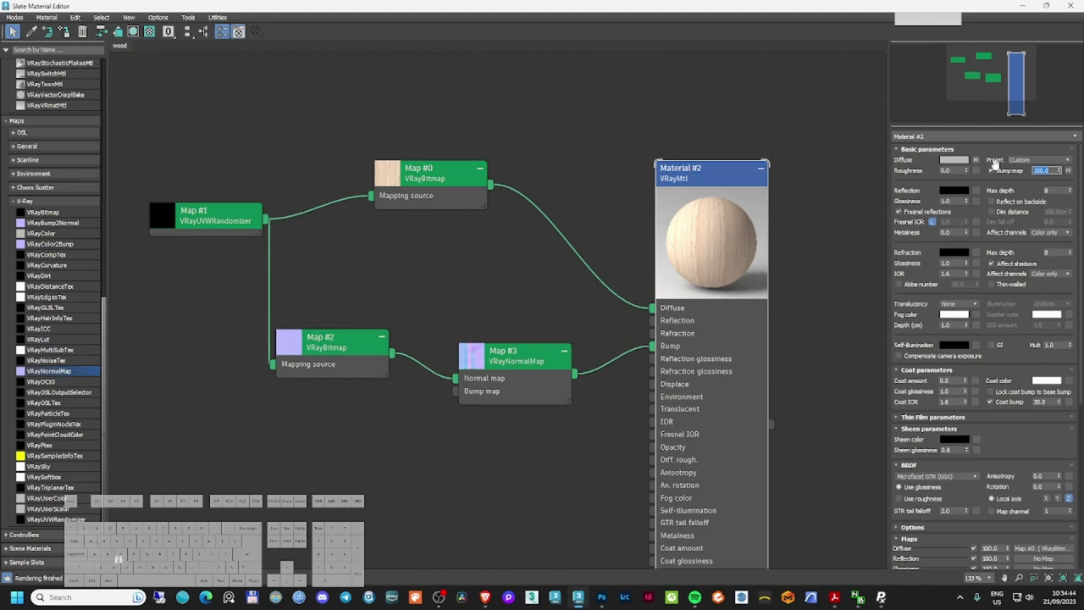
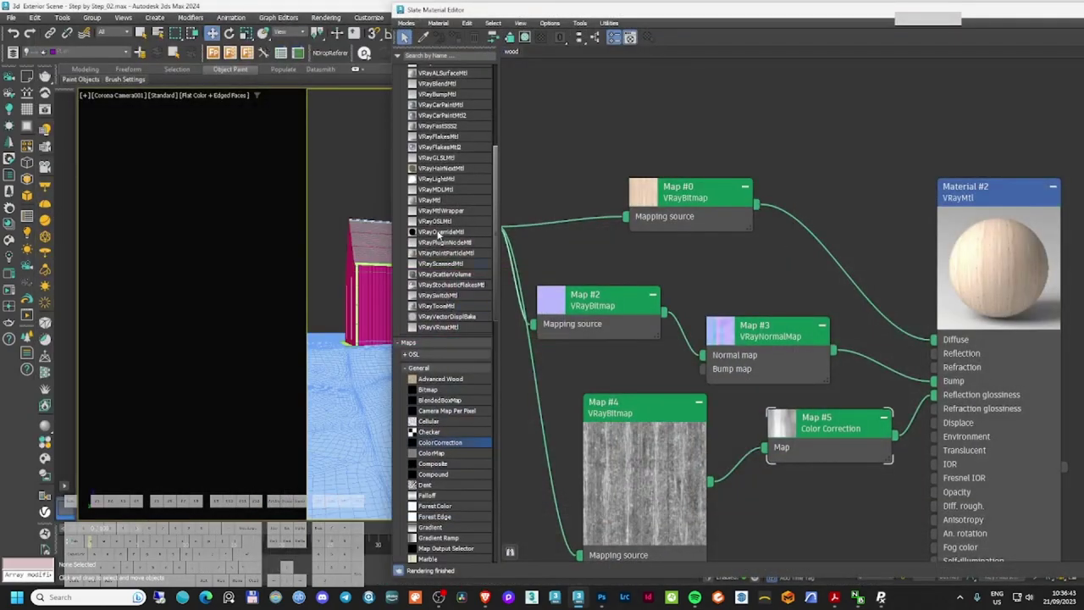
- Assign the wood material to the selected barn walls and show it shaded in the viewport
{"action": "left_click", "coordinate": [408, 35]}
{"action": "left_click", "coordinate": [407, 35]}
{"action": "left_click", "coordinate": [407, 35]}
{"action": "left_click", "coordinate": [408, 34]}
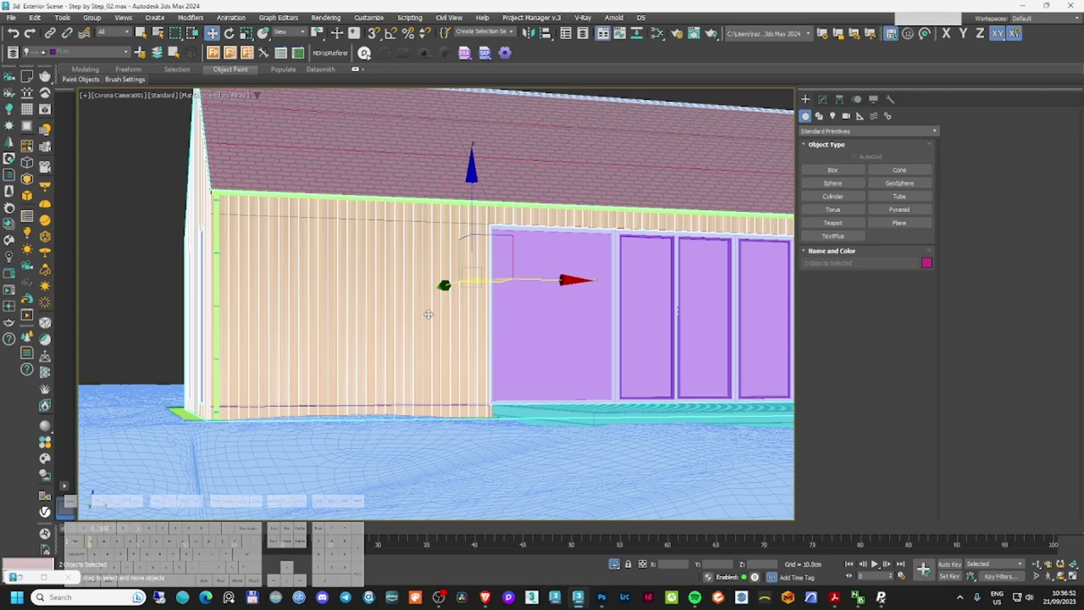
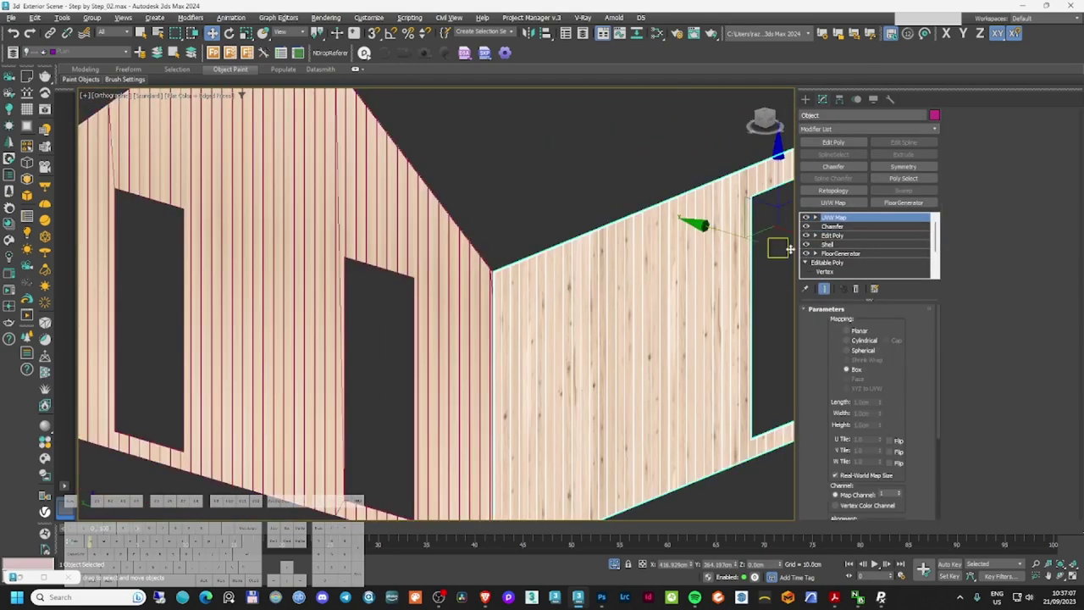
- In the VRayUVWRandomizer enable stochastic tiling and set the random UV rotation limit to 360 degrees
{"action": "key", "text": "m"}
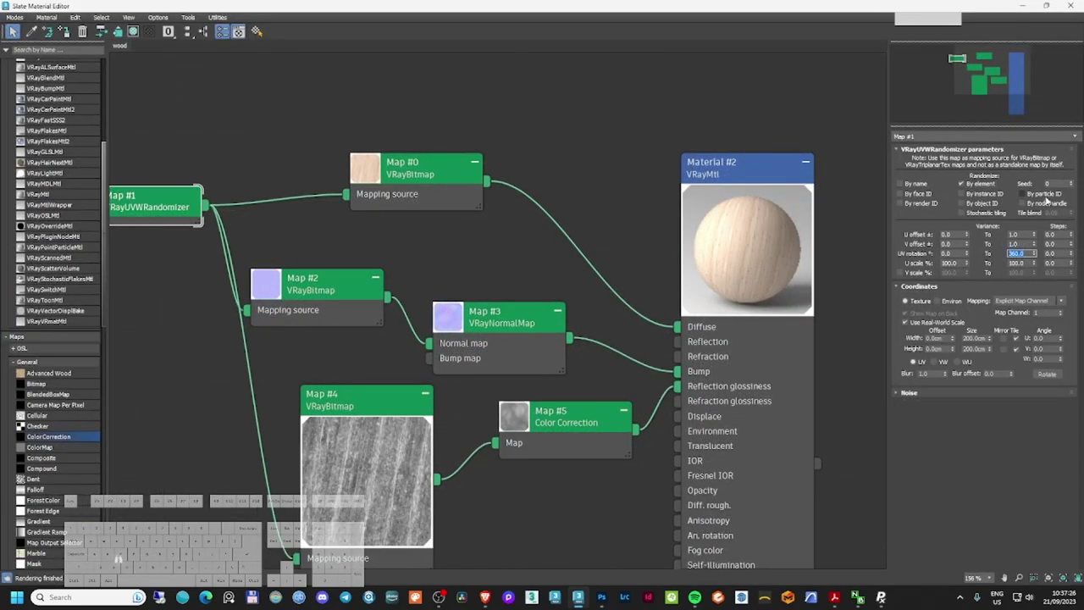
{"action": "key", "text": "KP_0"}
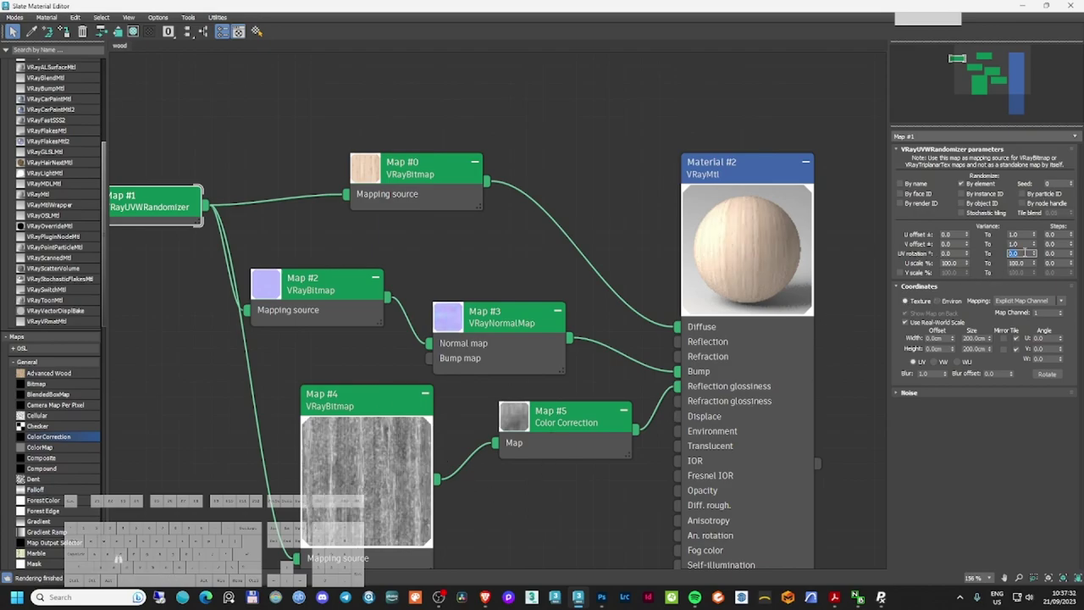
{"action": "key", "text": "KP_3"}
{"action": "key", "text": "KP_6"}
{"action": "key", "text": "KP_0"}
{"action": "key", "text": "KP_Enter"}
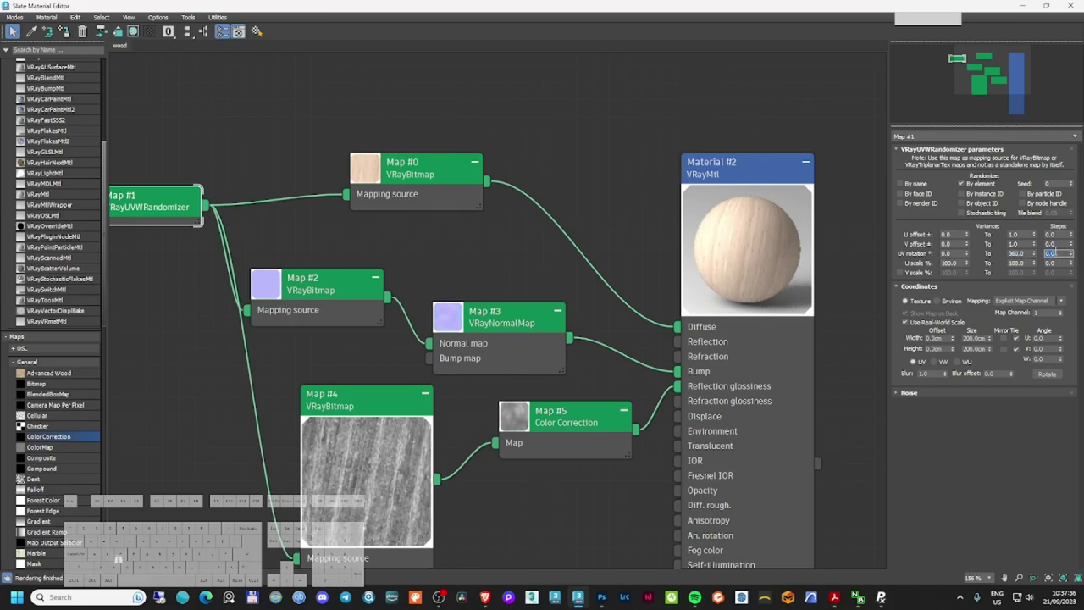
{"action": "key", "text": "KP_Enter"}
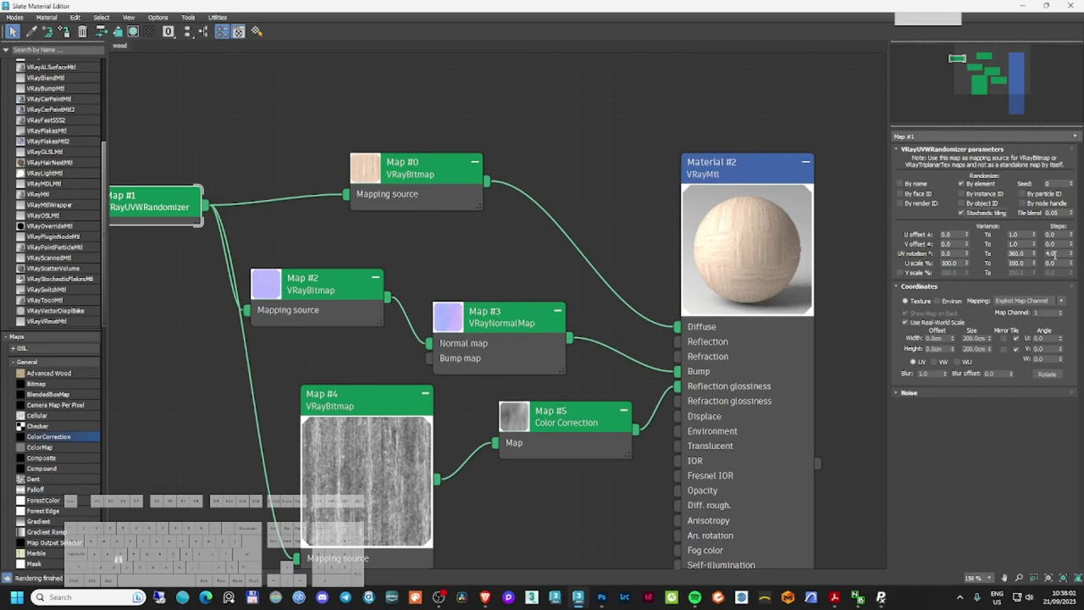
- Change the rotation limit to 180 degrees and set the rotation step value to 25
{"action": "key", "text": "KP_1"}
{"action": "key", "text": "KP_8"}
{"action": "key", "text": "KP_0"}
{"action": "key", "text": "KP_Enter"}
{"action": "key", "text": "KP_2"}
{"action": "key", "text": "KP_5"}
{"action": "key", "text": "KP_Enter"}
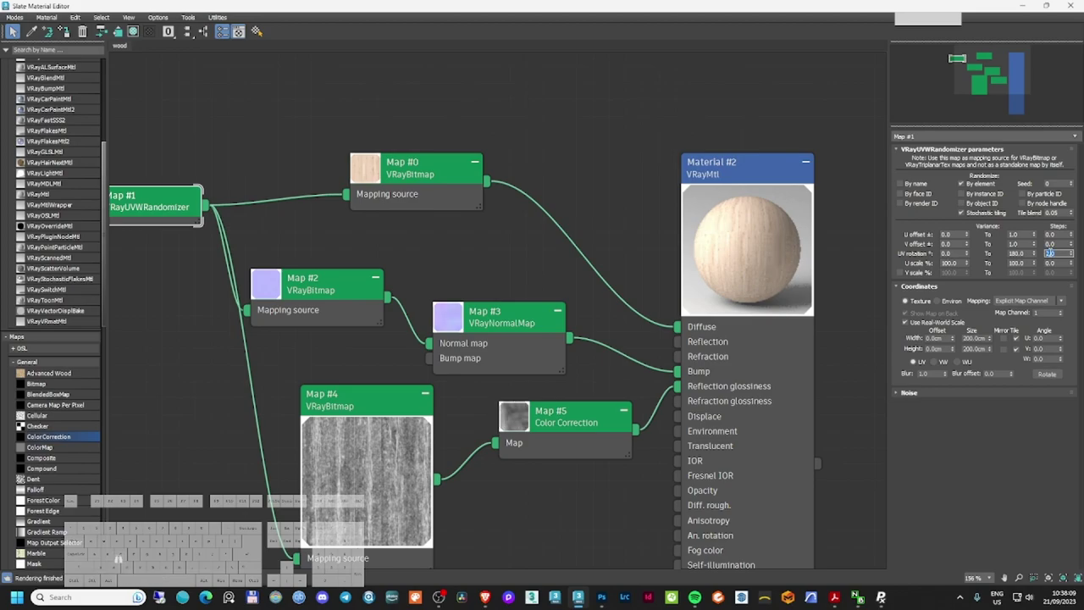
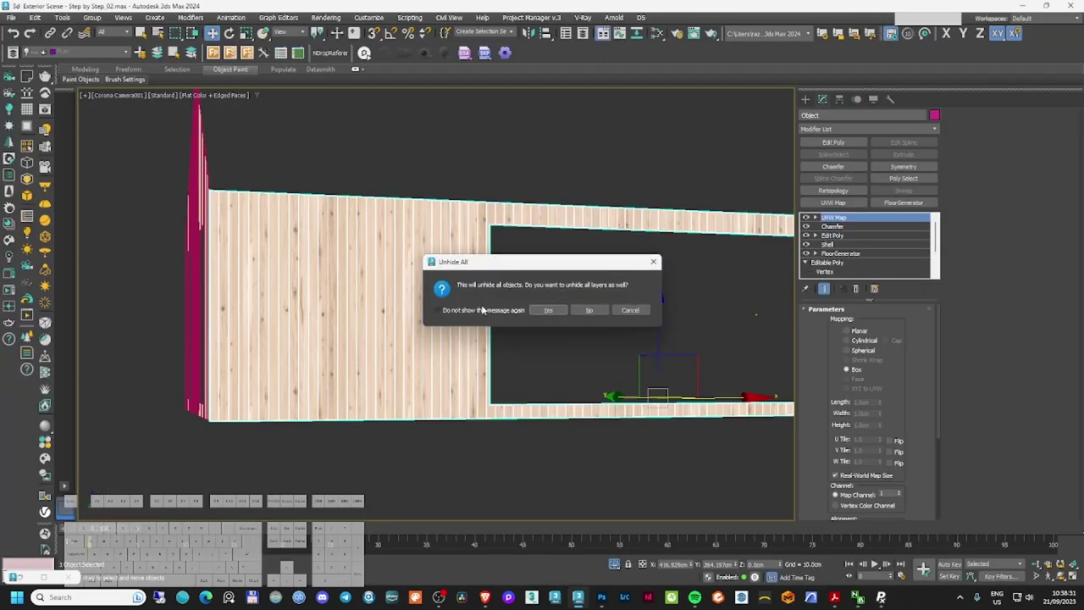
- Confirm Unhide All, select VRayCam001 and switch the viewport to look through it
{"action": "left_click", "coordinate": [485, 314]}
{"action": "left_click", "coordinate": [361, 137]}
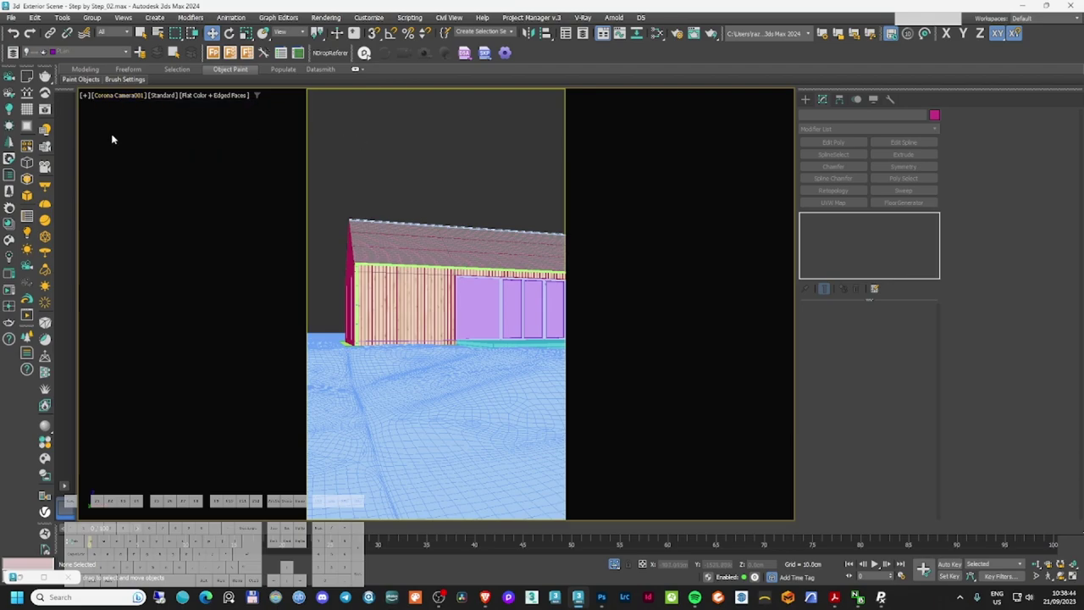
{"action": "left_click", "coordinate": [15, 97]}
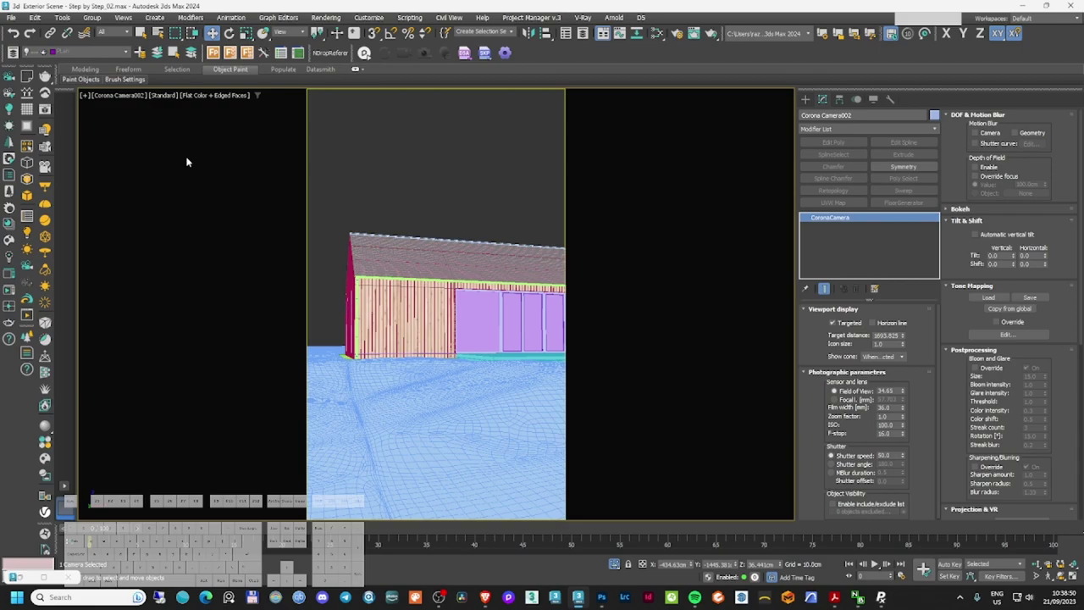
{"action": "key", "text": "shift+z"}
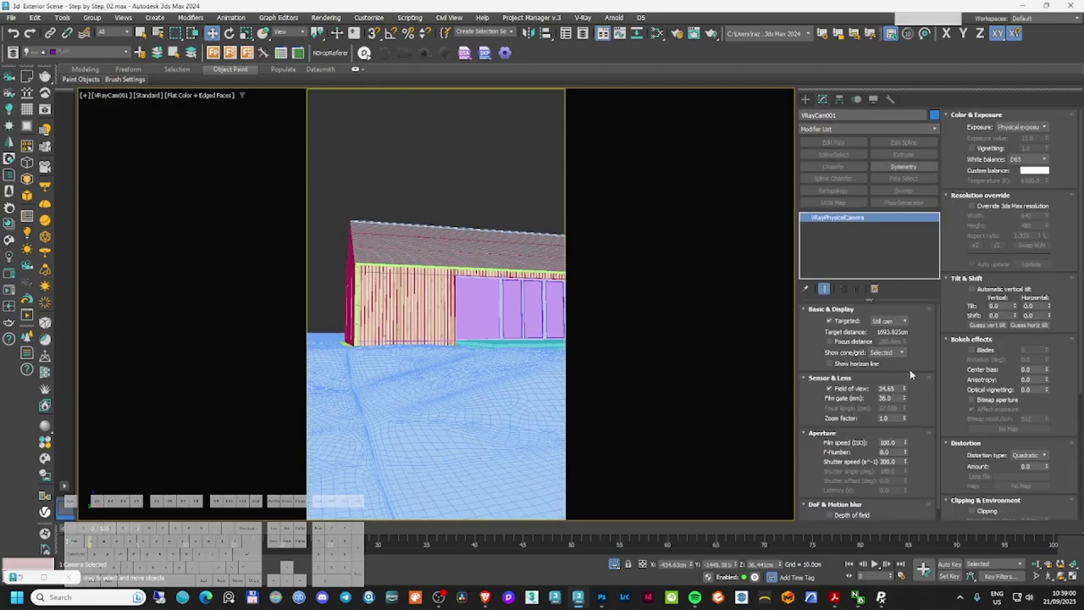
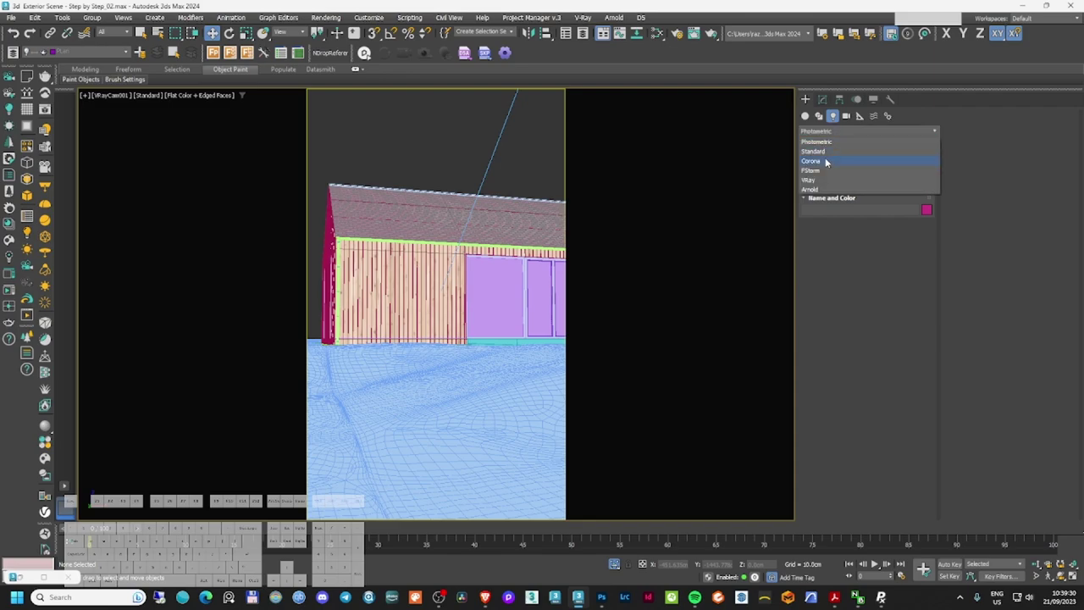
- Create a VRayLight dome light in the scene and start a new layer in Layer Explorer
{"action": "left_click", "coordinate": [829, 174]}
{"action": "left_click", "coordinate": [854, 176]}
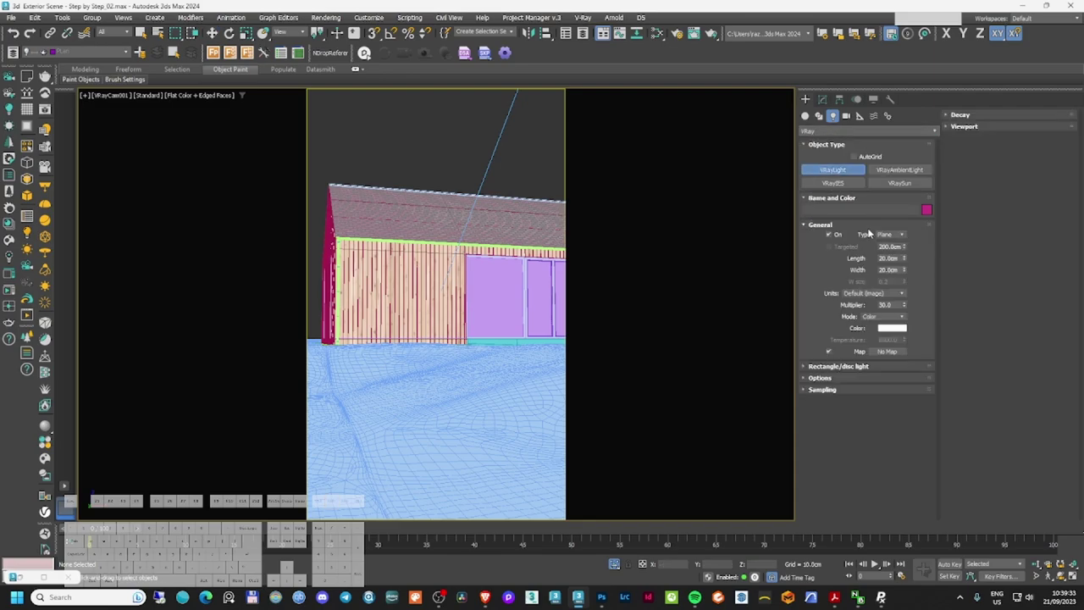
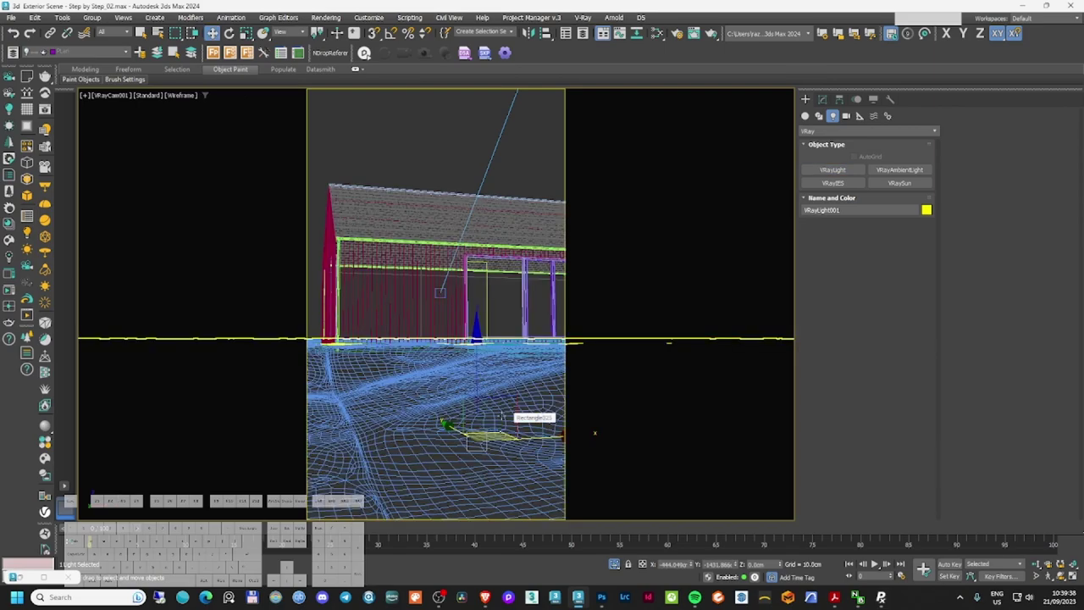
{"action": "middle_click", "coordinate": [24, 54]}
{"action": "middle_click", "coordinate": [142, 39]}
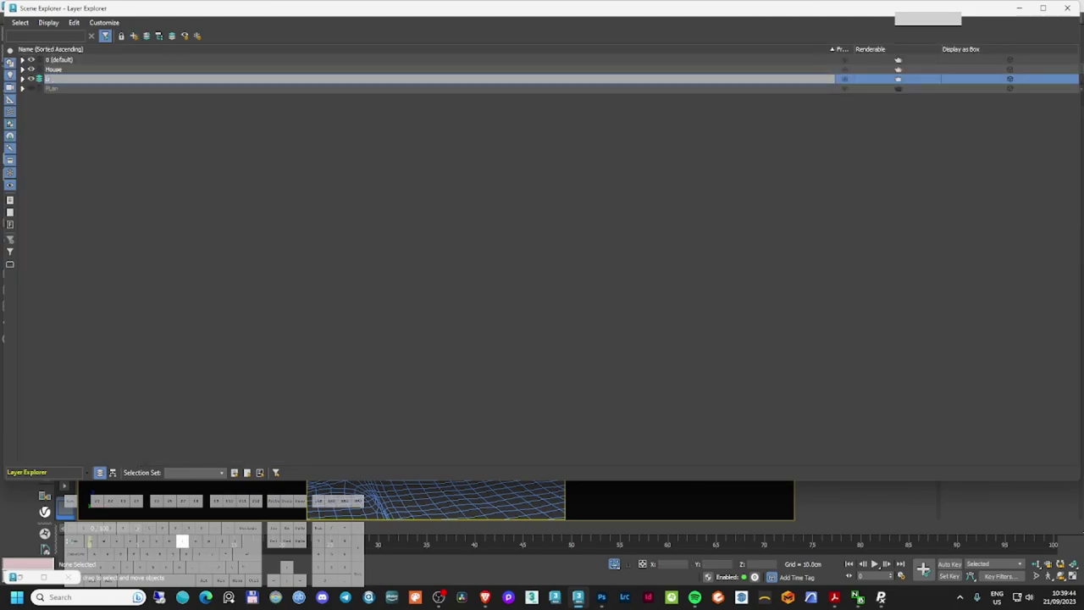
- Name the layer Lights, run a production test render in the V-Ray Frame Buffer and close it
{"action": "key", "text": "Return"}
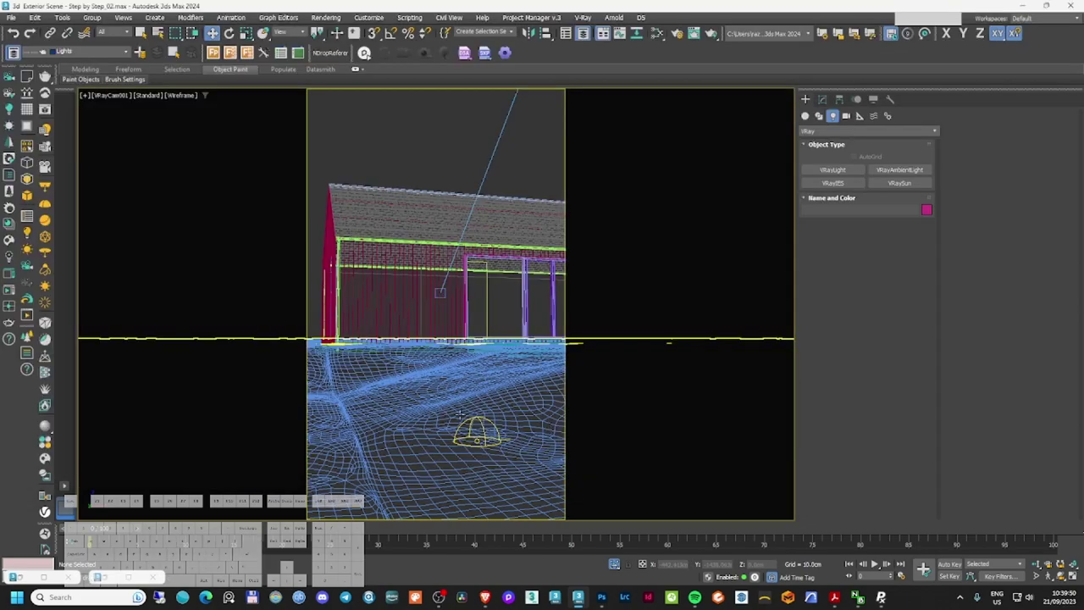
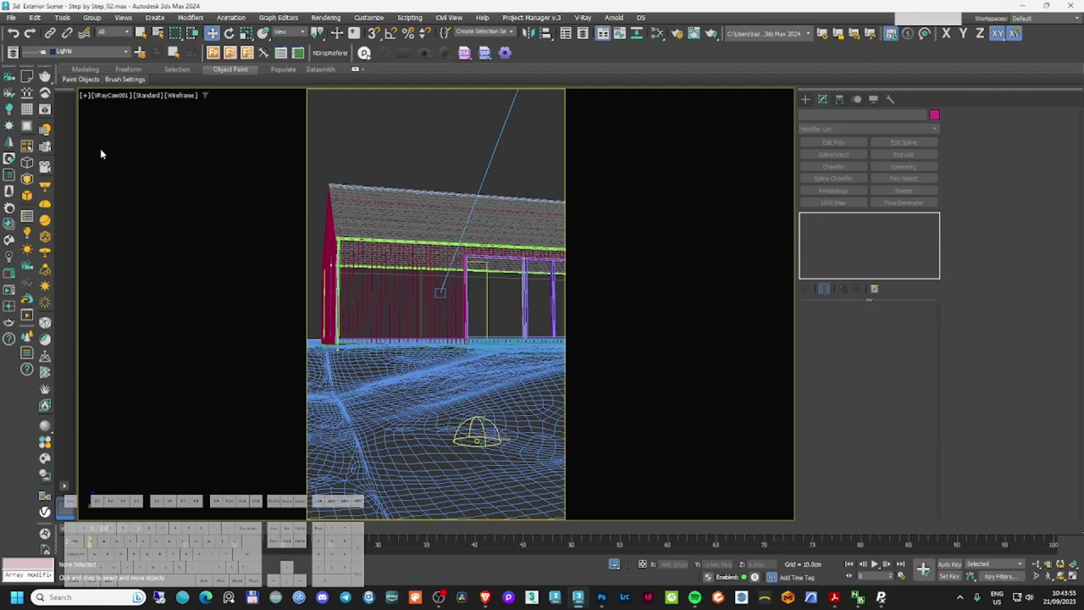
{"action": "left_click", "coordinate": [58, 113]}
{"action": "left_click", "coordinate": [55, 112]}
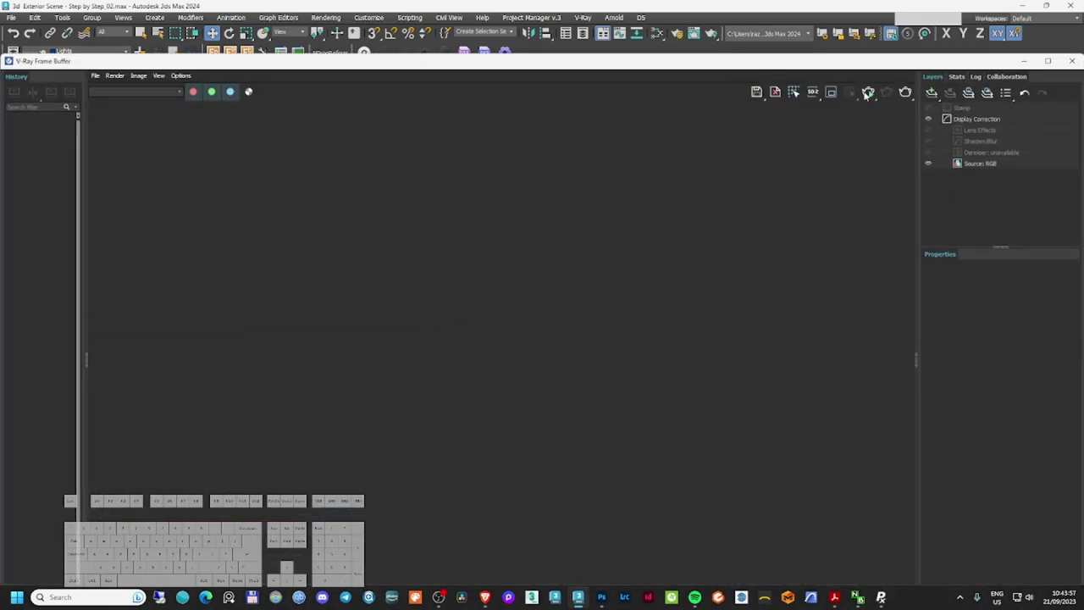
{"action": "left_click", "coordinate": [875, 91]}
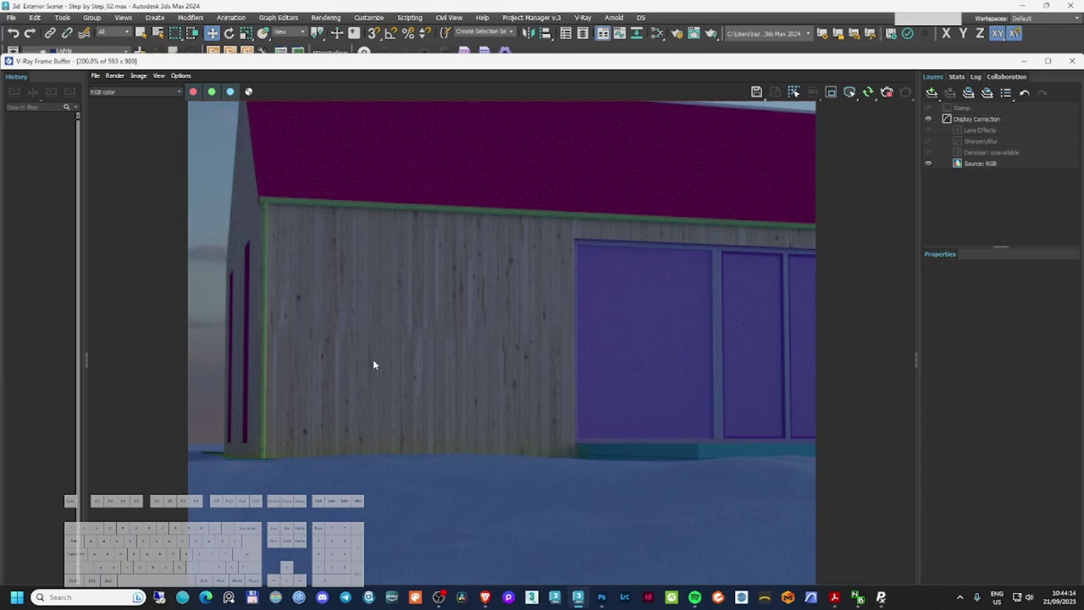
{"action": "left_click", "coordinate": [375, 368]}
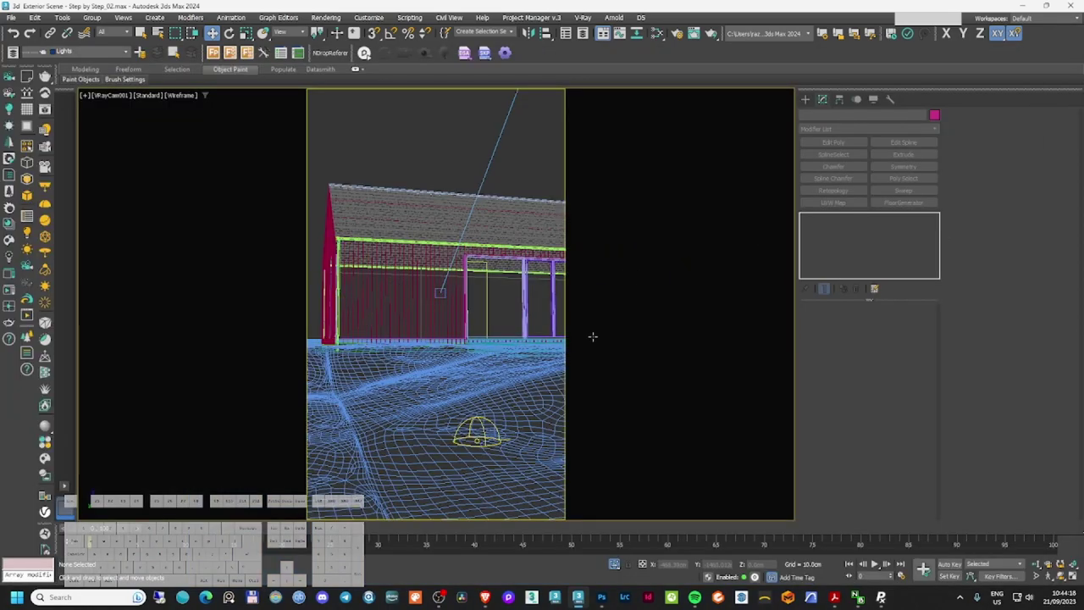
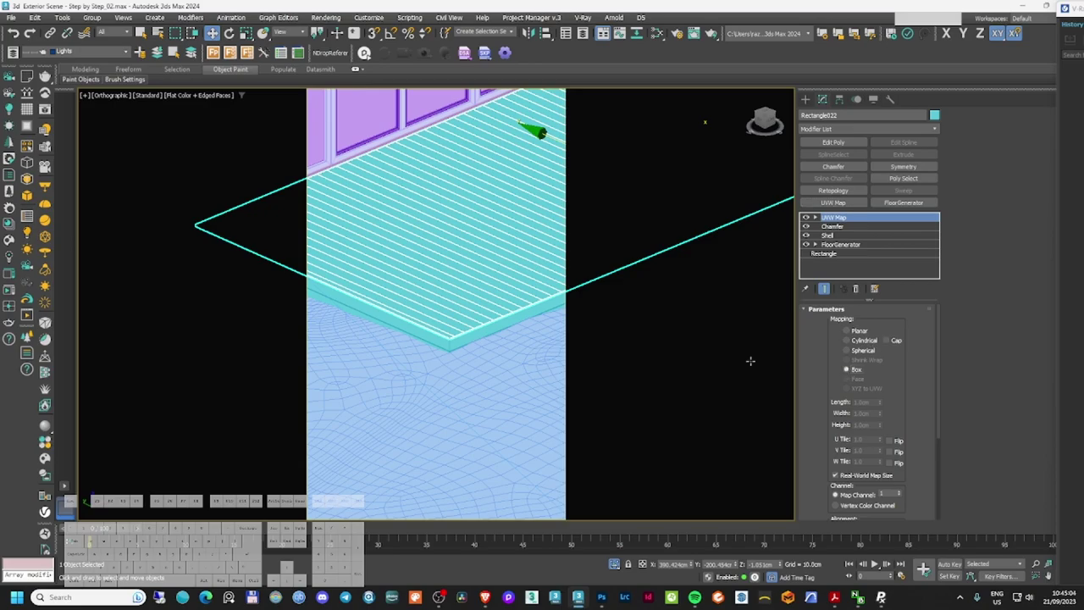
- Add a UVW Xform modifier to the deck rotating its plank texture 90 degrees
{"action": "key", "text": "n"}
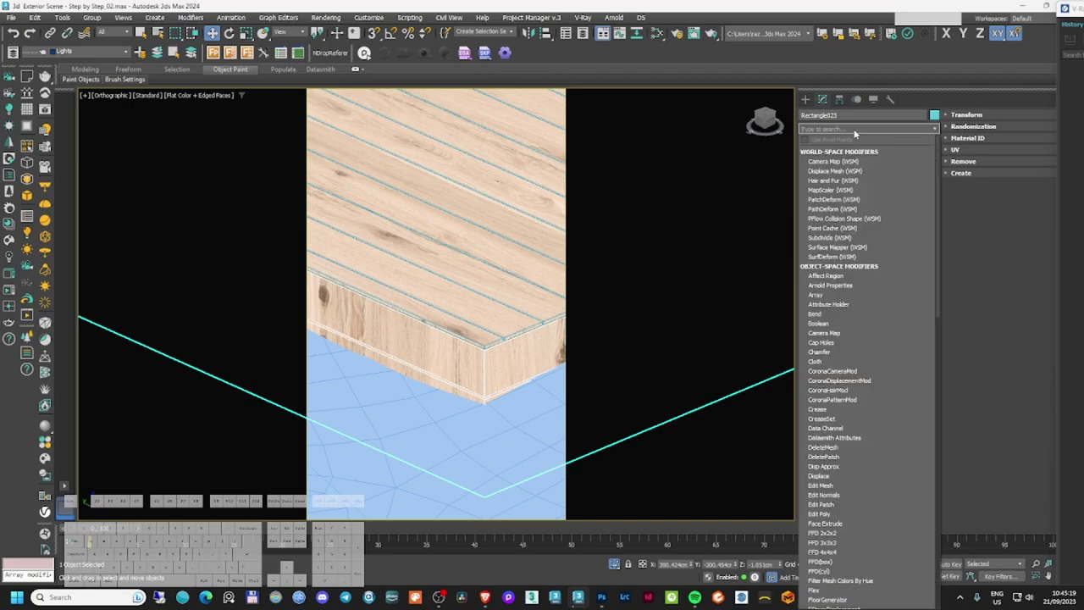
{"action": "key", "text": "x"}
{"action": "key", "text": "q"}
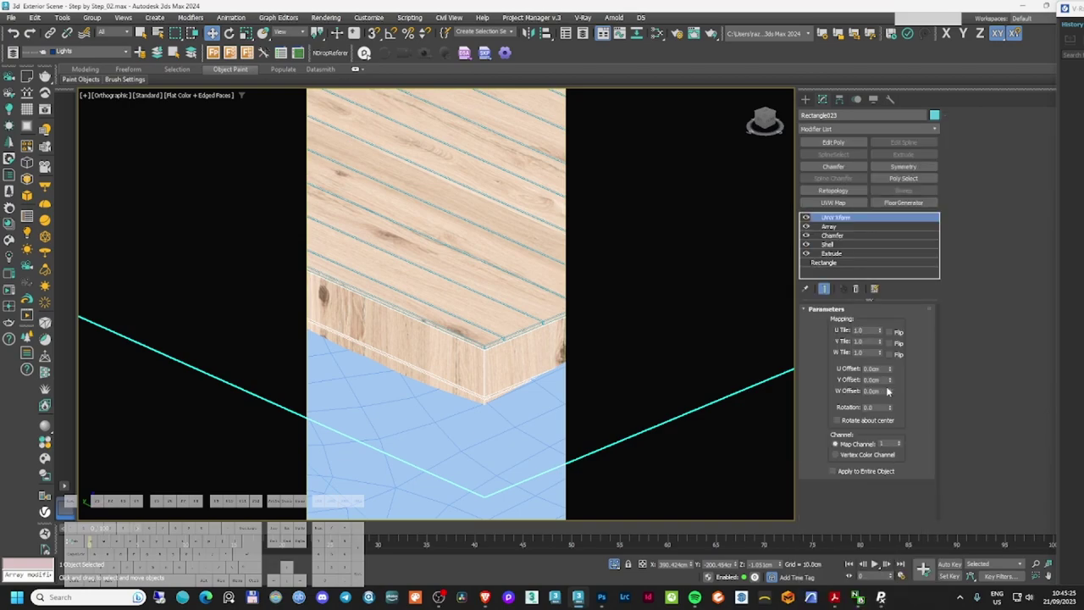
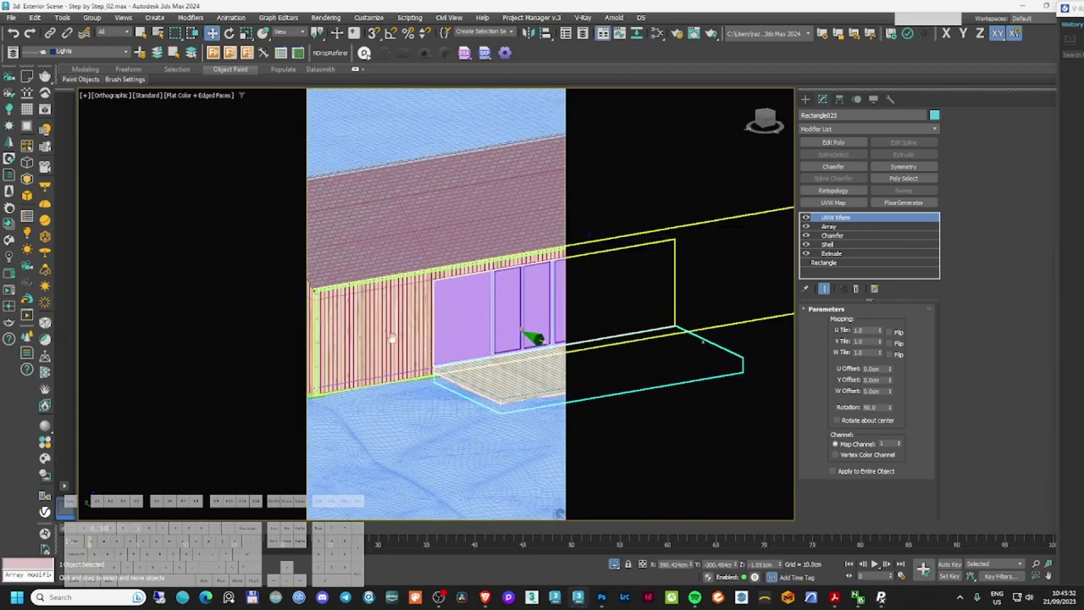
- Select the gable wall and add a UVW Map modifier to it
{"action": "key", "text": "alt+x"}
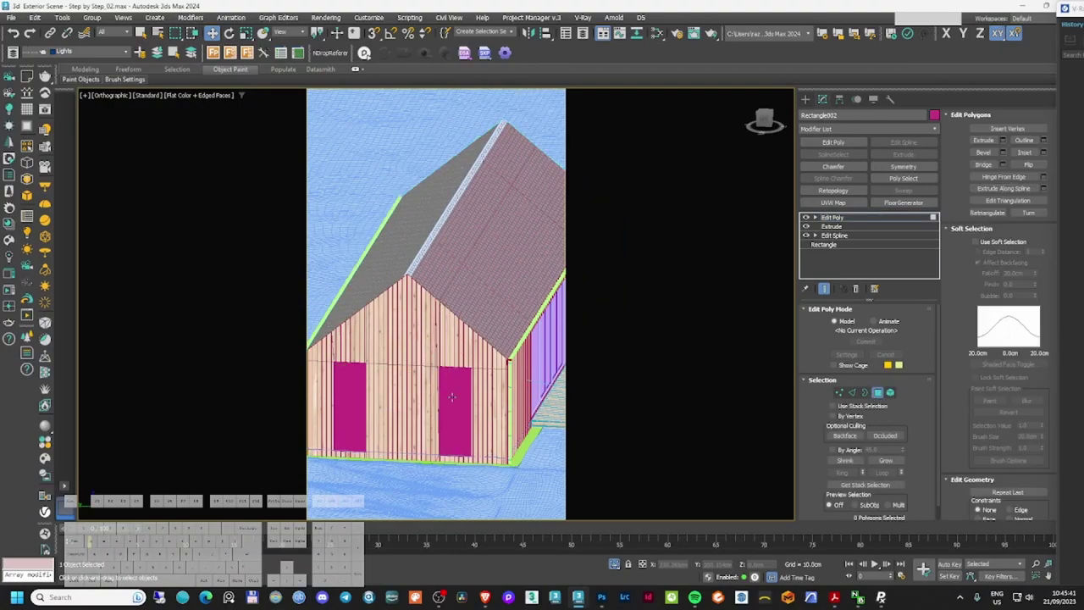
{"action": "key", "text": "Delete"}
{"action": "key", "text": "m"}
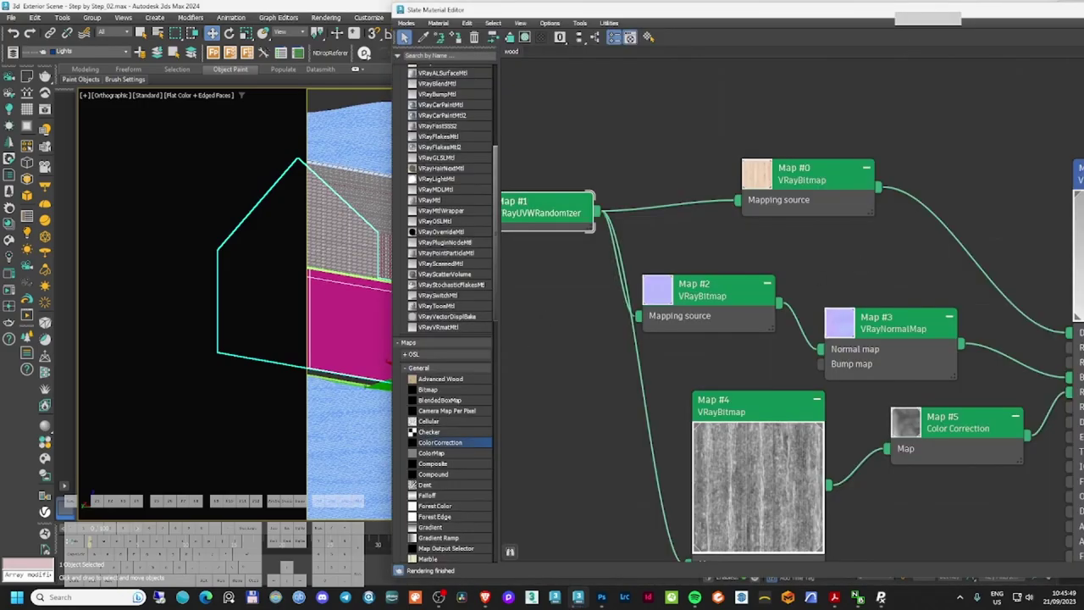
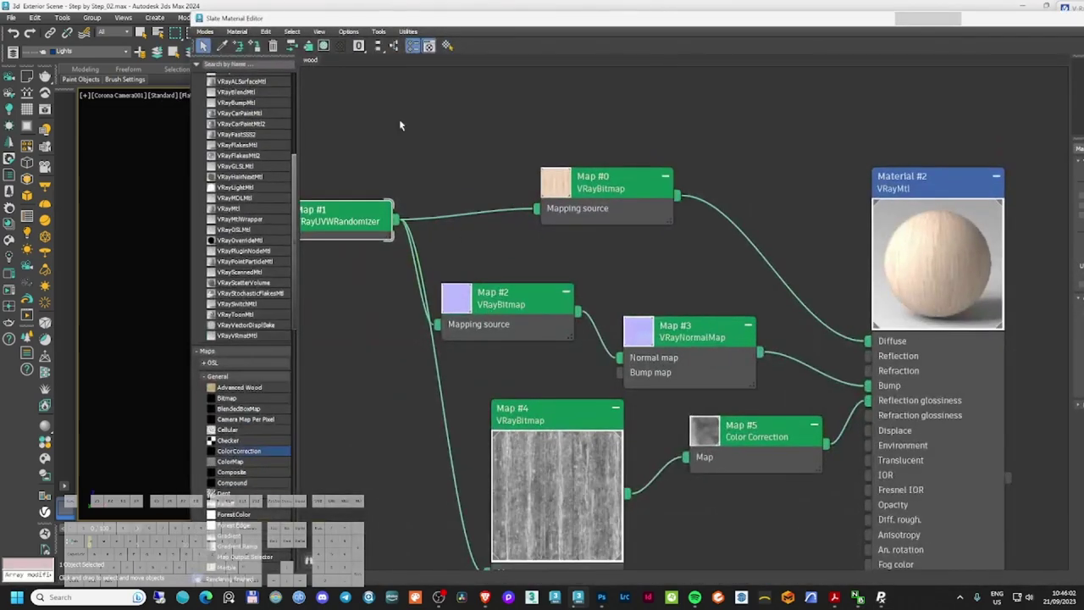
- Create a new empty View2 tab in the Slate Material Editor
{"action": "left_click", "coordinate": [343, 55]}
{"action": "left_click", "coordinate": [720, 313]}
{"action": "left_click", "coordinate": [209, 381]}
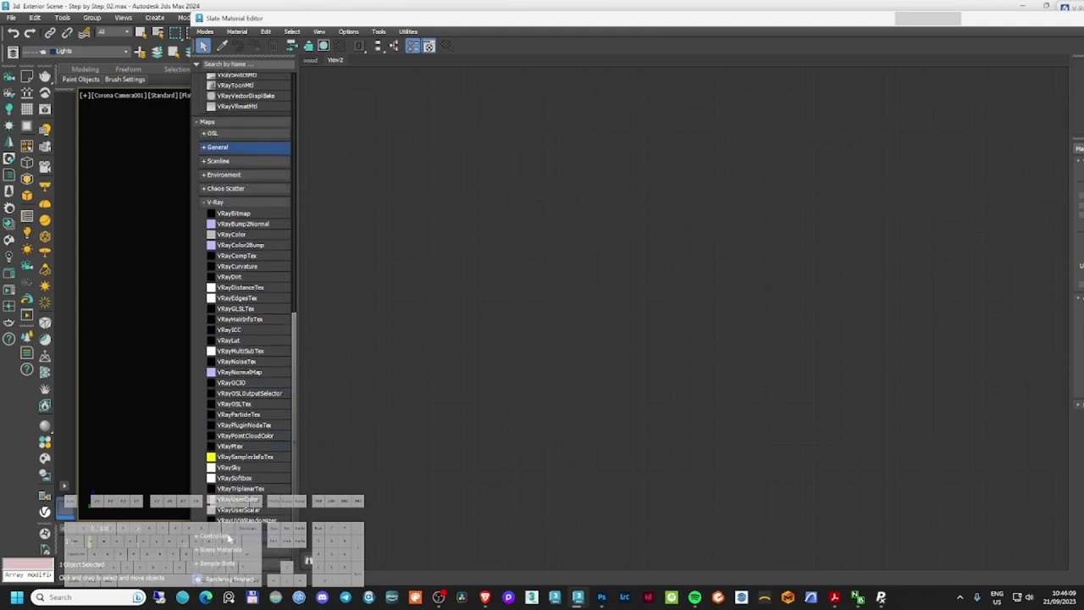
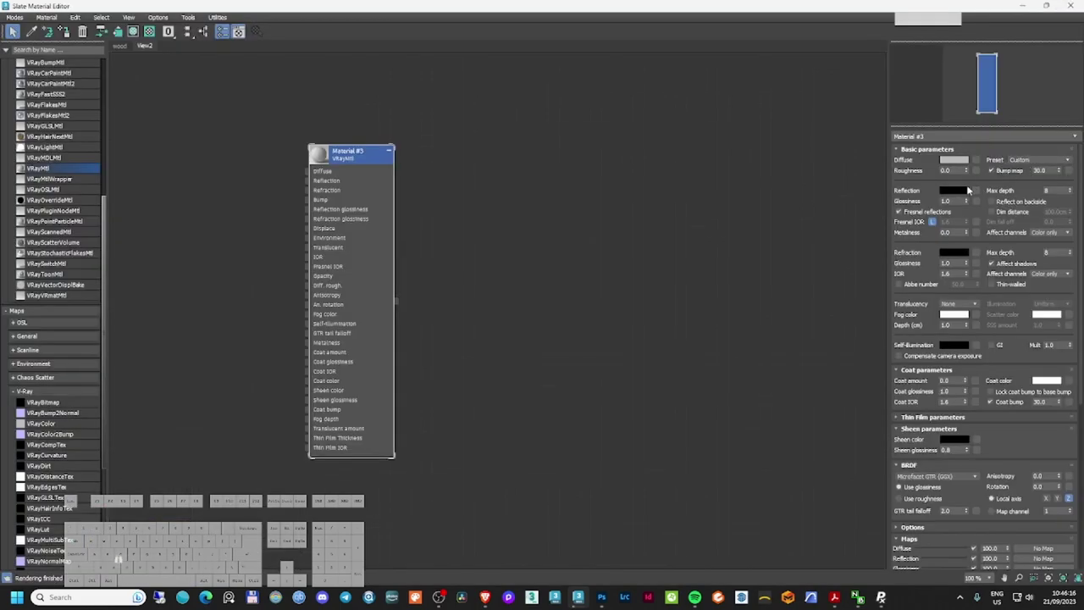
- Give the new VRayMtl black diffuse, white reflection/refraction, glossiness 0.99 and fog depth 10
{"action": "left_click", "coordinate": [961, 159]}
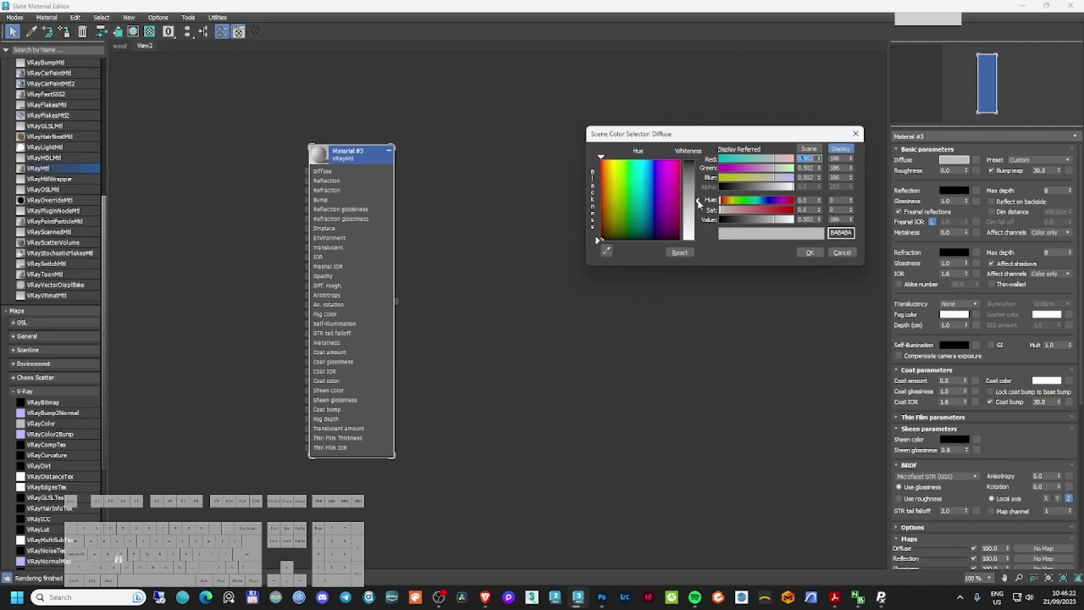
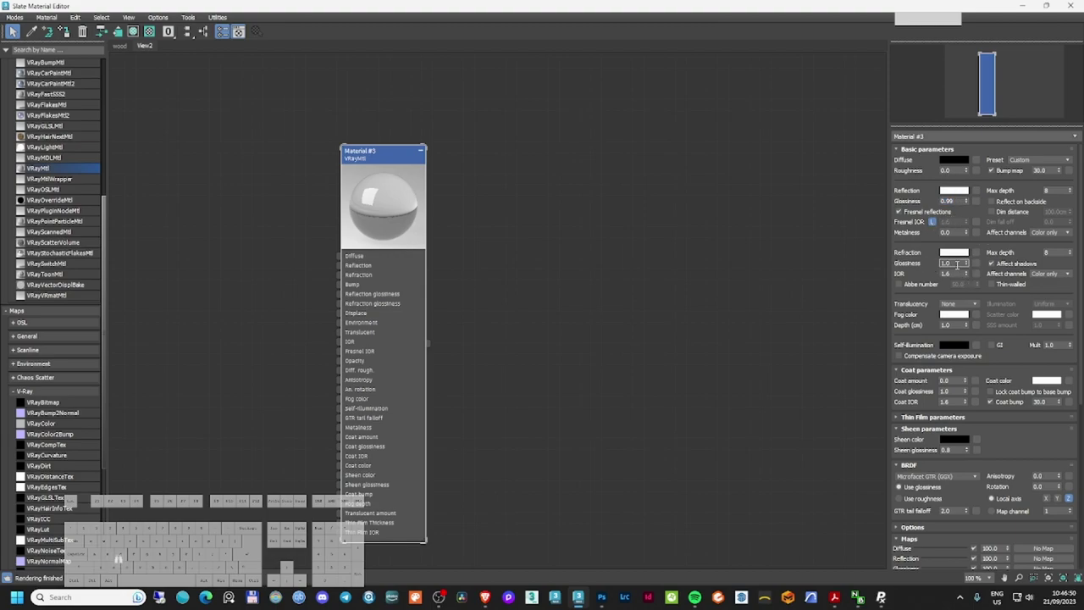
{"action": "key", "text": "KP_Decimal"}
{"action": "key", "text": "KP_9"}
{"action": "key", "text": "KP_9"}
{"action": "key", "text": "KP_Enter"}
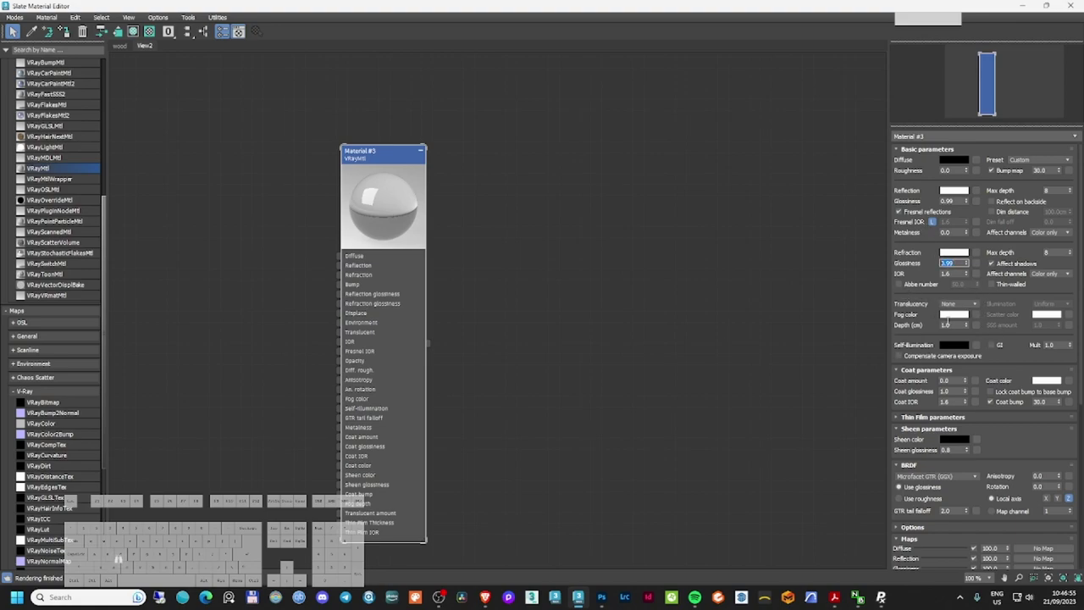
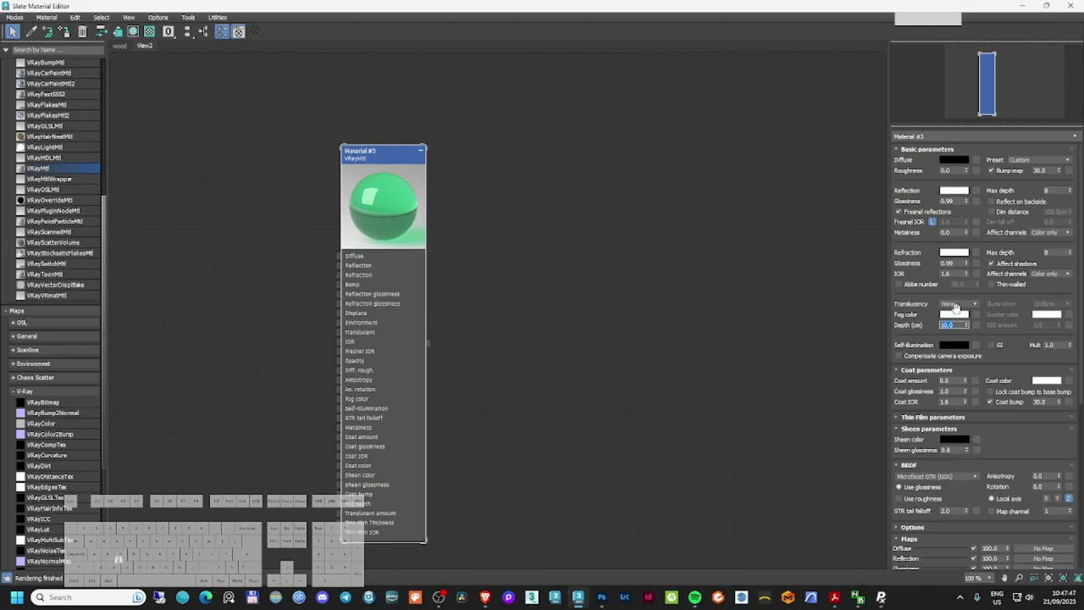
{"action": "key", "text": "KP_1"}
{"action": "key", "text": "KP_Enter"}
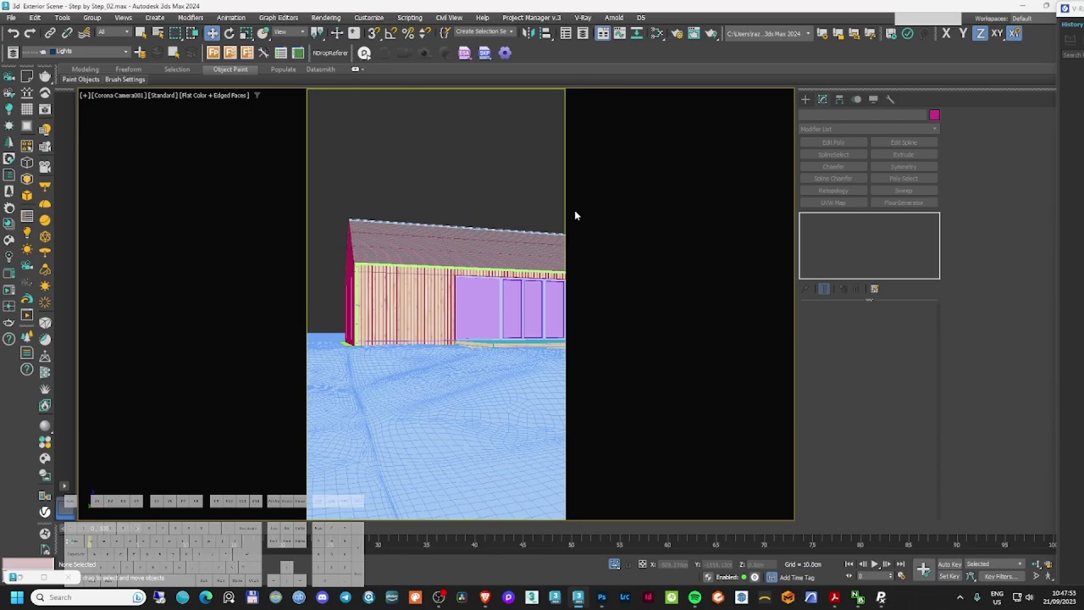
- Switch the viewport to VRayCam001, clear the selection and restore the Slate Material Editor
{"action": "key", "text": "x"}
{"action": "key", "text": "g"}
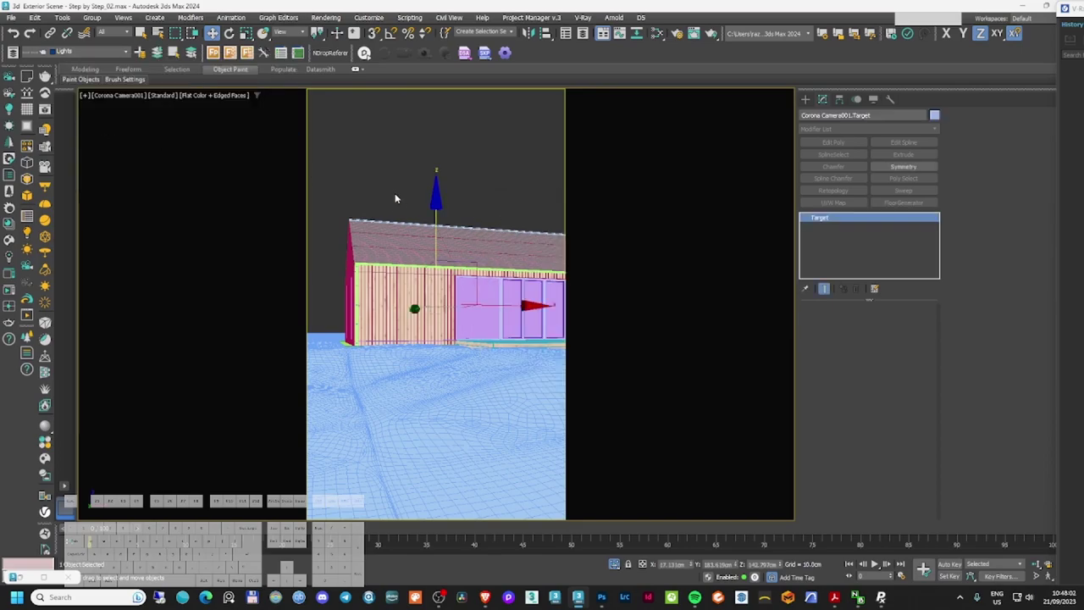
{"action": "key", "text": "Delete"}
{"action": "left_click", "coordinate": [407, 197]}
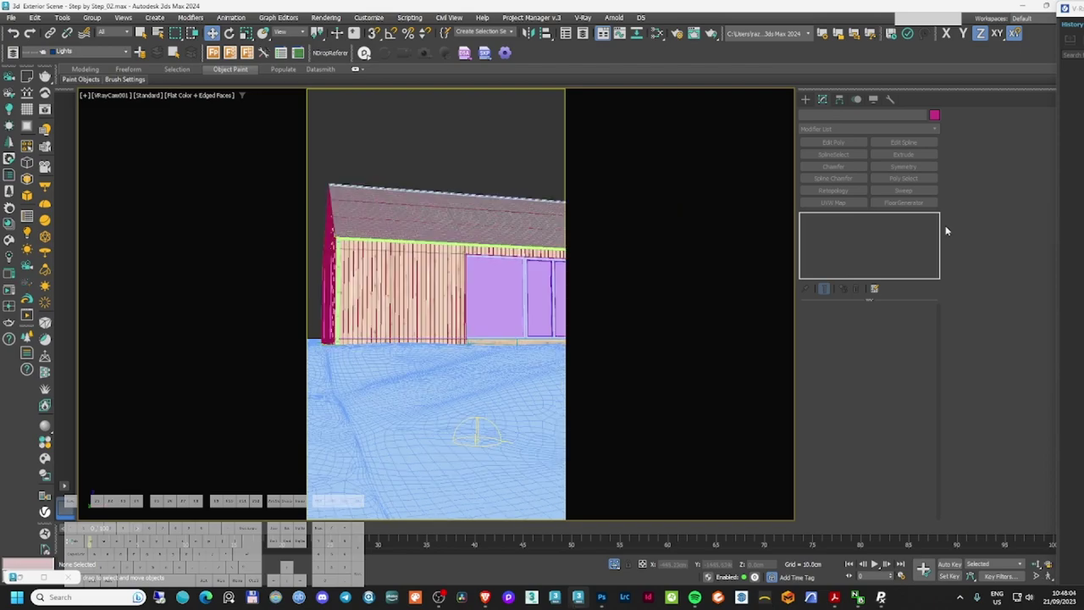
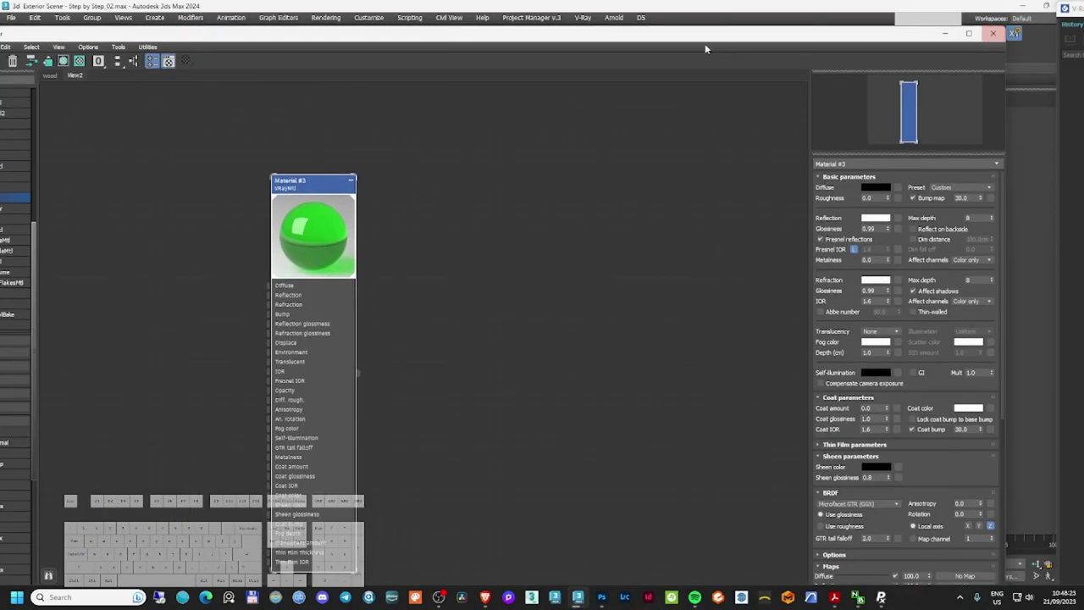
{"action": "left_click", "coordinate": [710, 43]}
{"action": "left_click", "coordinate": [741, 38]}
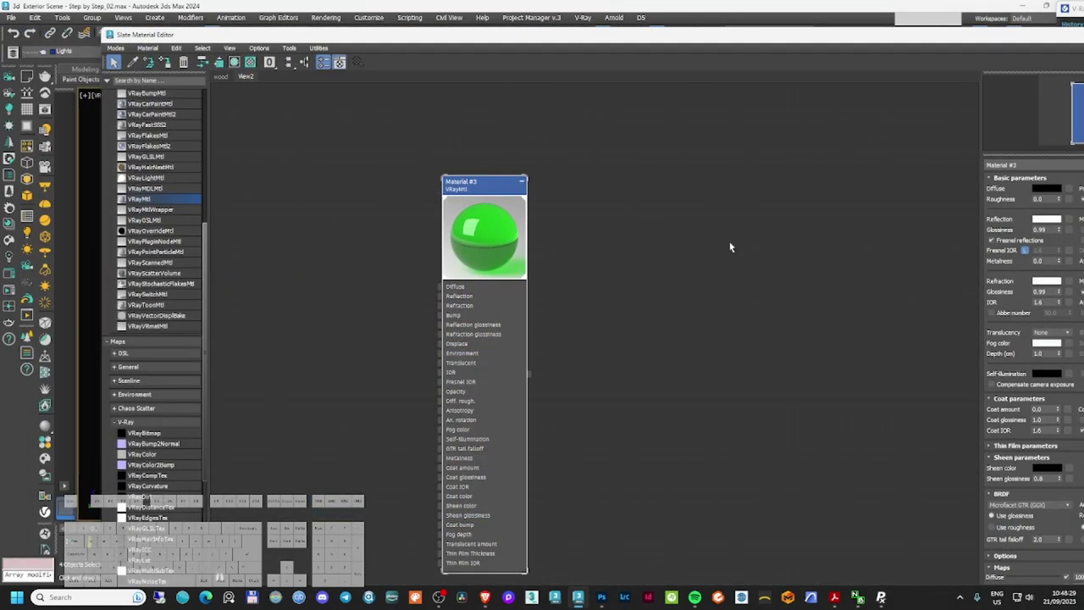
- Select the whole wood node network and paste a copy into View2 beside the glass material
{"action": "left_click", "coordinate": [116, 59]}
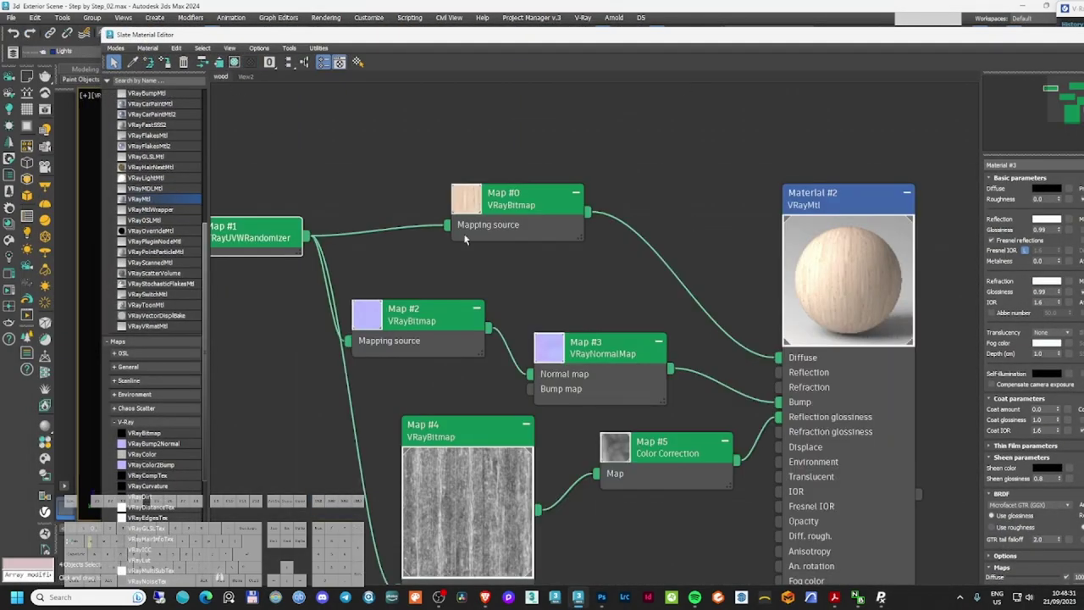
{"action": "left_click", "coordinate": [116, 59]}
{"action": "left_click", "coordinate": [116, 59]}
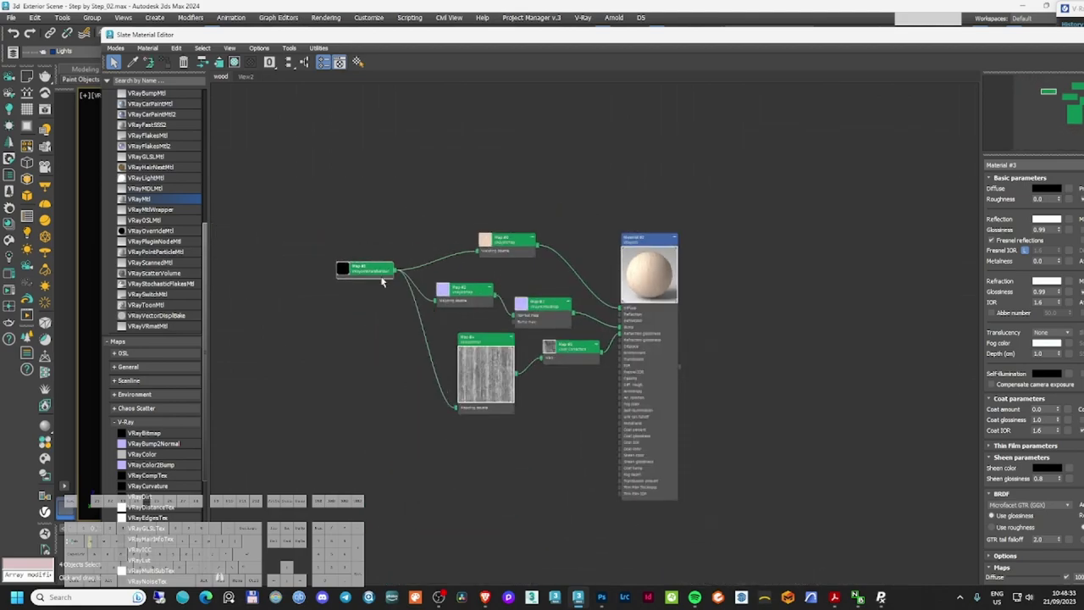
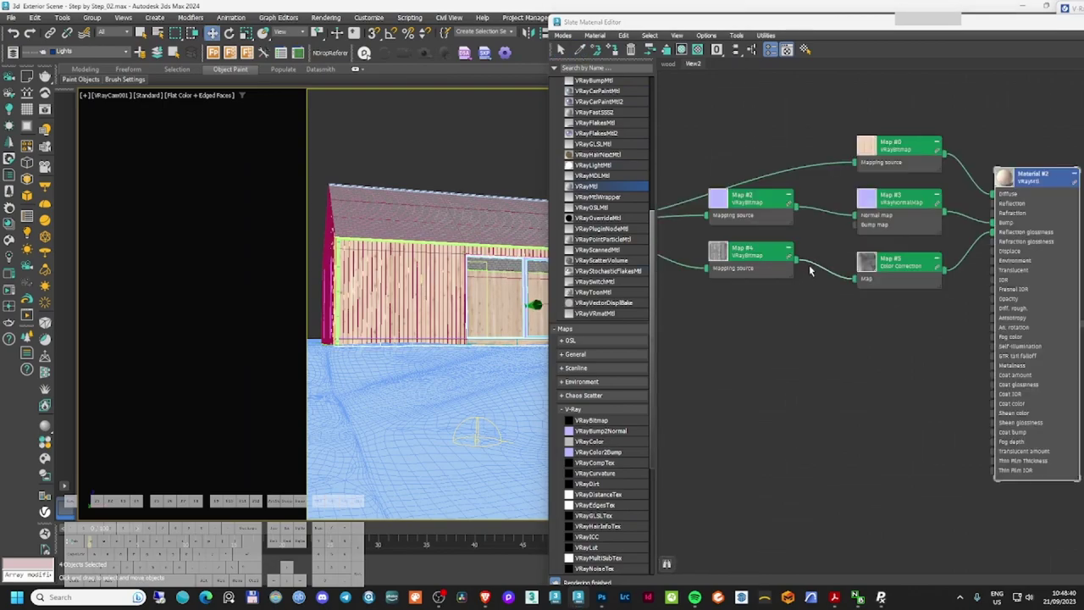
{"action": "left_click", "coordinate": [847, 248]}
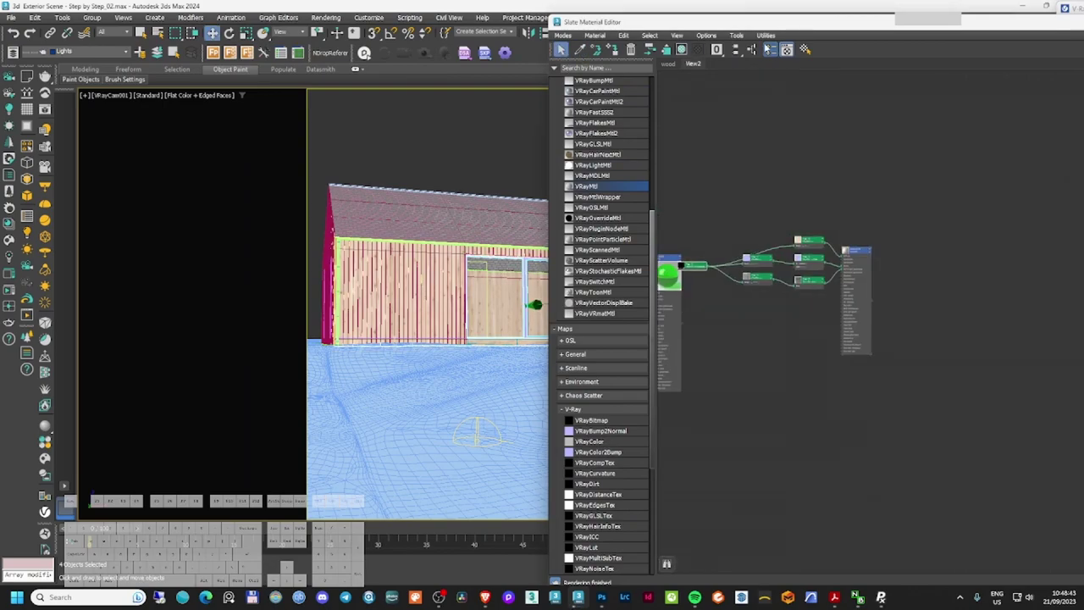
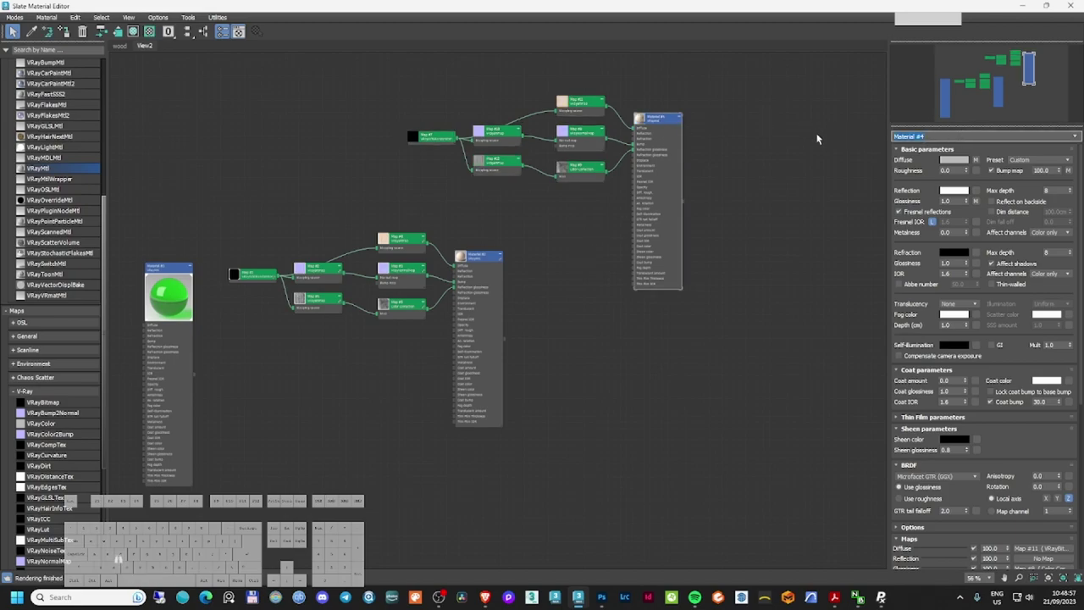
- Name the material 'Frame window' and set its Diffuse colour to near-black 242424
{"action": "key", "text": "space"}
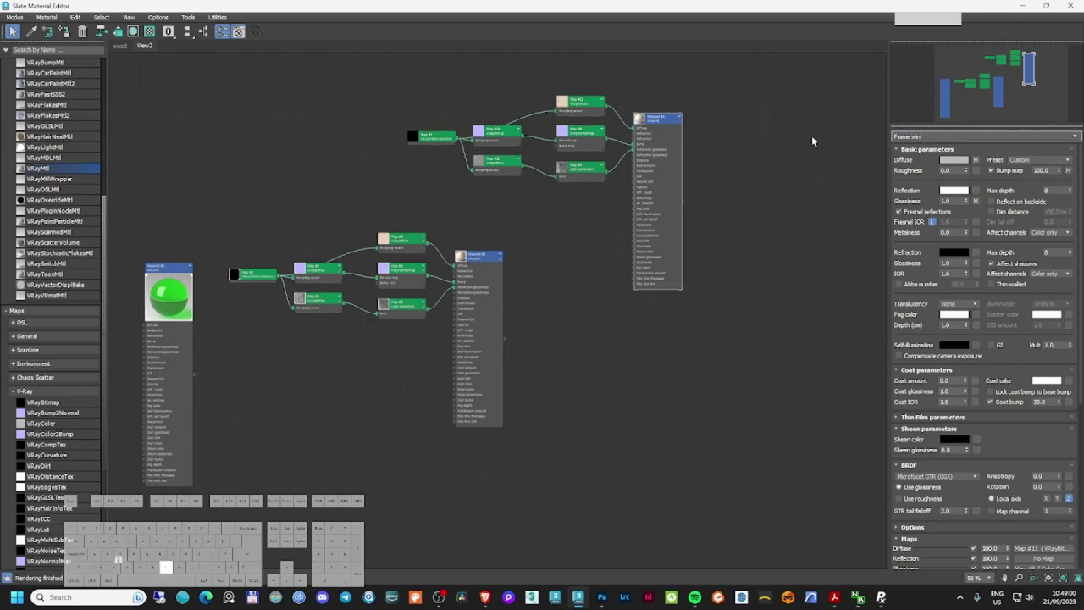
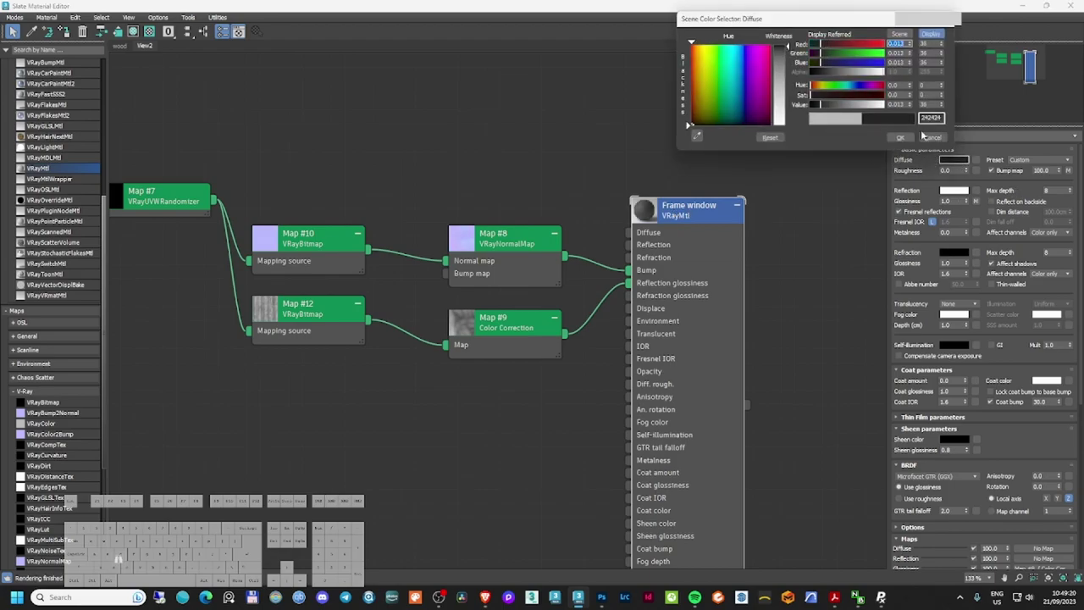
{"action": "left_click", "coordinate": [793, 51]}
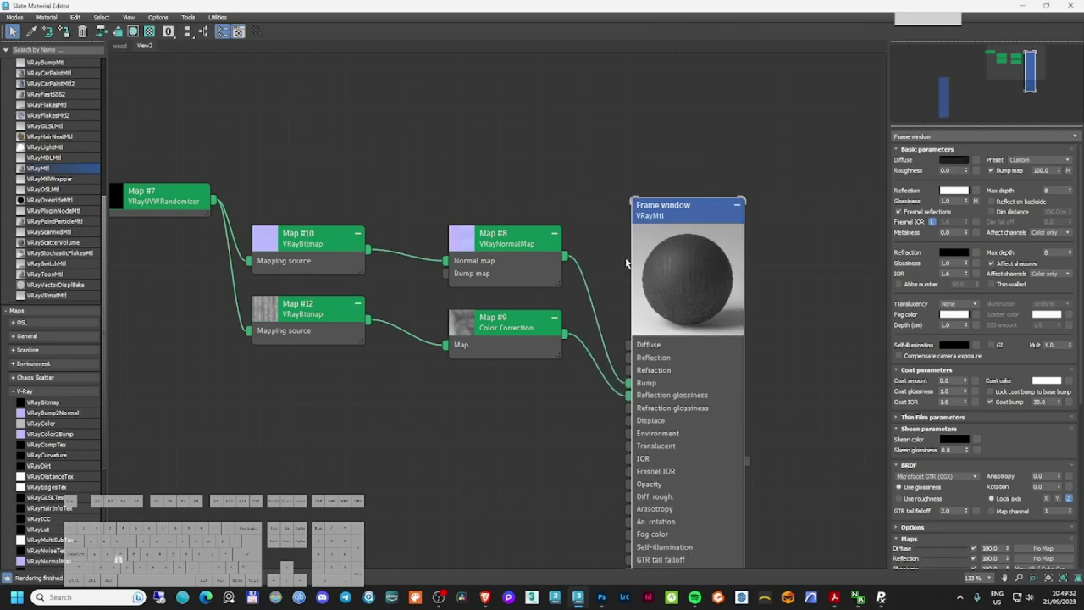
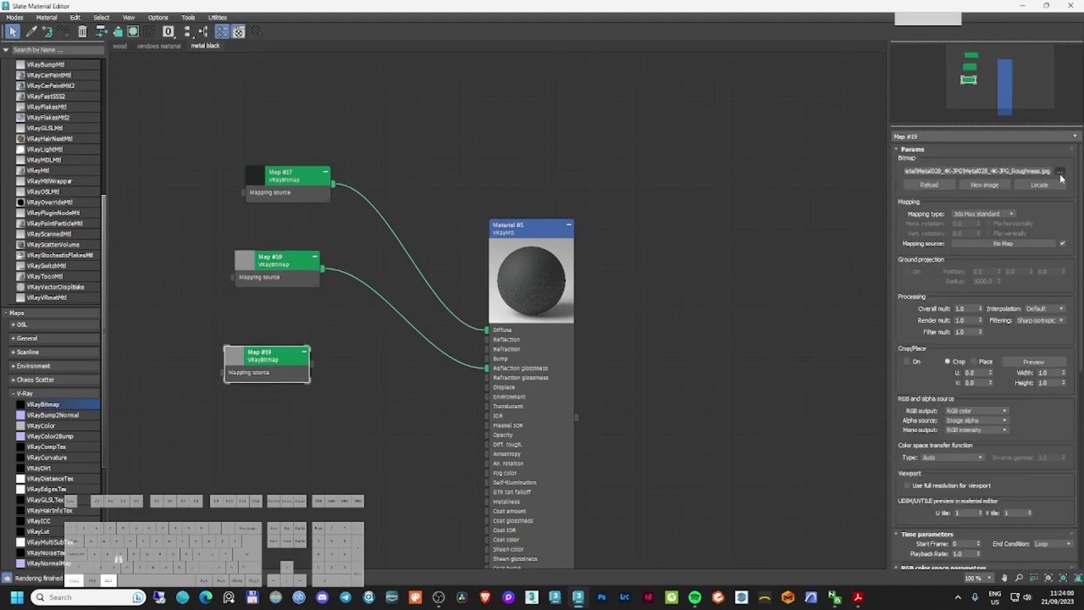
- Load the Metal028 colour texture and connect it to Diffuse as an instance
{"action": "left_click", "coordinate": [1064, 175]}
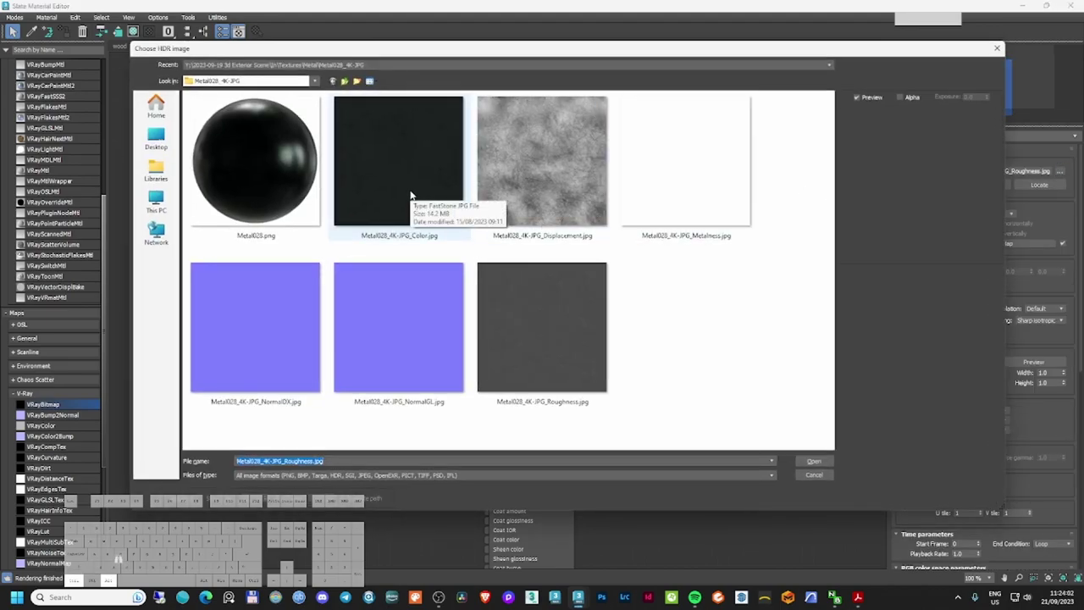
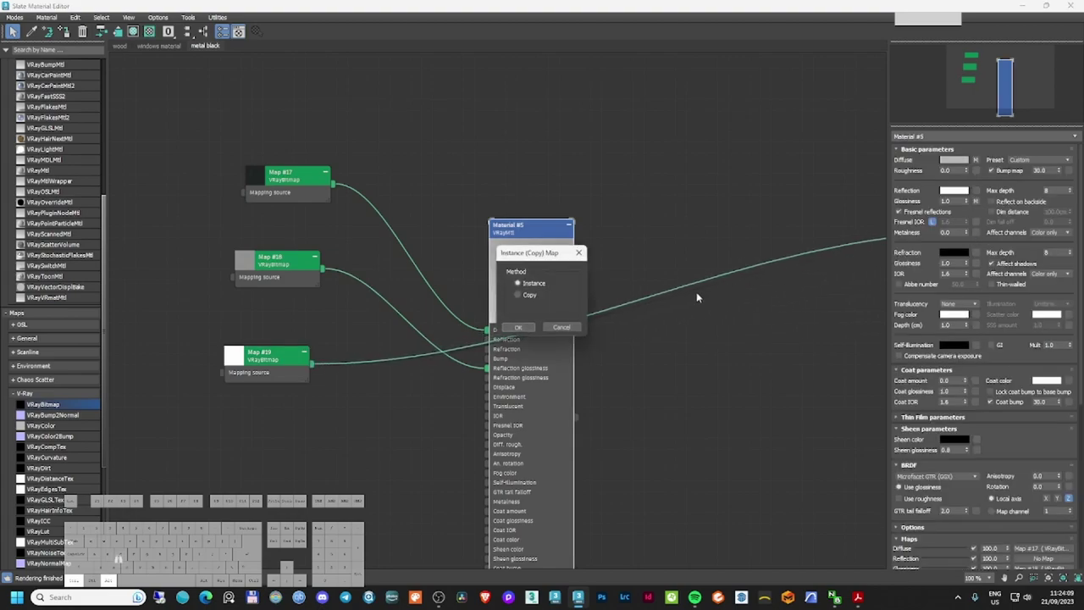
{"action": "left_click", "coordinate": [525, 328]}
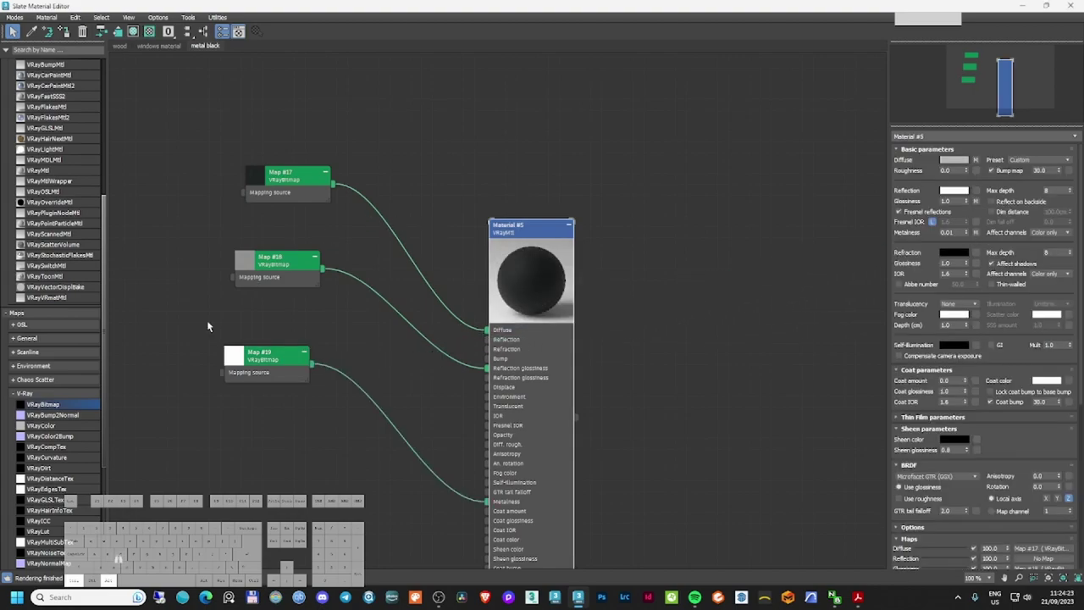
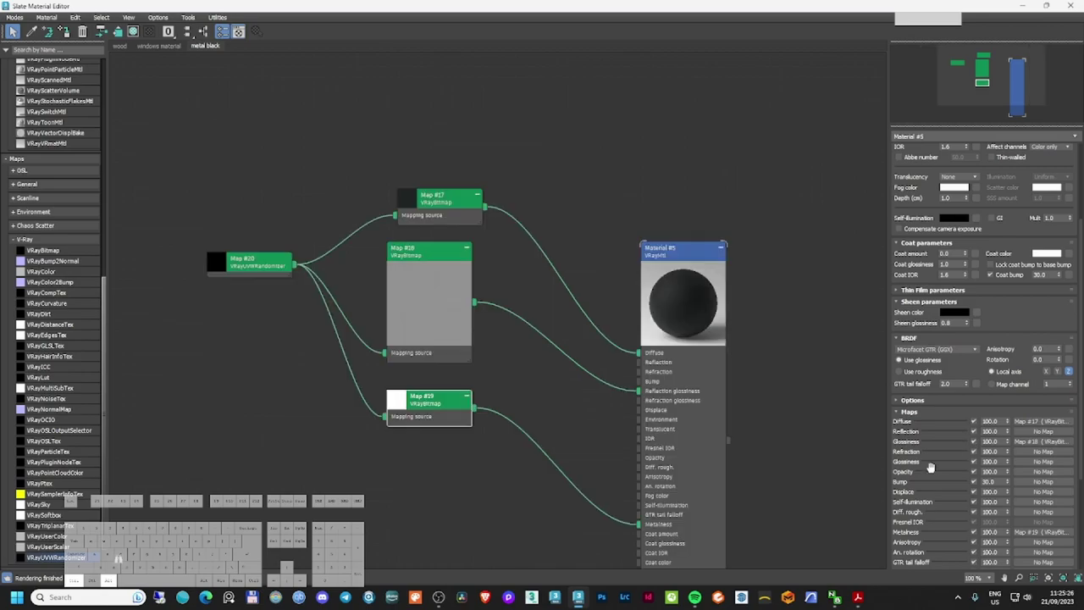
- Toggle the Reflection glossiness map off and on to compare the metal preview
{"action": "left_click", "coordinate": [978, 446]}
{"action": "left_click", "coordinate": [977, 444]}
{"action": "left_click", "coordinate": [976, 443]}
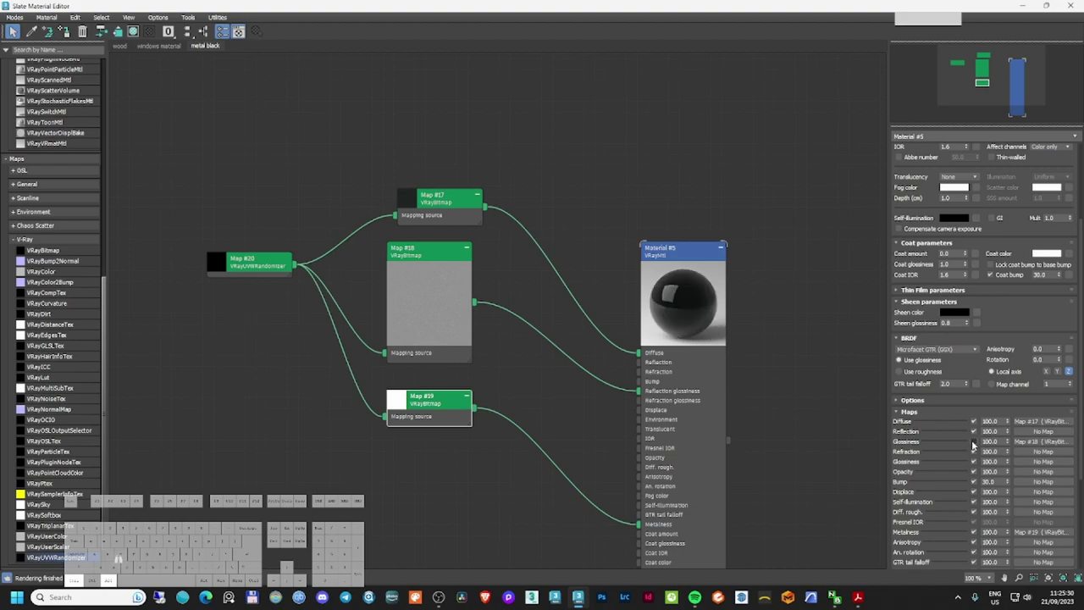
{"action": "double_click", "coordinate": [976, 443]}
{"action": "left_click", "coordinate": [976, 444]}
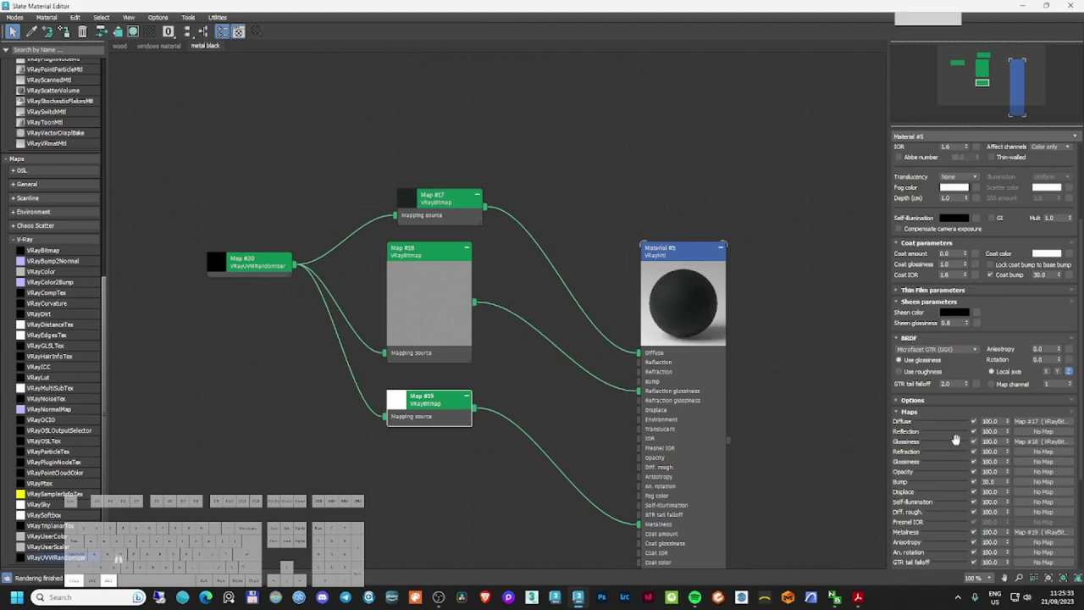
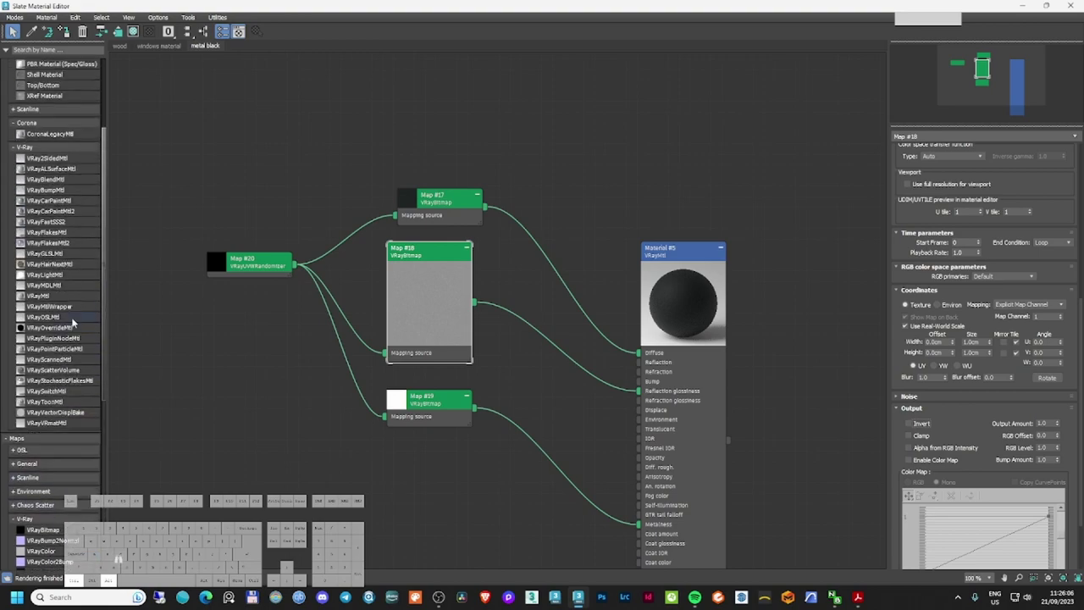
- Add a Color Correction map from General maps into the metal material graph
{"action": "left_click", "coordinate": [50, 300]}
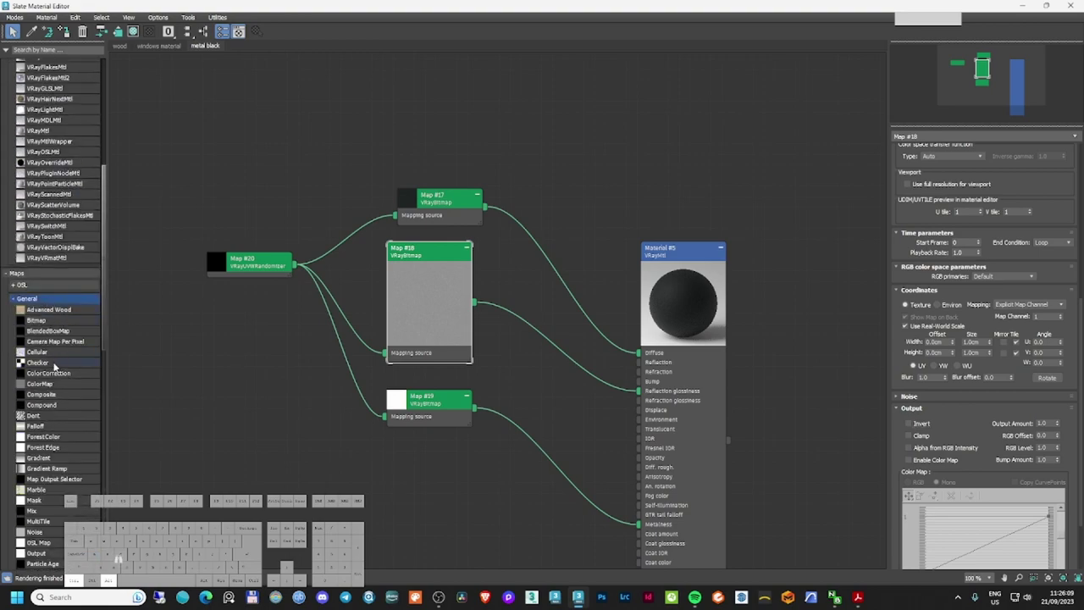
{"action": "left_click", "coordinate": [56, 376]}
{"action": "left_click", "coordinate": [73, 373]}
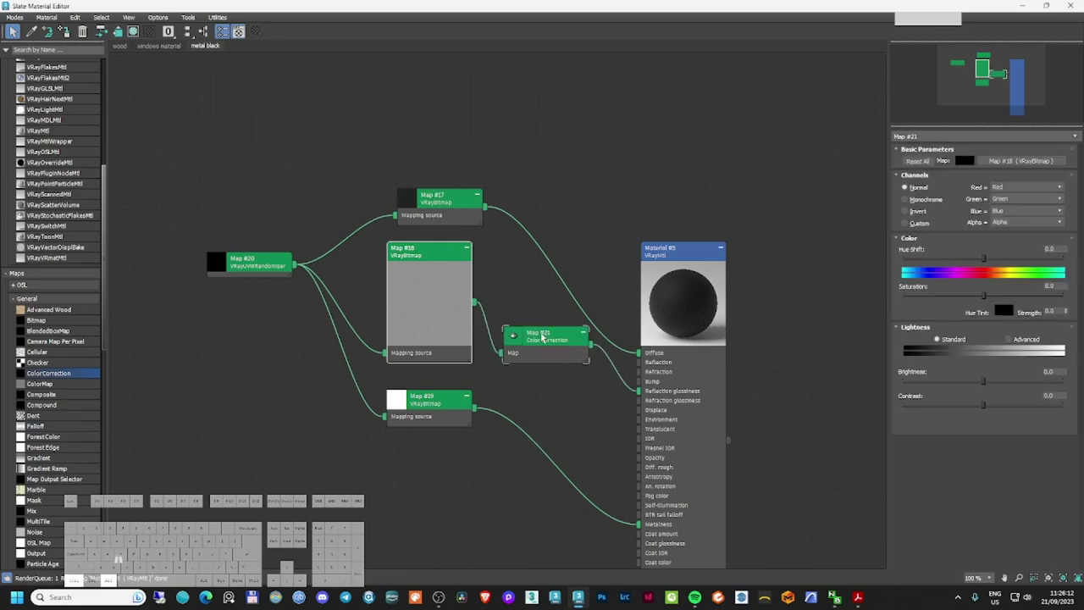
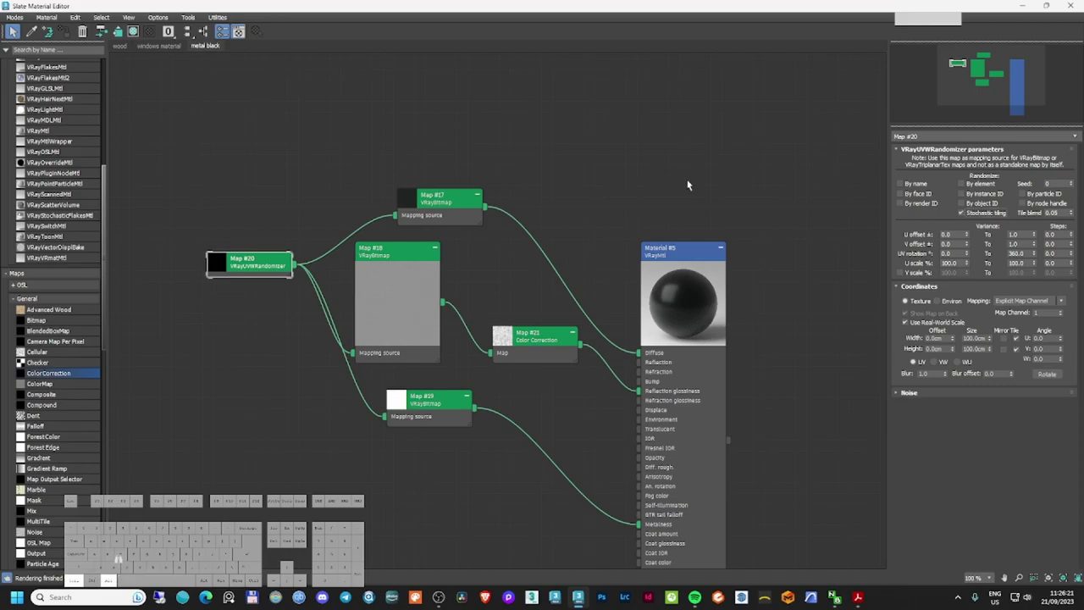
- Inspect the gutter and downpipe around the barn, then switch to the VRayCam001 view
{"action": "left_click", "coordinate": [619, 9]}
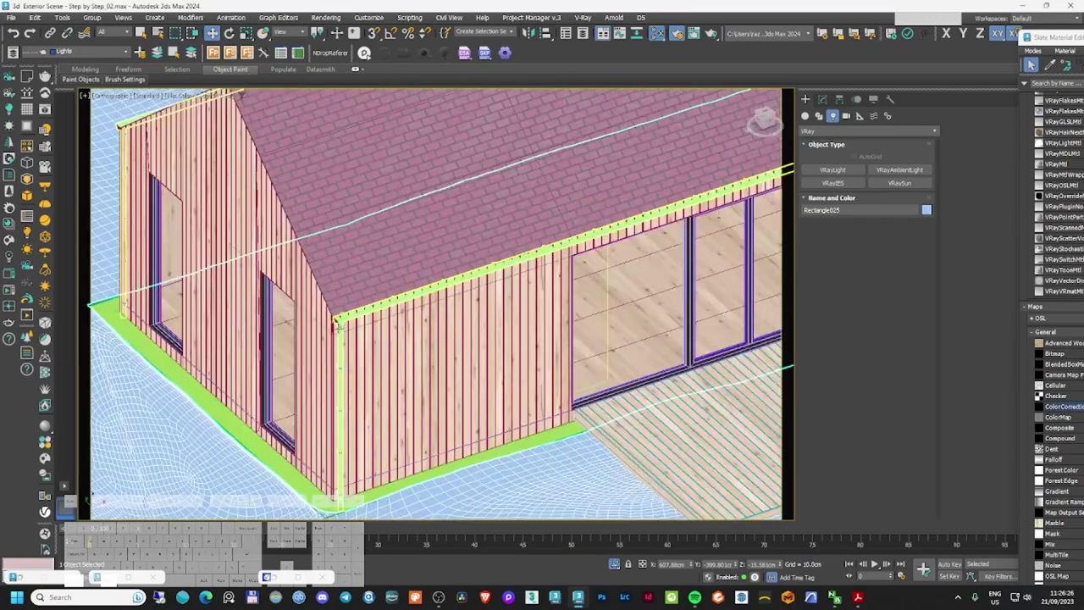
{"action": "middle_click", "coordinate": [824, 99]}
{"action": "middle_click", "coordinate": [849, 205]}
{"action": "middle_click", "coordinate": [858, 371]}
{"action": "middle_click", "coordinate": [363, 234]}
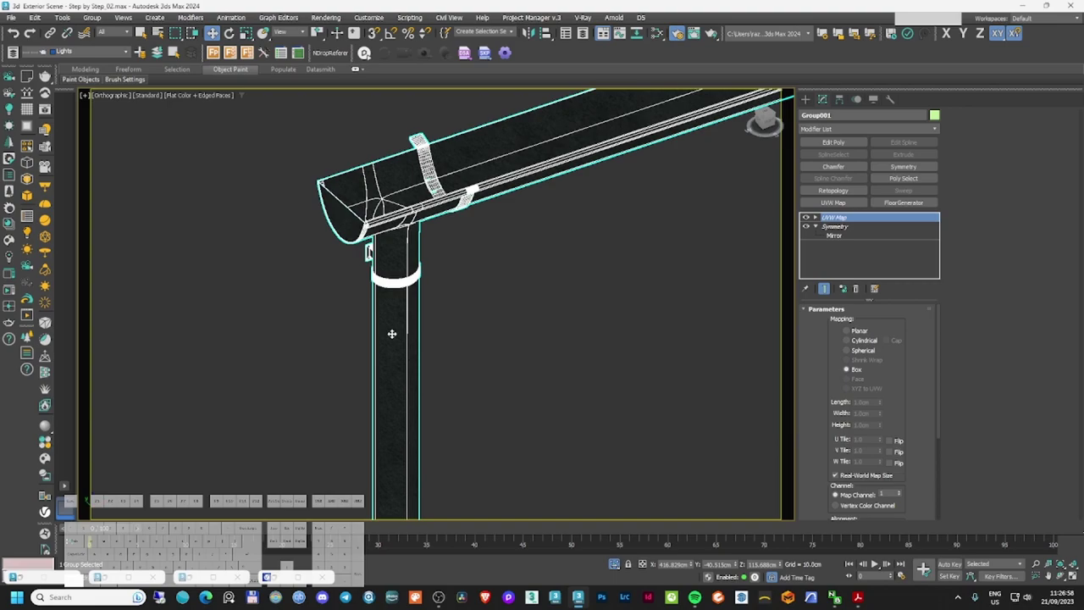
{"action": "left_click", "coordinate": [504, 255]}
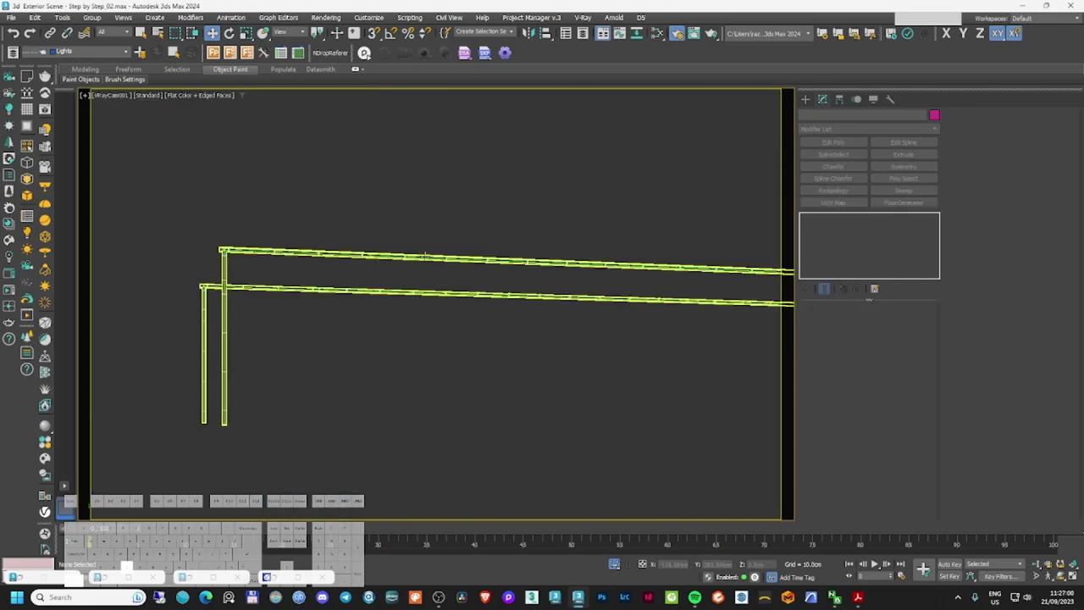
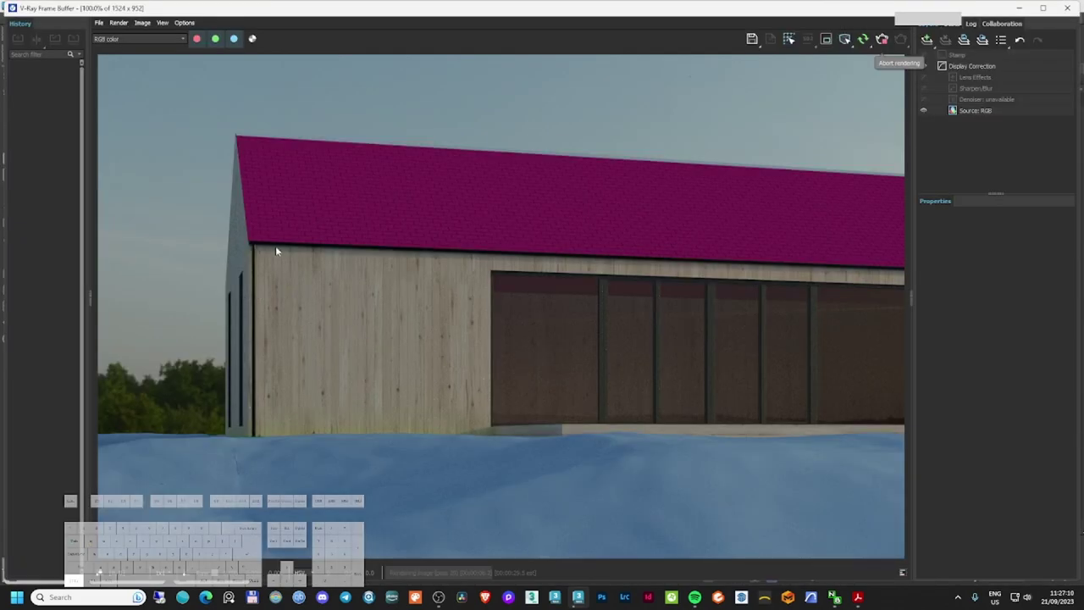
- Zoom into the rendered wood cladding, then browse to the Concrete texture folder
{"action": "left_click", "coordinate": [278, 250]}
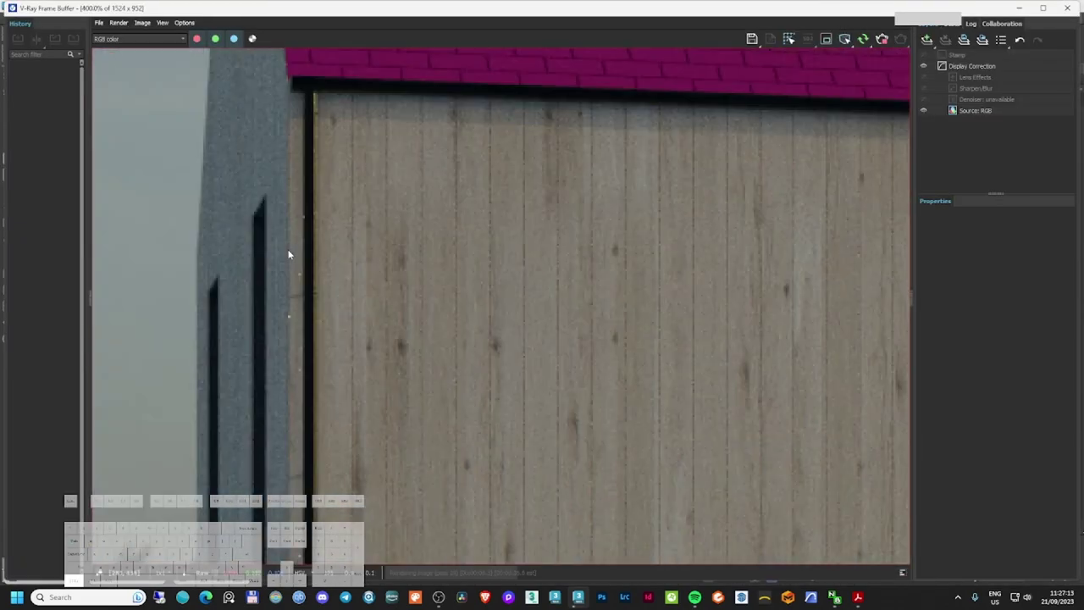
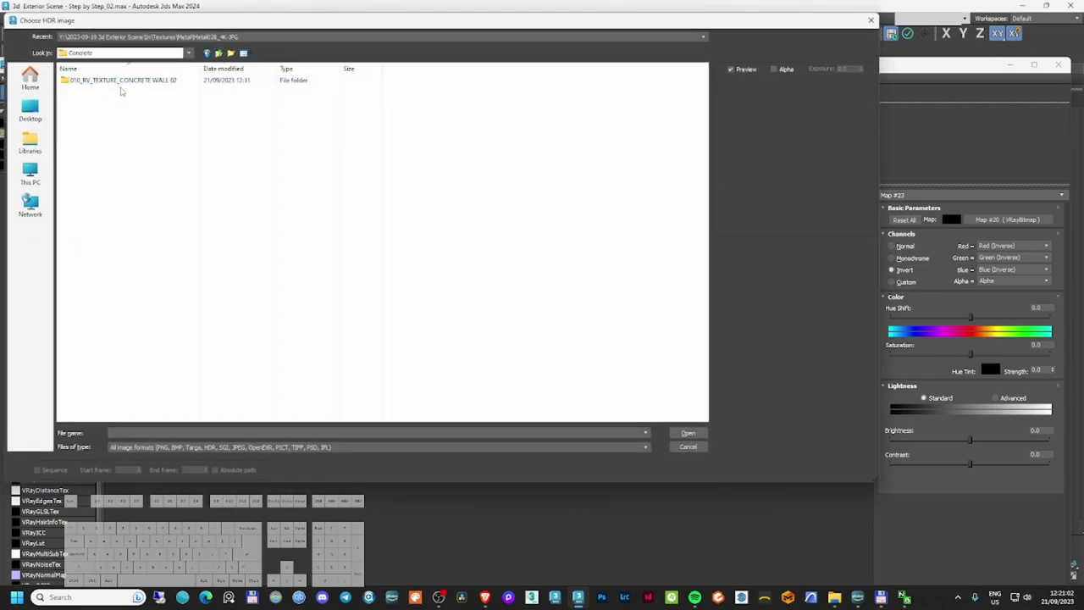
{"action": "left_click", "coordinate": [233, 51]}
- Open the 010_RV_TEXTURE_CONCRETE WALL 02 folder showing its five PNG textures
{"action": "left_click", "coordinate": [233, 51]}
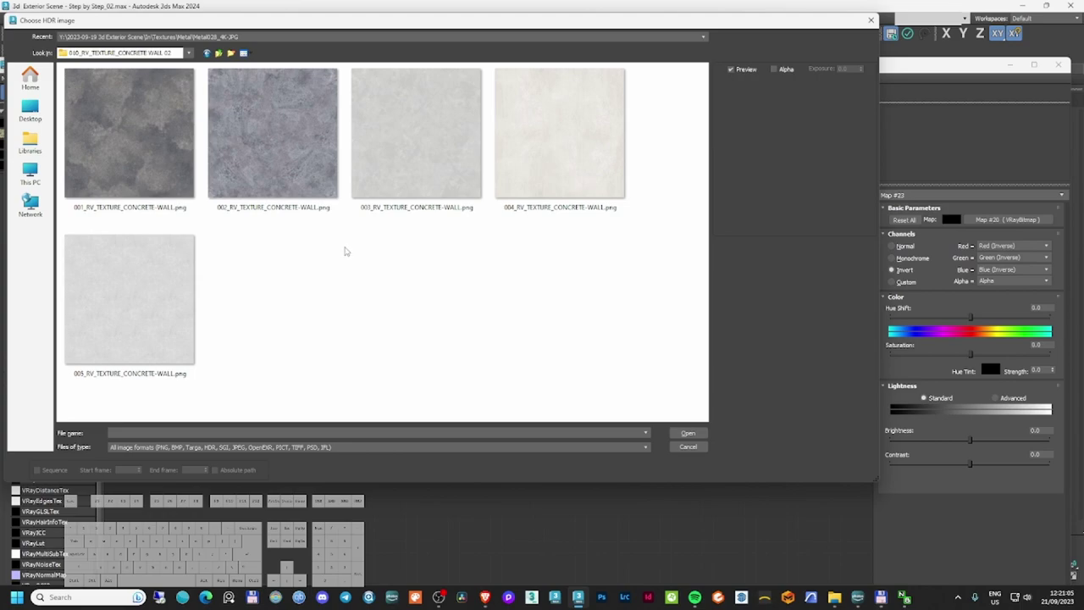
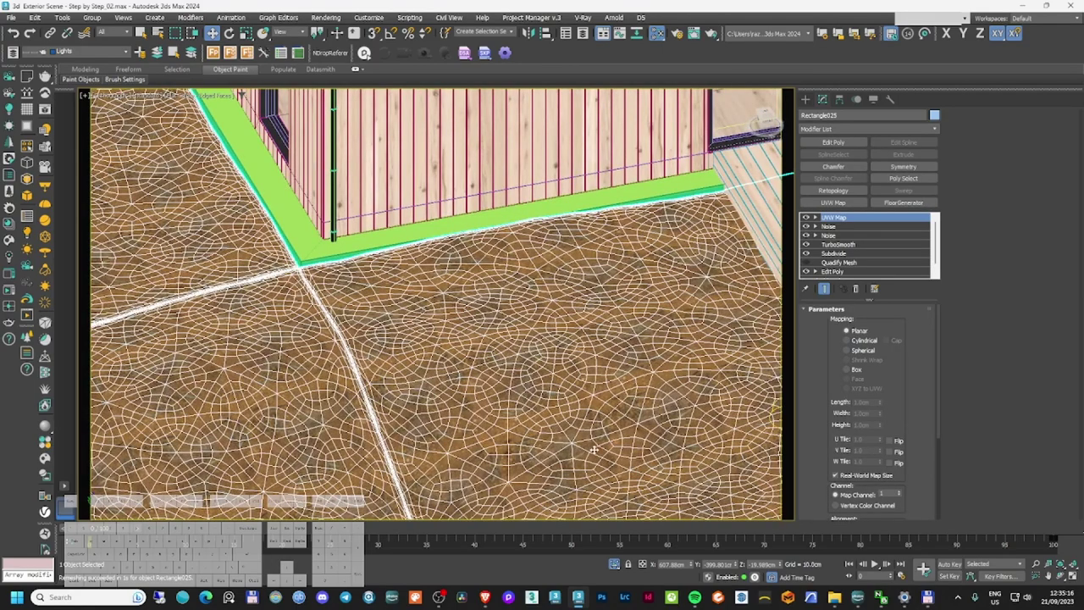
- Open the ground texture map's parameters and browse for its colour texture image
{"action": "key", "text": "F2"}
{"action": "key", "text": "F4"}
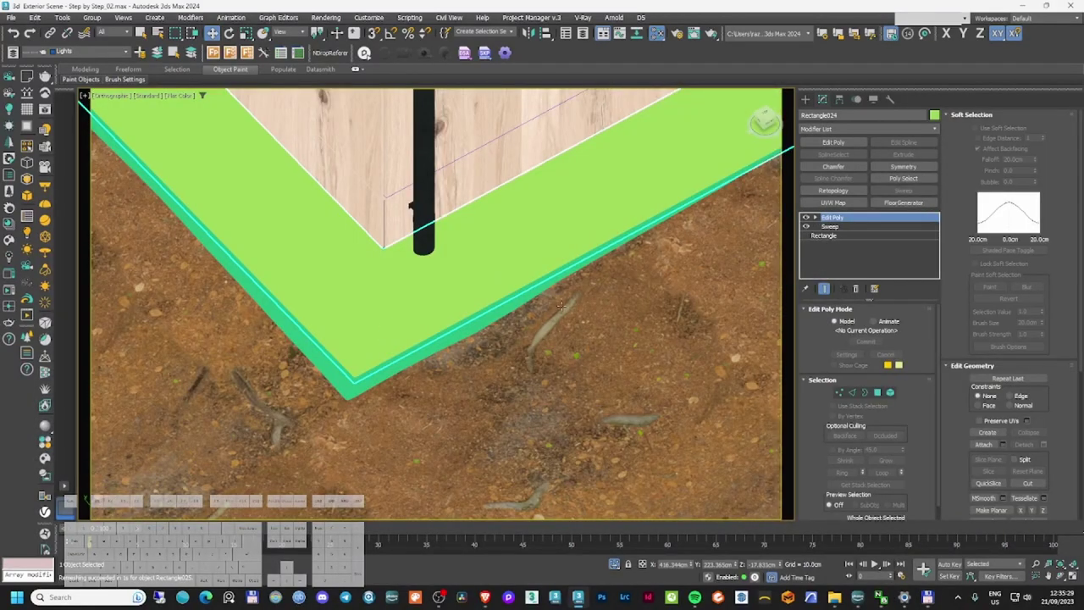
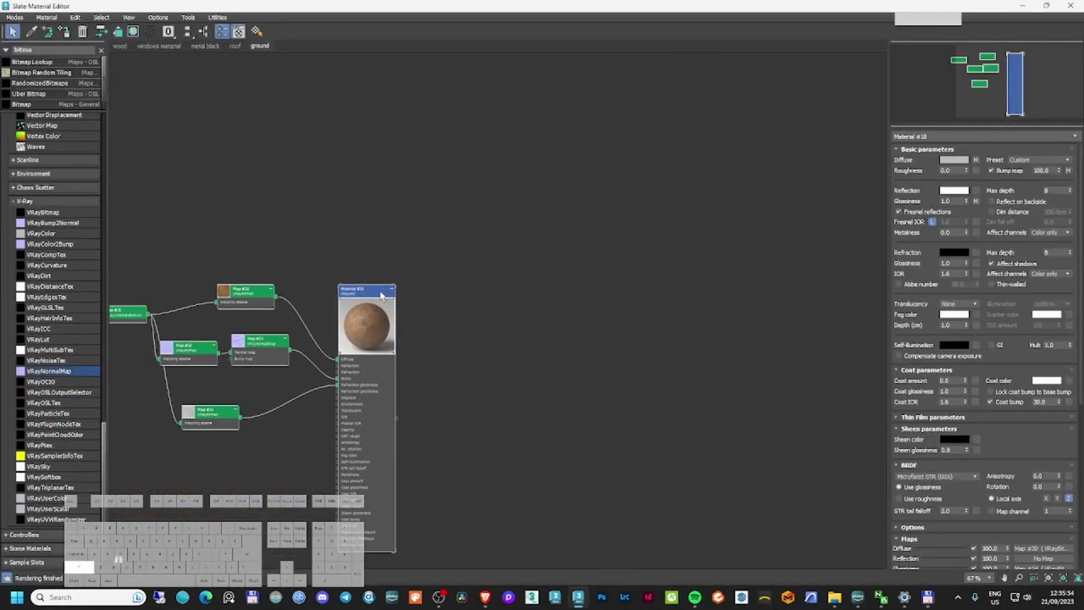
{"action": "left_click", "coordinate": [16, 29]}
{"action": "double_click", "coordinate": [16, 29]}
{"action": "double_click", "coordinate": [15, 29]}
{"action": "left_click", "coordinate": [15, 29]}
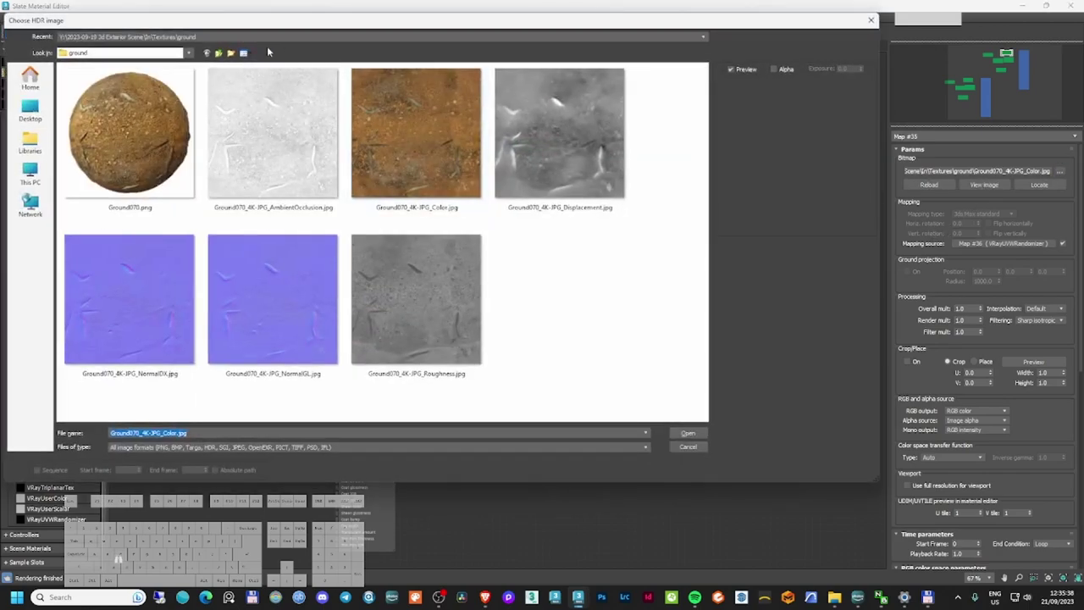
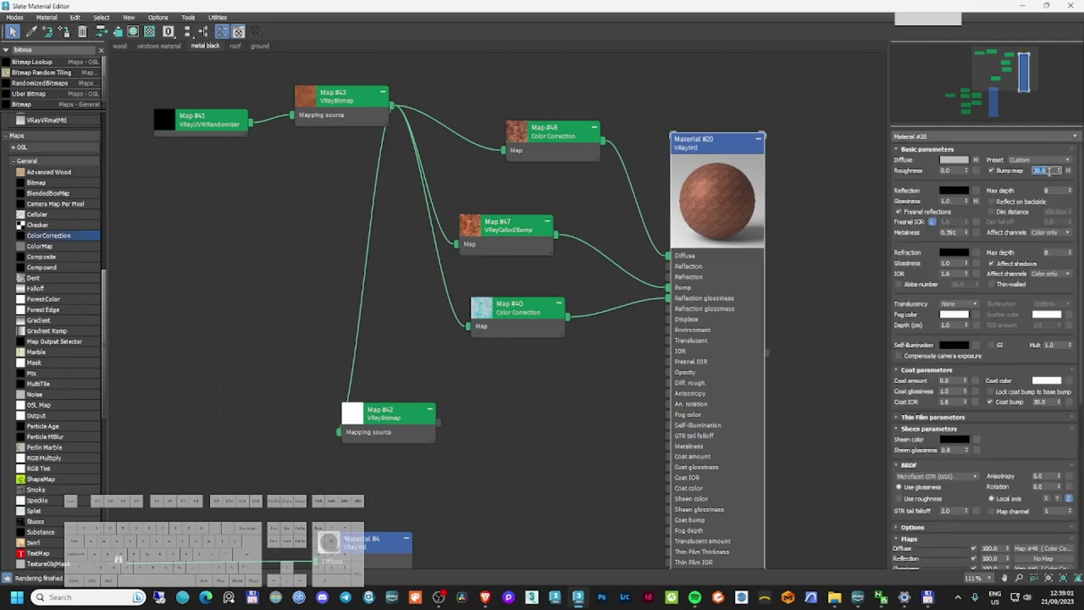
- Set the edging material's bump strength to 10
{"action": "key", "text": "KP_1"}
{"action": "key", "text": "KP_0"}
{"action": "key", "text": "Return"}
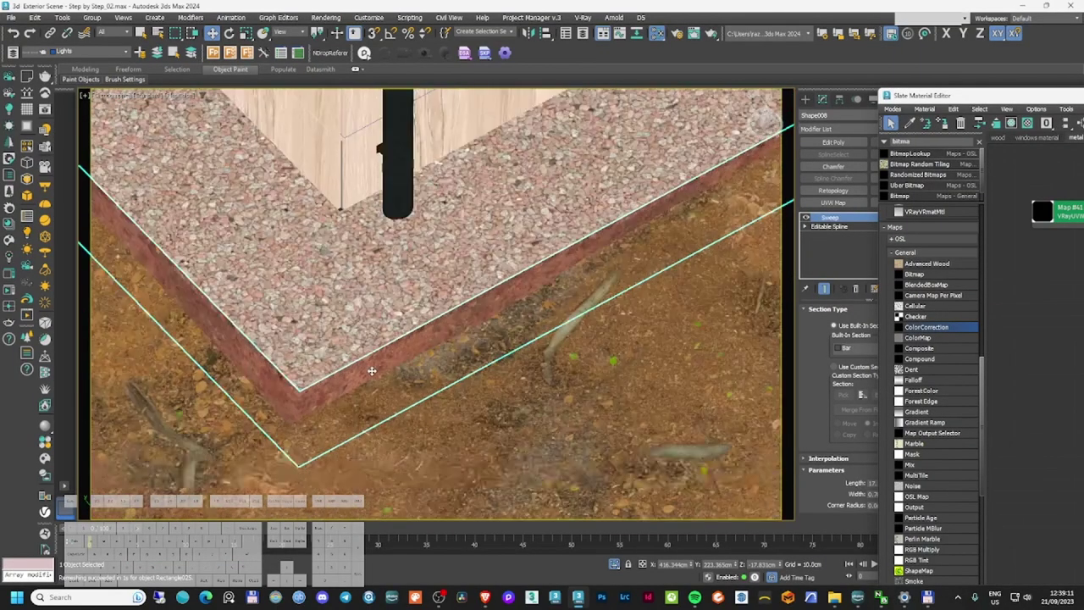
- Open the Cosmos library for the patio set and view the terrace layout from above
{"action": "left_click", "coordinate": [51, 461]}
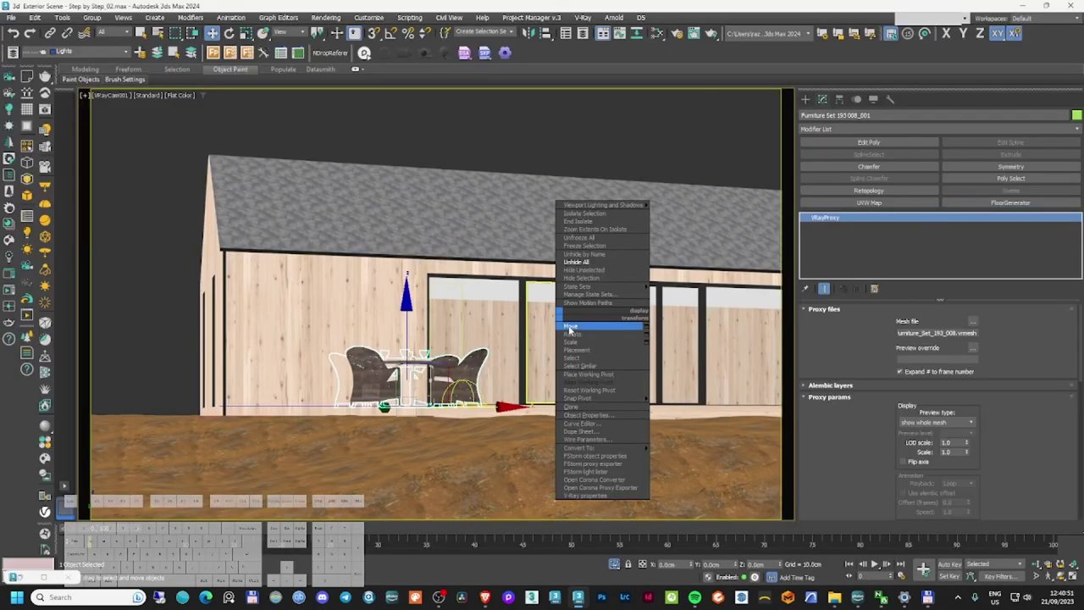
{"action": "key", "text": "r"}
{"action": "key", "text": "z"}
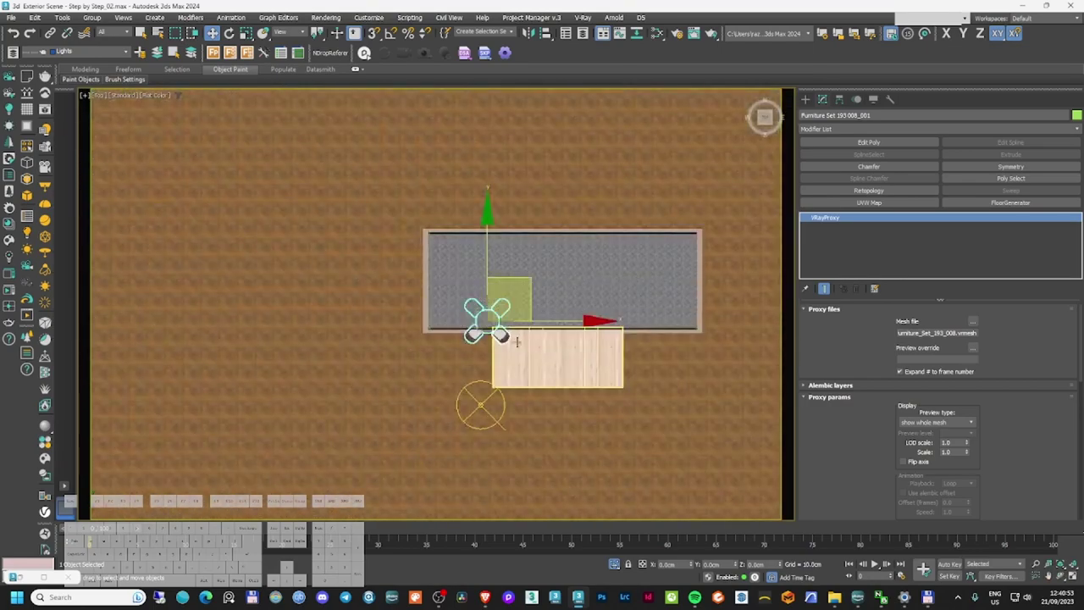
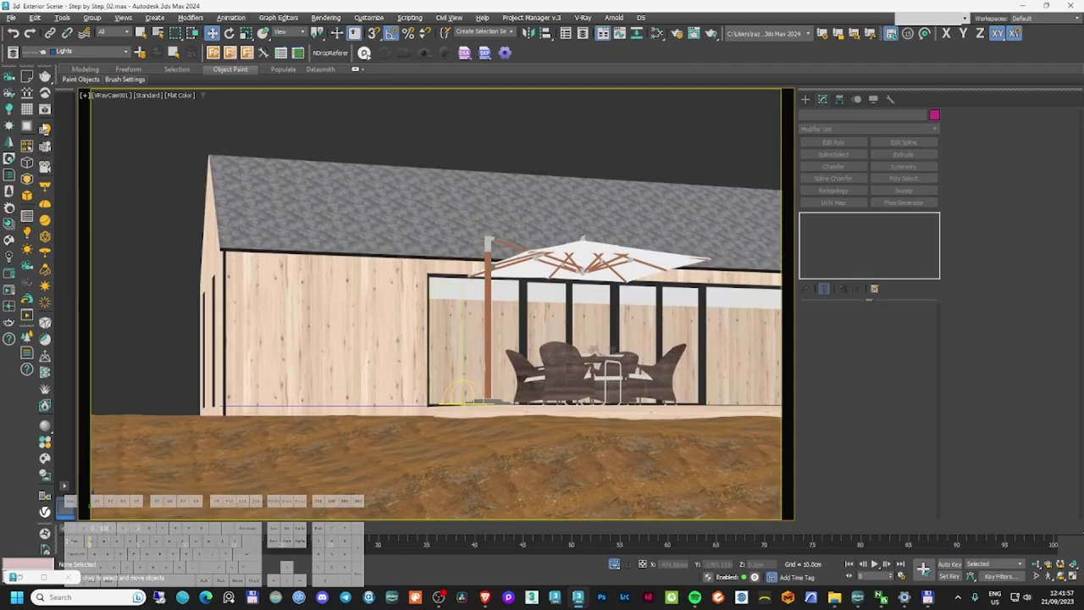
{"action": "left_click", "coordinate": [873, 41]}
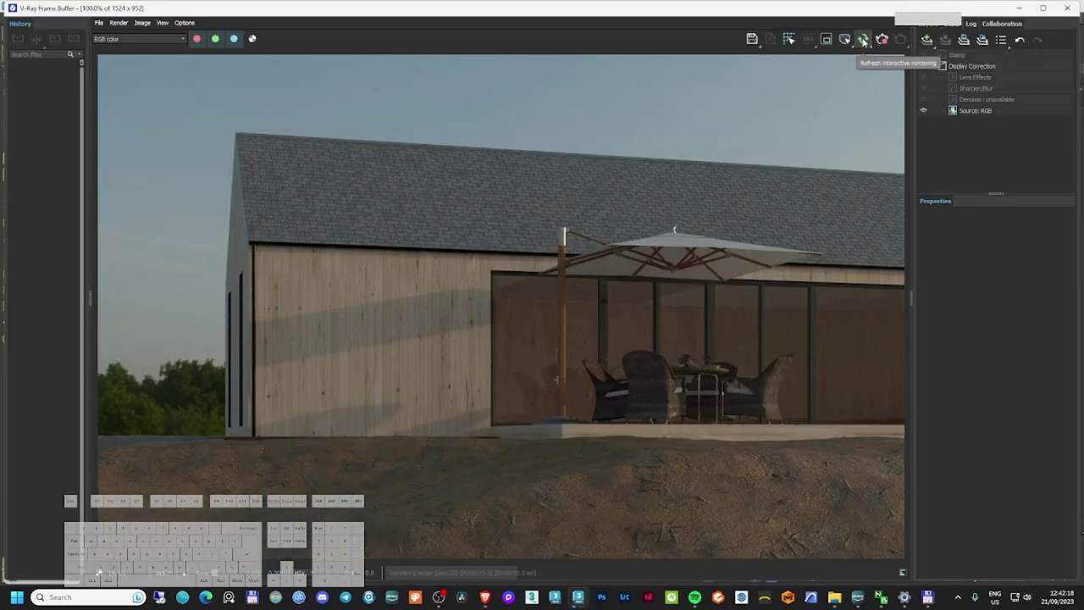
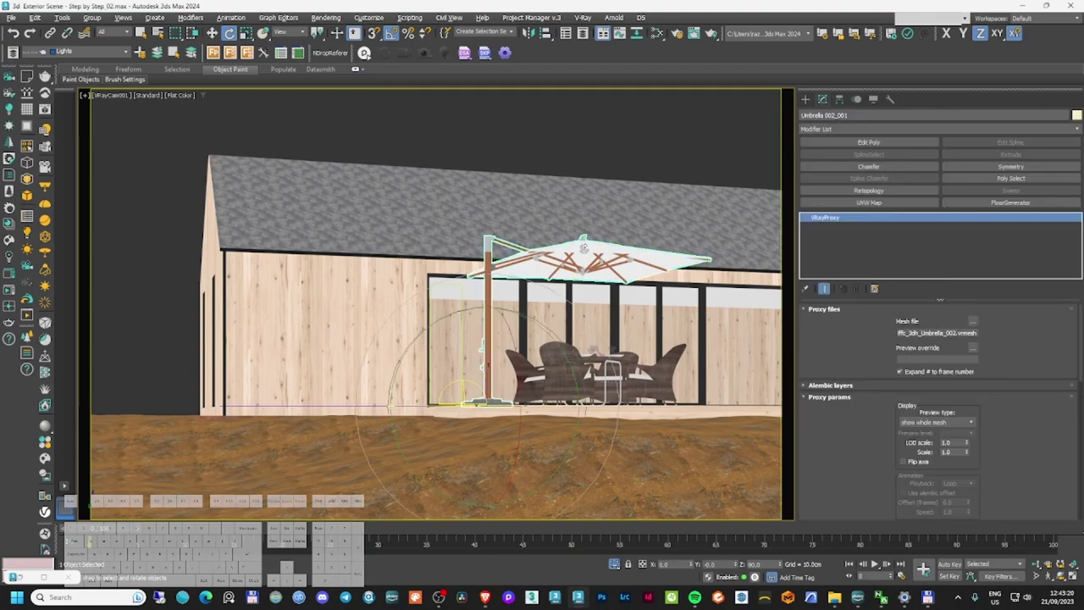
{"action": "key", "text": "n"}
- Make the umbrella Fabric_mtl translucent in the material editor and re-render to check it
{"action": "left_click", "coordinate": [680, 151]}
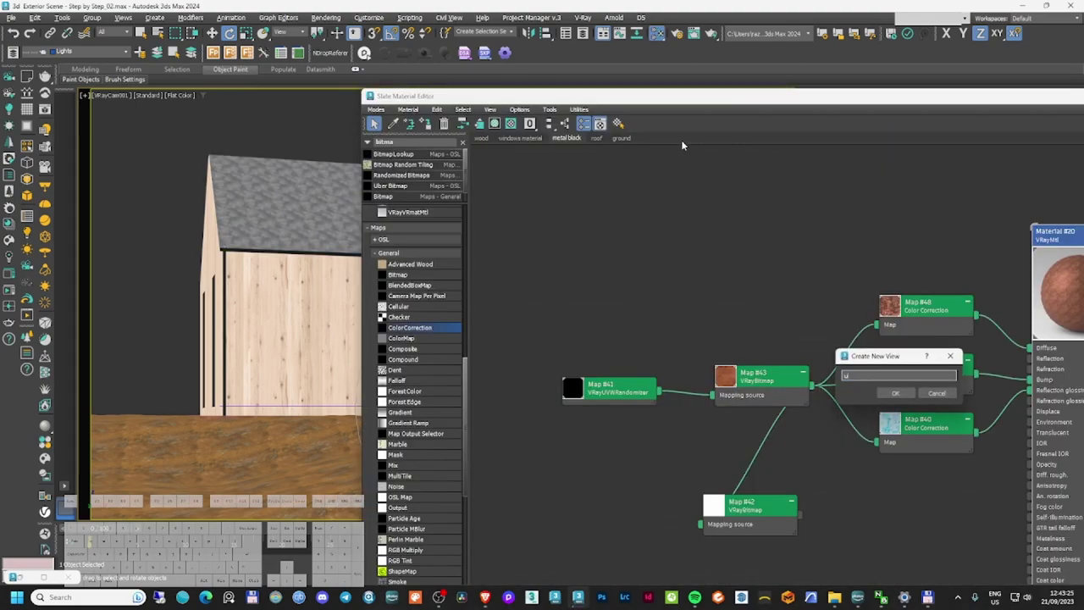
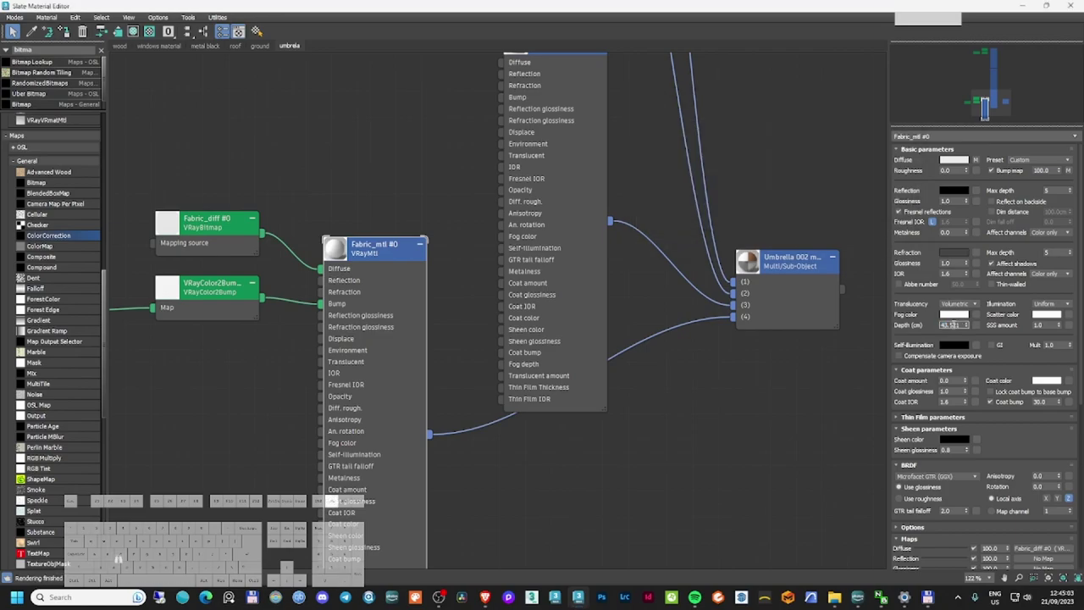
{"action": "key", "text": "KP_1"}
{"action": "key", "text": "KP_Enter"}
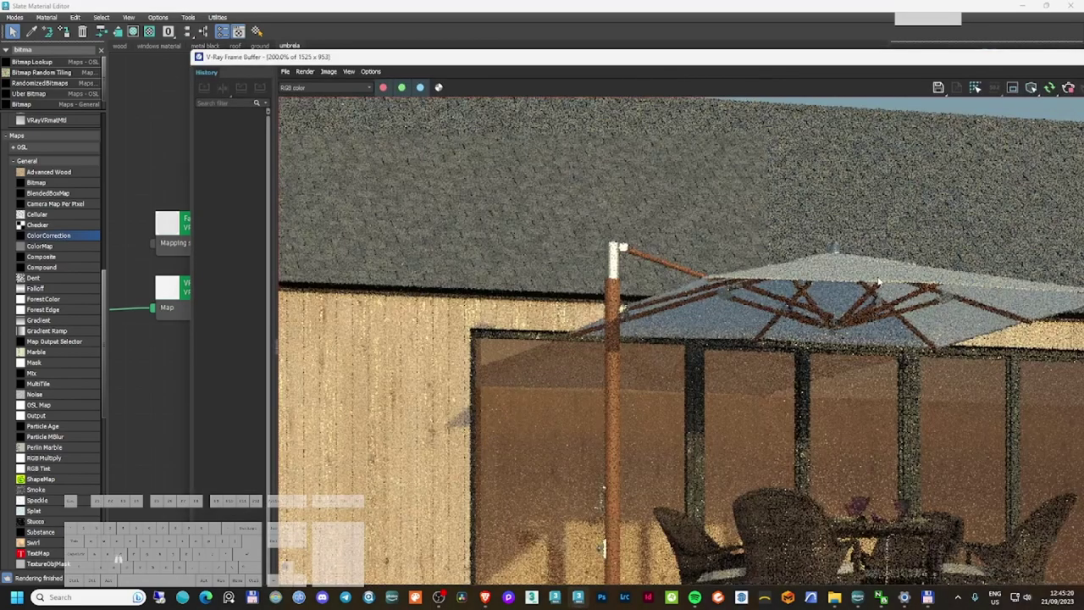
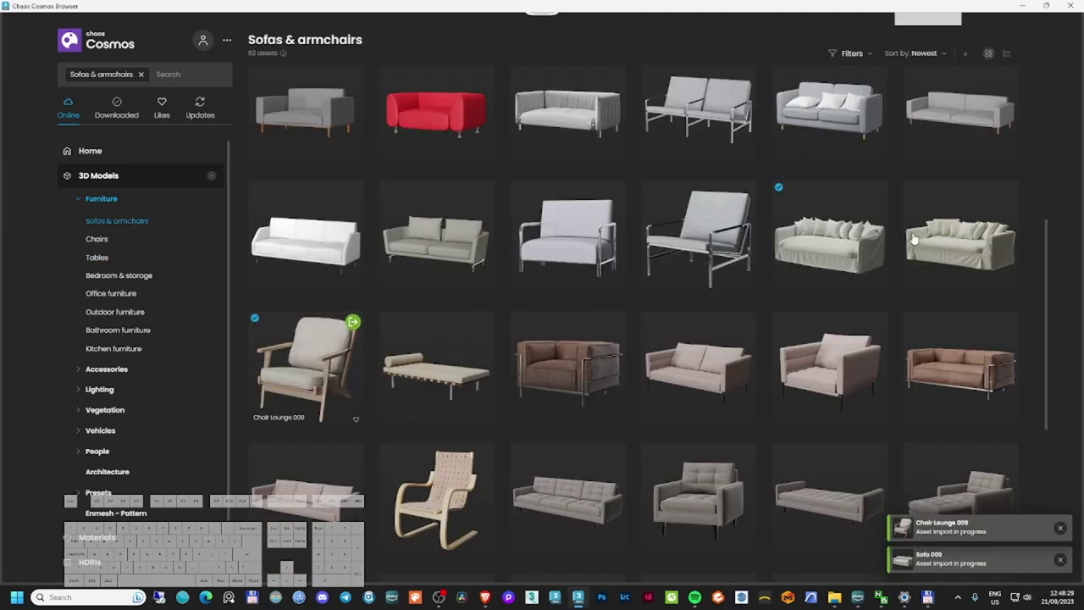
- Frame the imported lounge chair and sofa and begin duplicating the lounge chair
{"action": "key", "text": "z"}
{"action": "key", "text": "F3"}
{"action": "key", "text": "alt+Pause"}
{"action": "key", "text": "alt+Pause"}
{"action": "key", "text": "alt+Pause"}
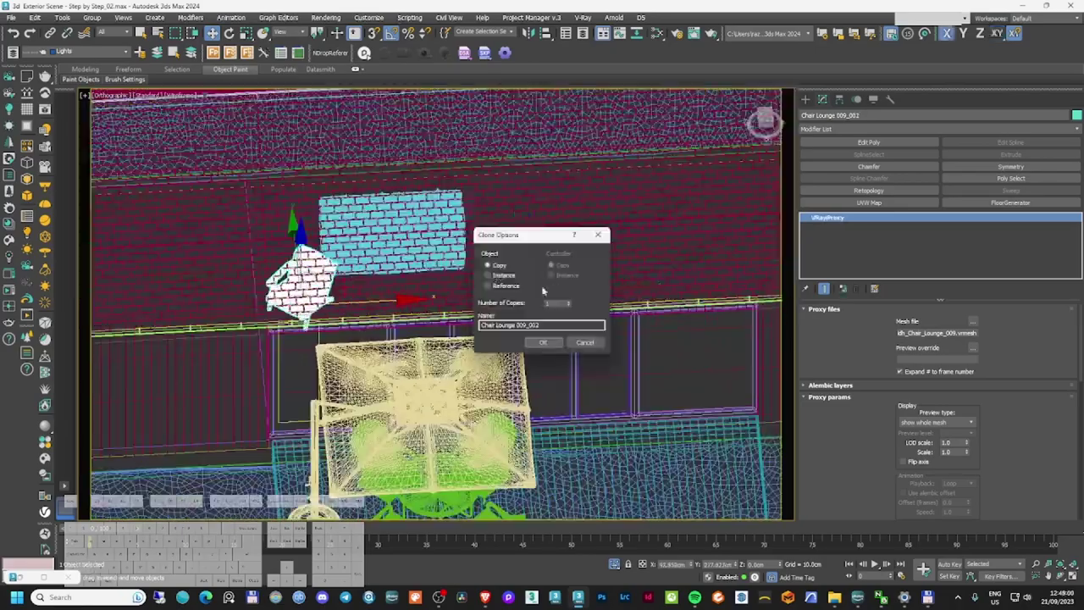
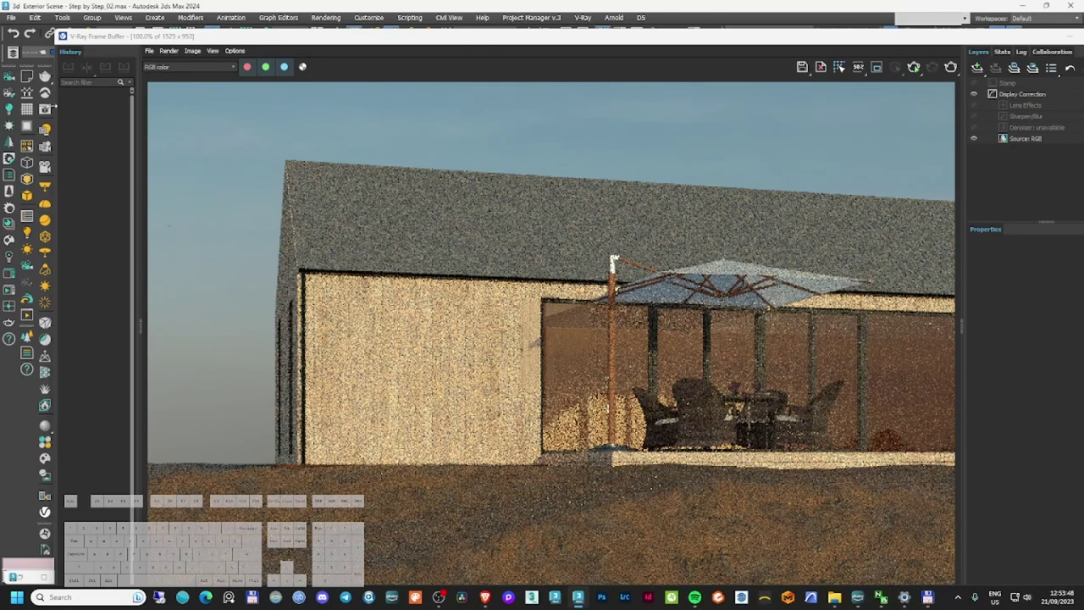
- Review the finished patio render in the V-Ray Frame Buffer
{"action": "left_click", "coordinate": [919, 68]}
{"action": "left_click", "coordinate": [924, 125]}
{"action": "double_click", "coordinate": [45, 461]}
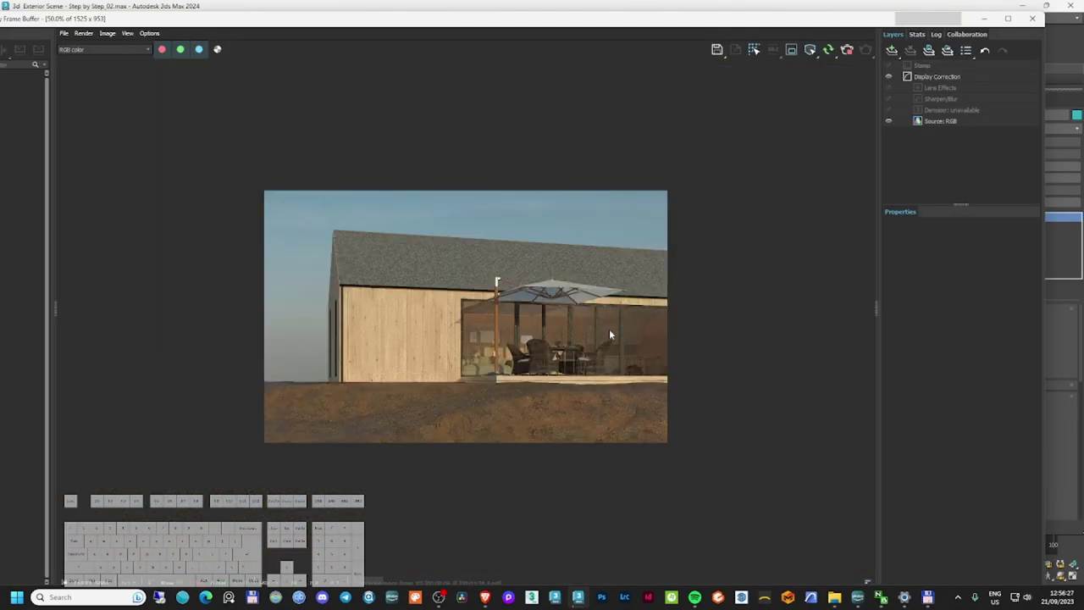
{"action": "left_click", "coordinate": [558, 26]}
{"action": "left_click", "coordinate": [568, 14]}
{"action": "left_click", "coordinate": [575, 9]}
- Bring up the 'metal black' material network in the Slate Material Editor
{"action": "key", "text": "m"}
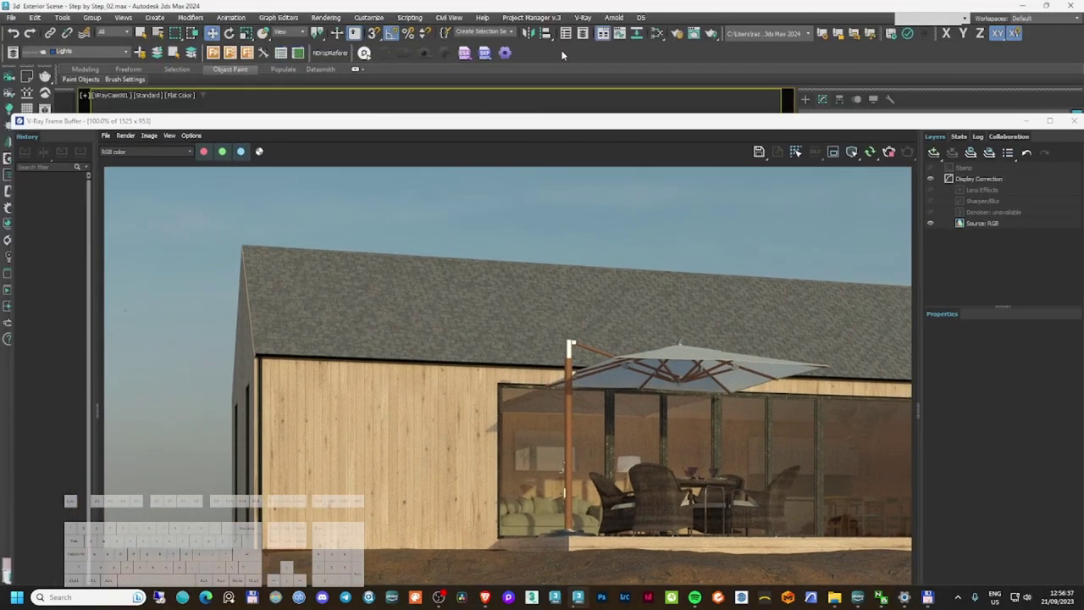
{"action": "left_click", "coordinate": [148, 47]}
{"action": "left_click", "coordinate": [197, 46]}
{"action": "middle_click", "coordinate": [15, 29]}
{"action": "middle_click", "coordinate": [14, 29]}
- Desaturate the black metal diffuse texture with a Color Correction map at Saturation -100, then re-render
{"action": "double_click", "coordinate": [12, 27]}
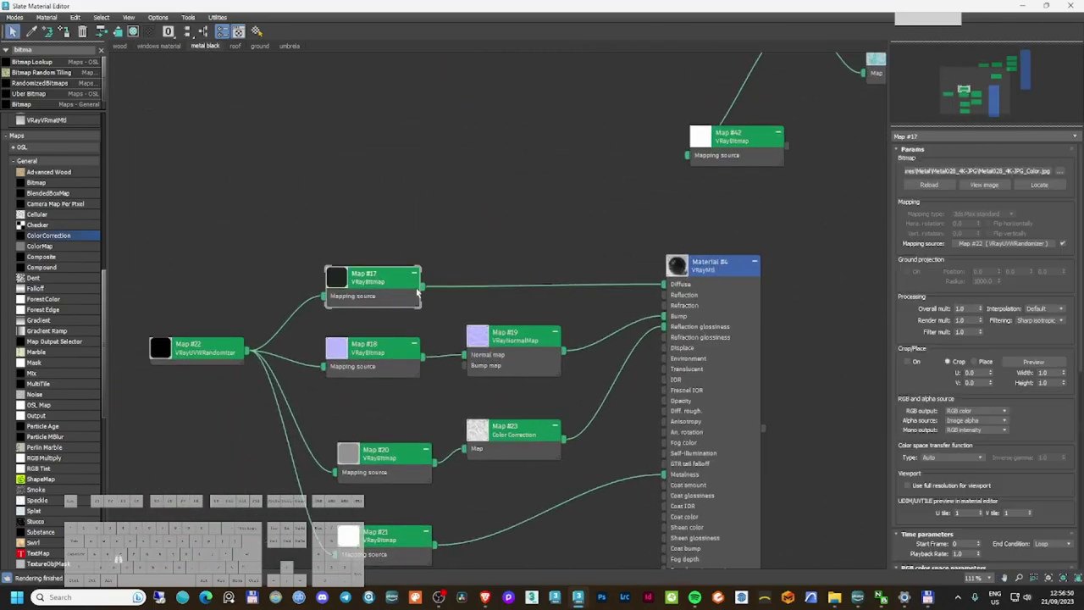
{"action": "double_click", "coordinate": [15, 29]}
{"action": "left_click", "coordinate": [15, 29]}
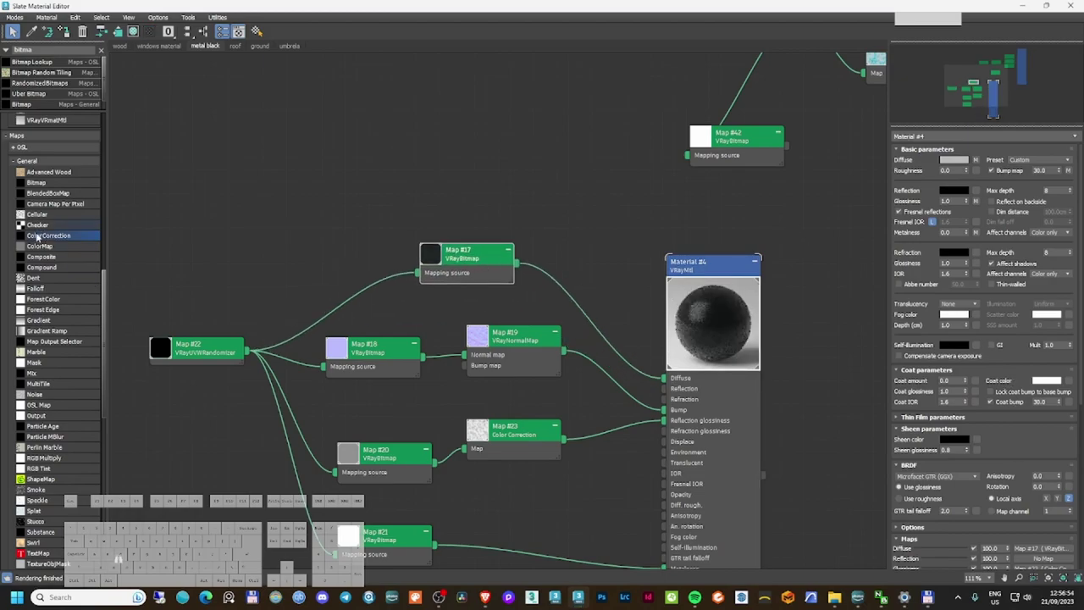
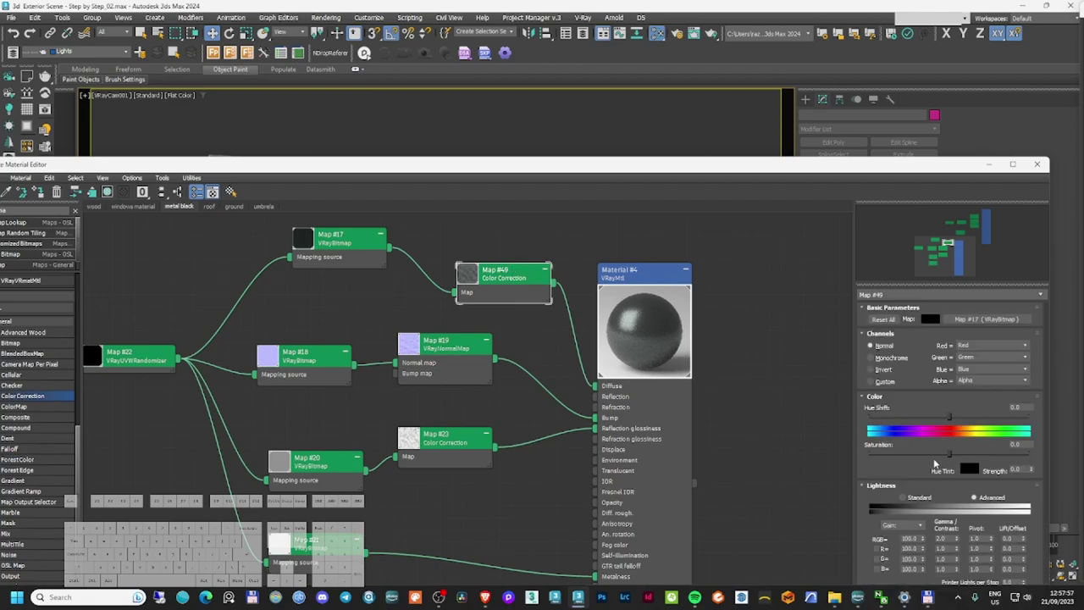
{"action": "left_click", "coordinate": [936, 457]}
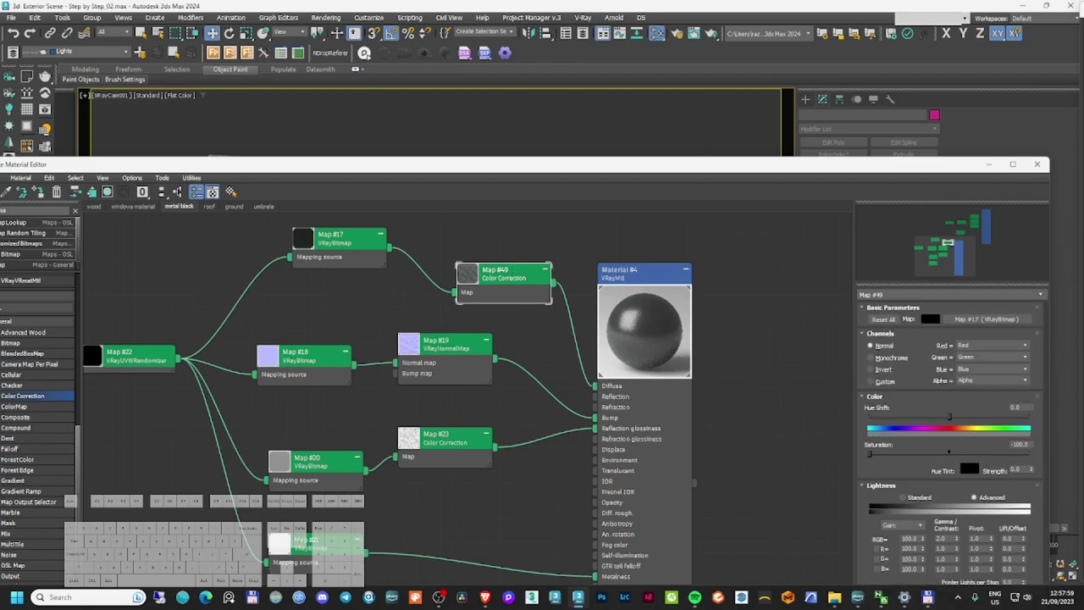